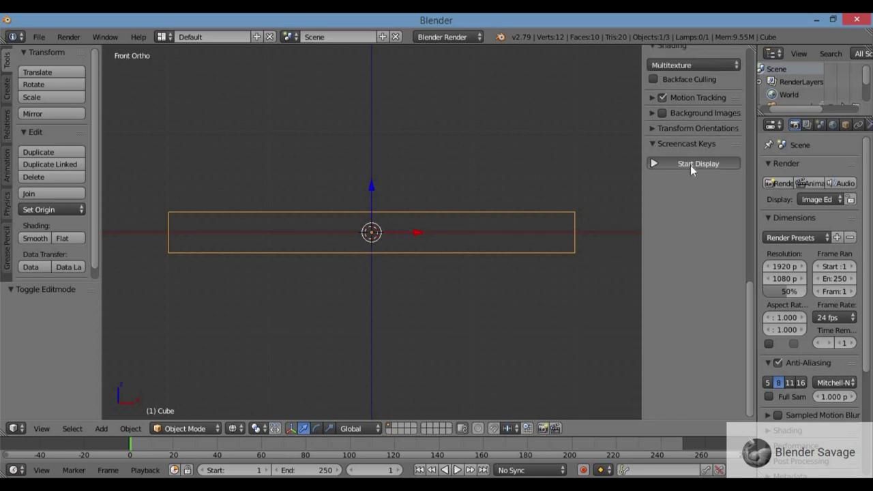
# - Extrude the slab's top edge upward into a first tier and scale its top inward
pyautogui.press('n')
pyautogui.press('Tab')
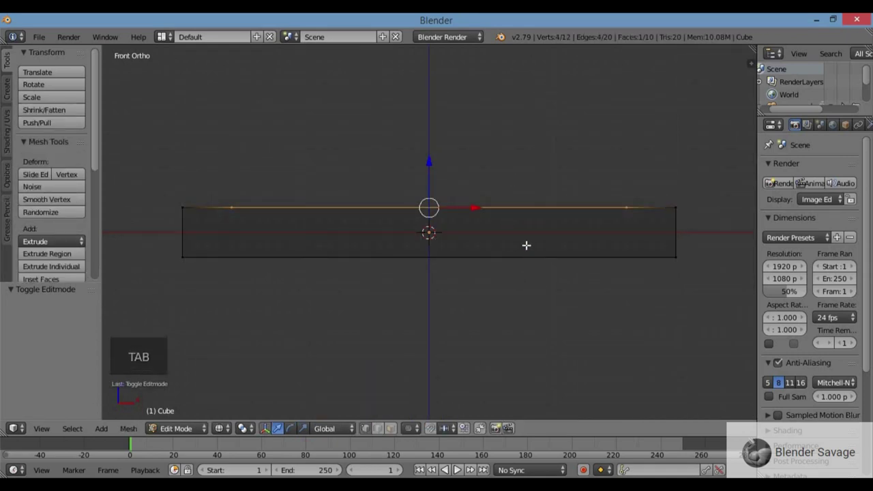
pyautogui.press('e')
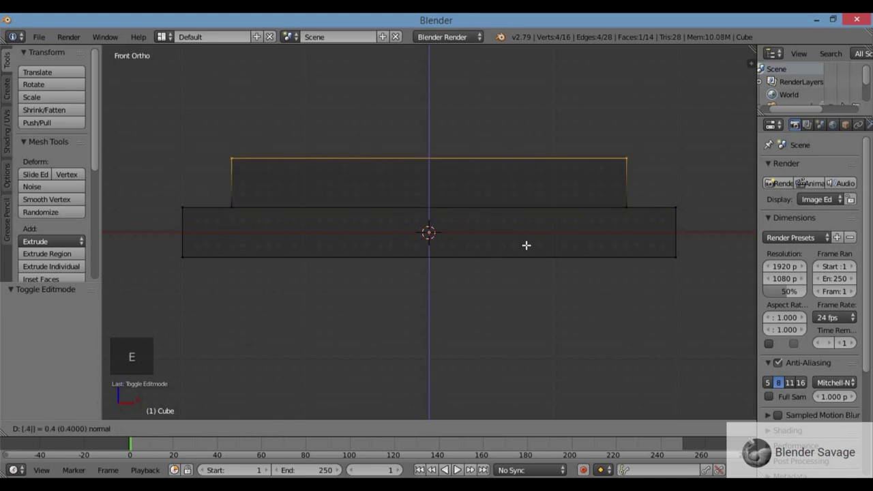
pyautogui.scroll(3)
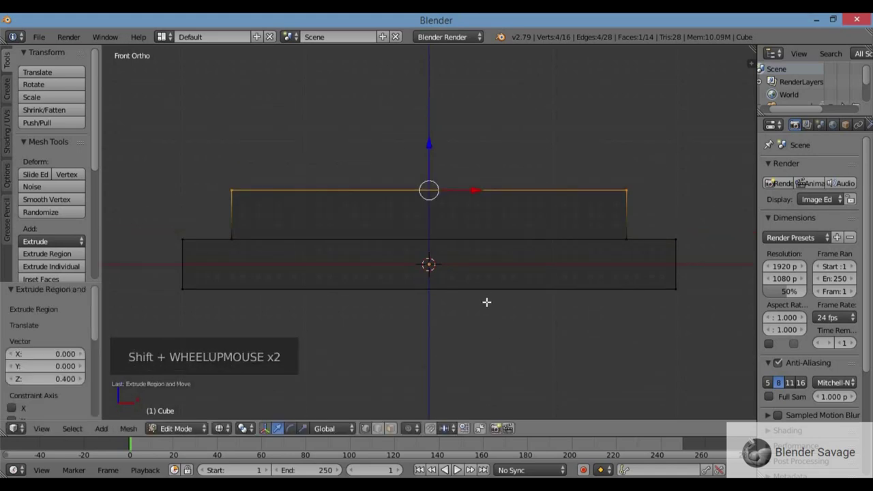
pyautogui.press('e')
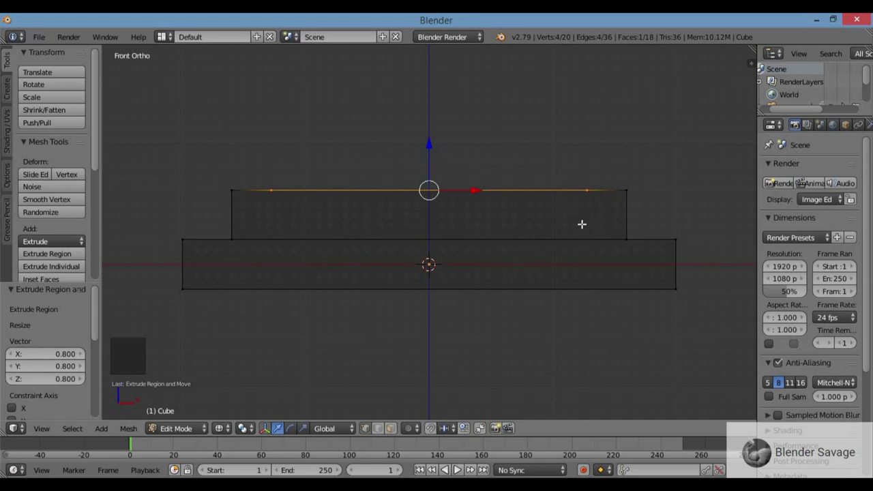
# - Extrude further narrowing tiers to build a three-level stepped pyramid profile
pyautogui.press('e')
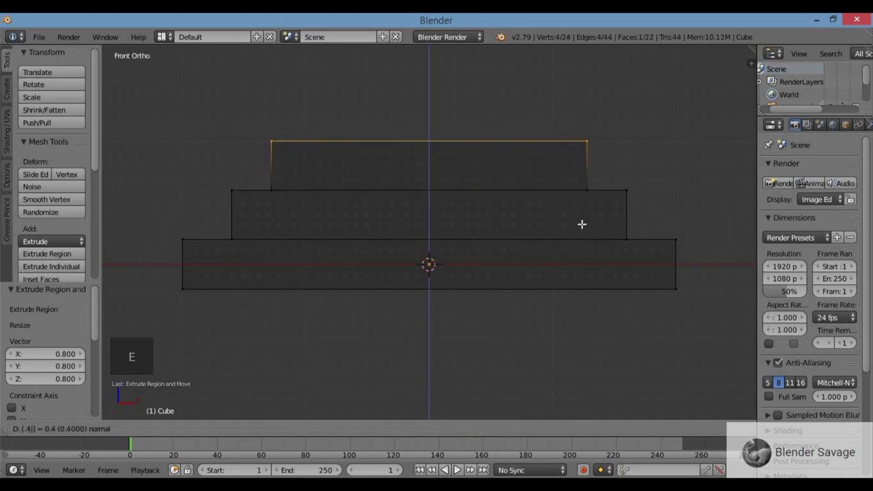
pyautogui.scroll(3)
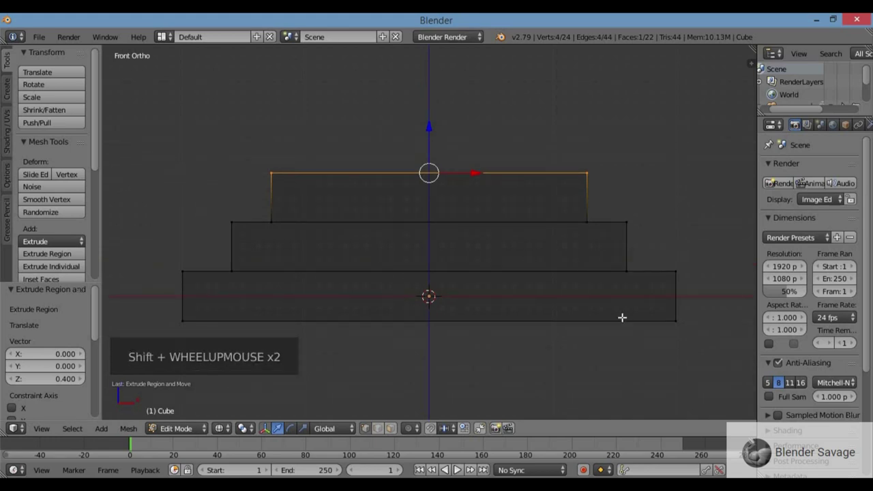
pyautogui.scroll(3)
pyautogui.scroll(-3)
pyautogui.scroll(3)
pyautogui.scroll(-3)
pyautogui.scroll(-3)
pyautogui.scroll(3)
pyautogui.scroll(-3)
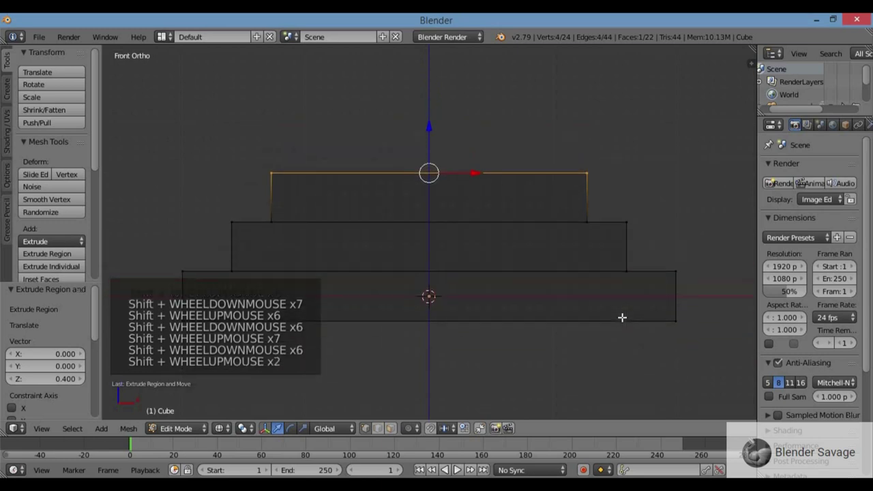
pyautogui.scroll(3)
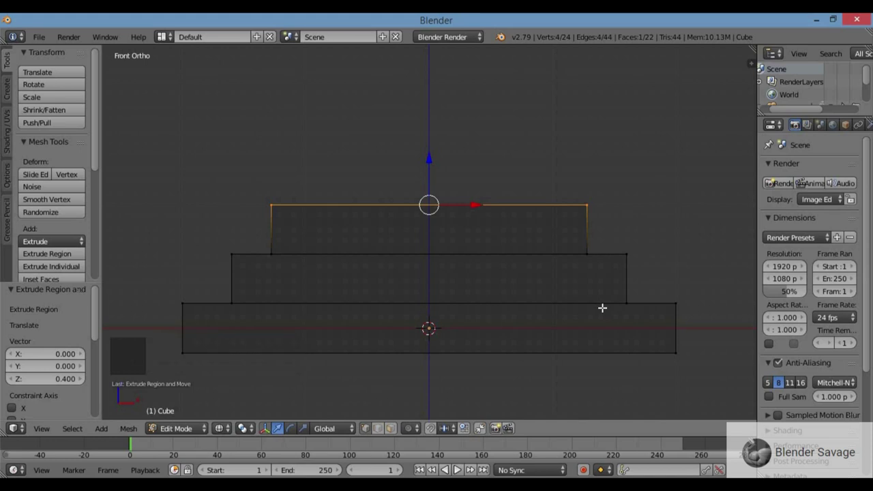
# - Narrow the newest tier and extrude two more tiers, scaling each top inward
pyautogui.press('e')
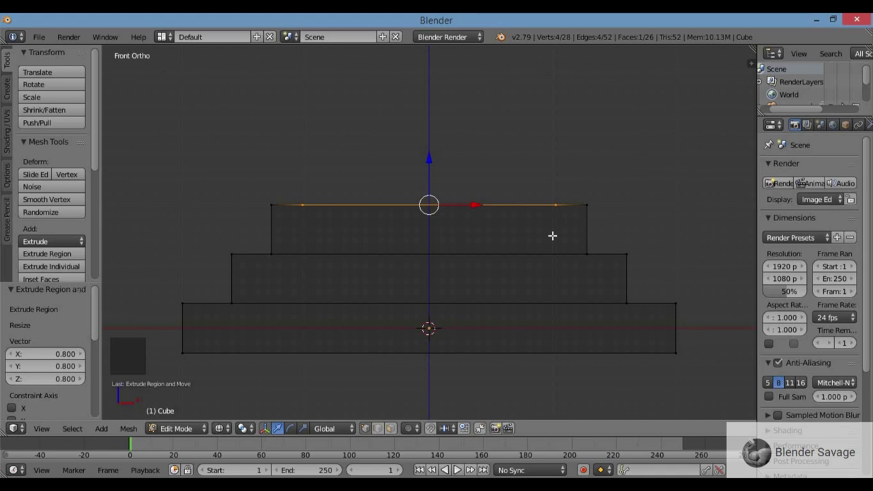
pyautogui.press('e')
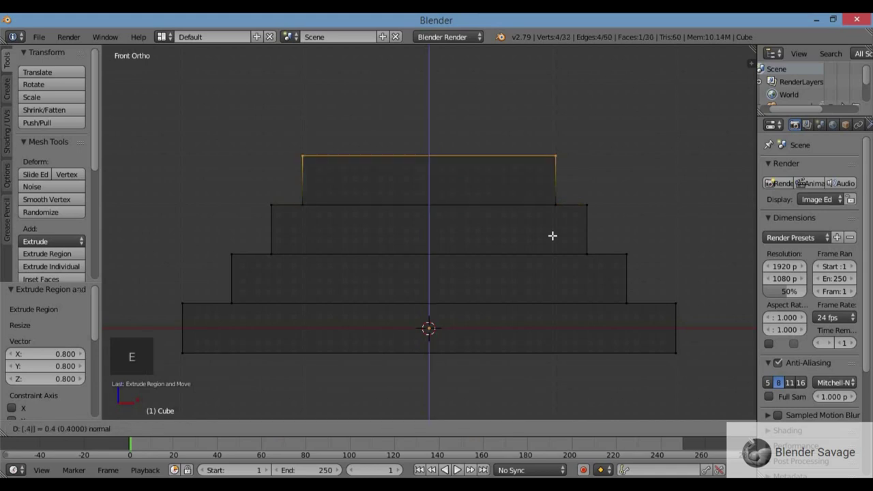
pyautogui.press('e')
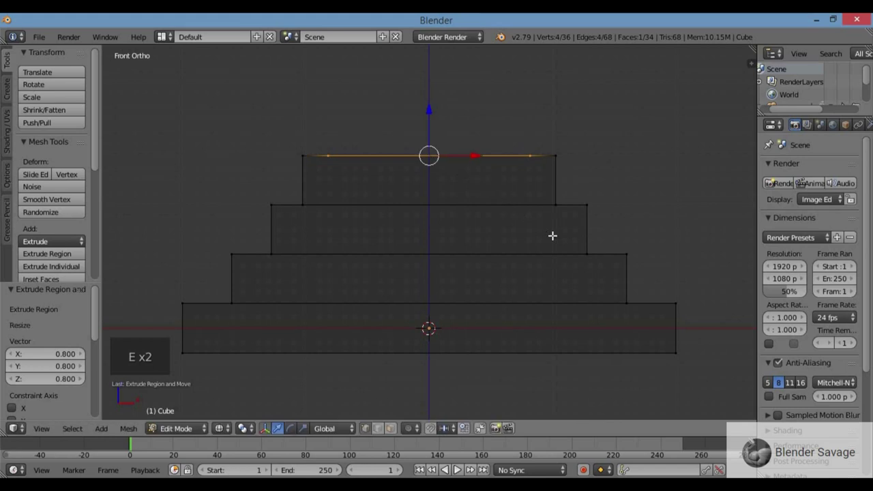
pyautogui.press('e')
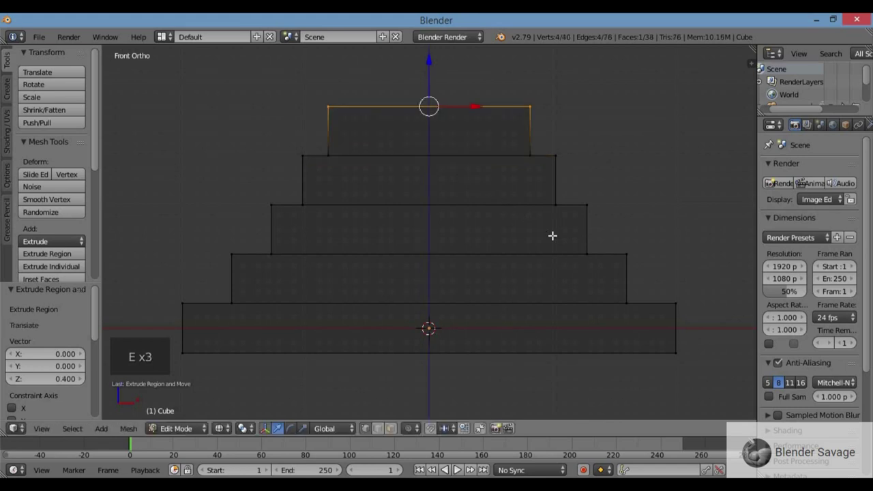
pyautogui.press('e')
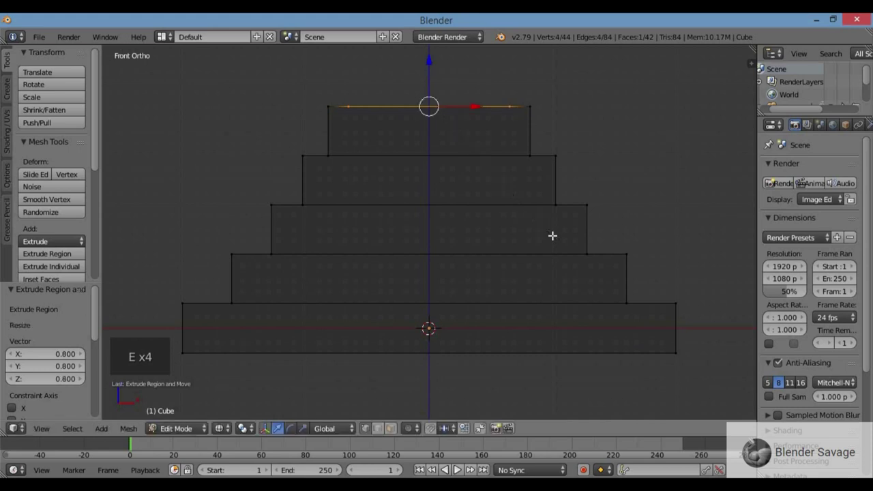
# - Extrude a sixth tier, orbit to check the pyramid, and return to front view
pyautogui.press('e')
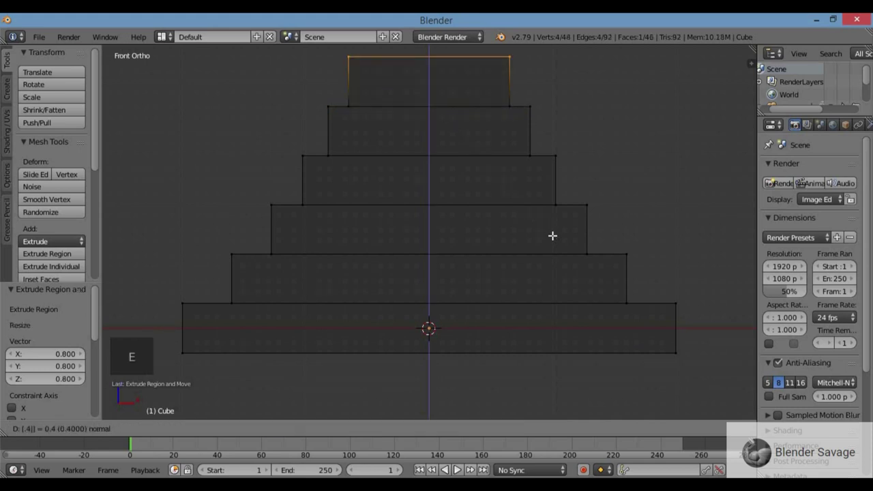
pyautogui.scroll(3)
pyautogui.scroll(-3)
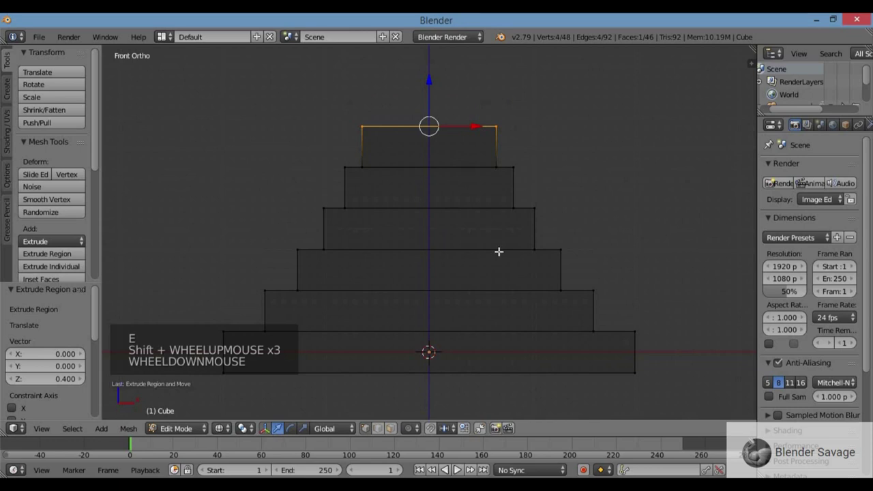
pyautogui.middleClick(534, 277)
pyautogui.press('KP_1')
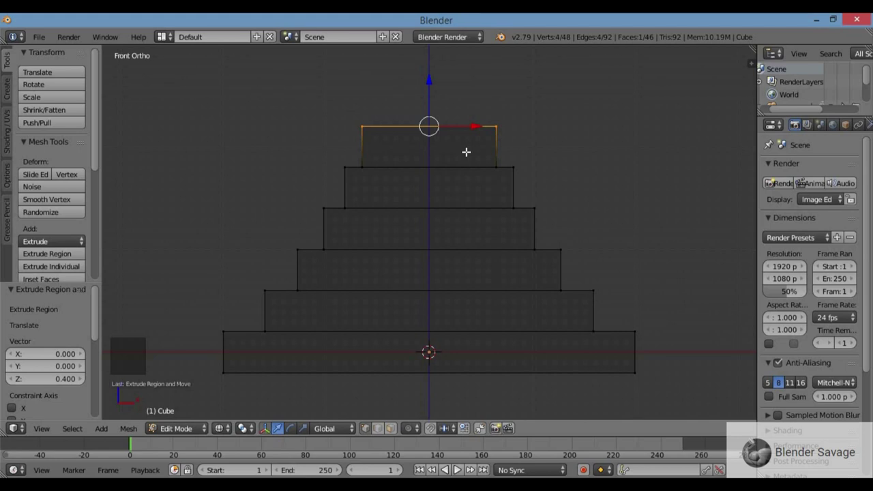
# - Shrink the top edge, extrude a narrow block upward, and widen its top edge slightly
pyautogui.press('e')
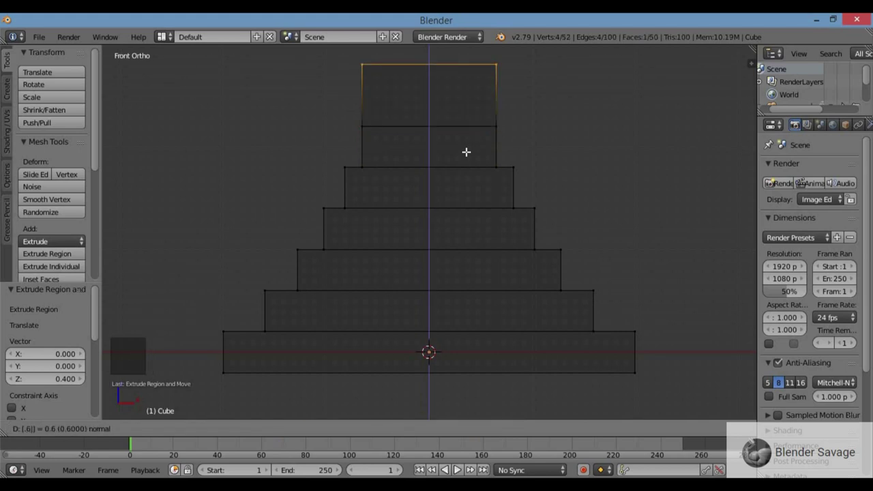
pyautogui.press('ctrl+z')
pyautogui.press('e')
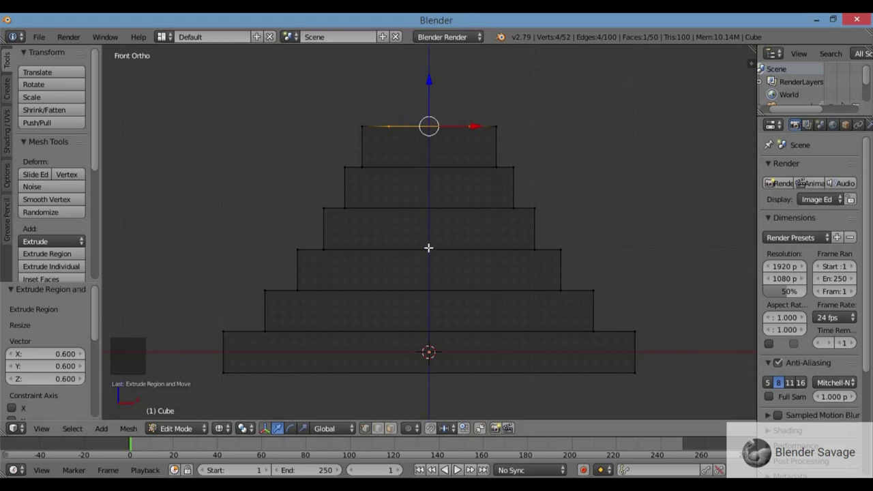
pyautogui.press('e')
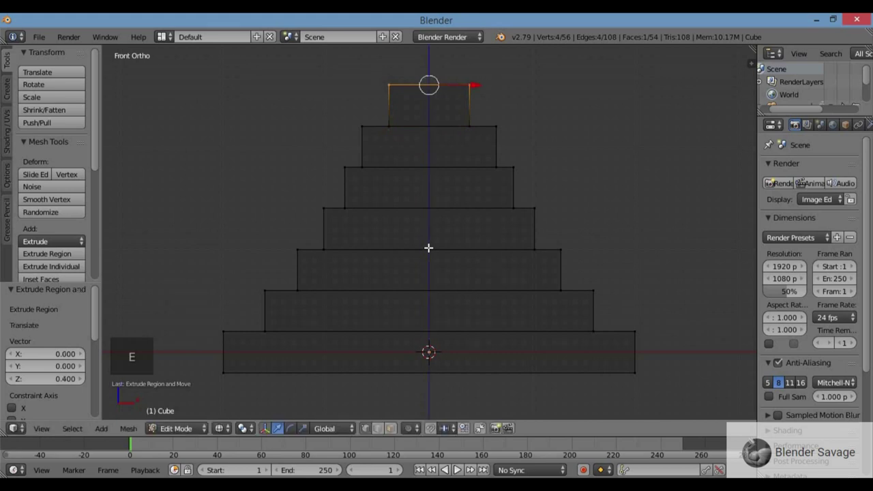
pyautogui.scroll(3)
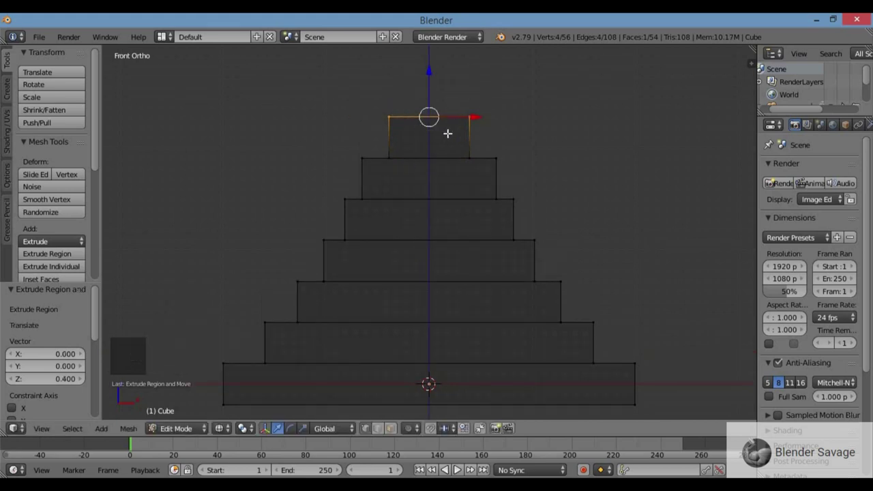
pyautogui.press('e')
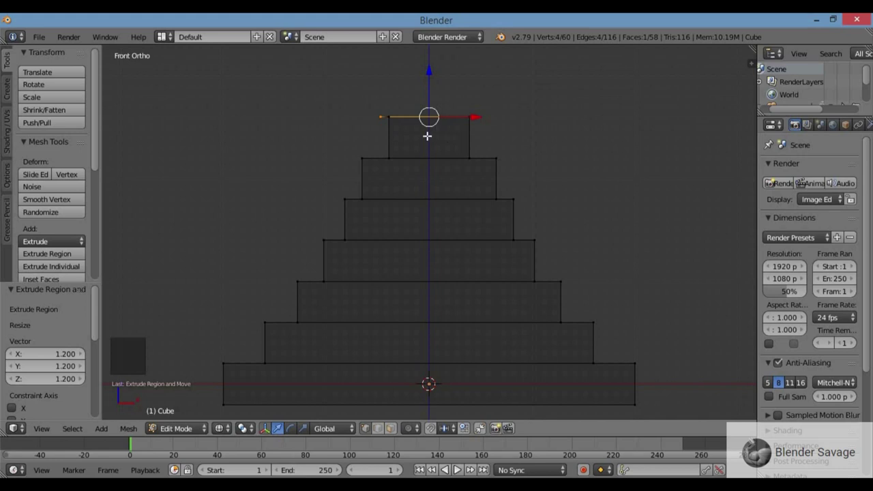
# - Extrude a thin overhanging cap, switch to solid shading and leave Edit Mode
pyautogui.press('e')
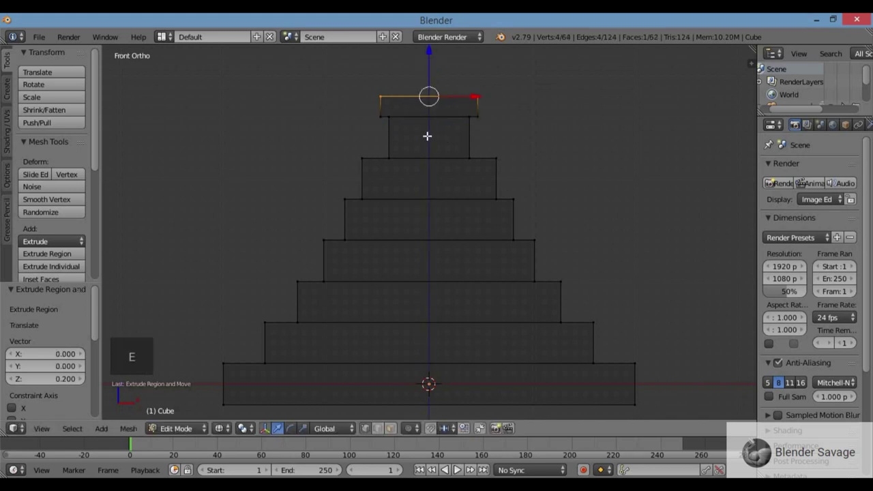
pyautogui.middleClick(439, 145)
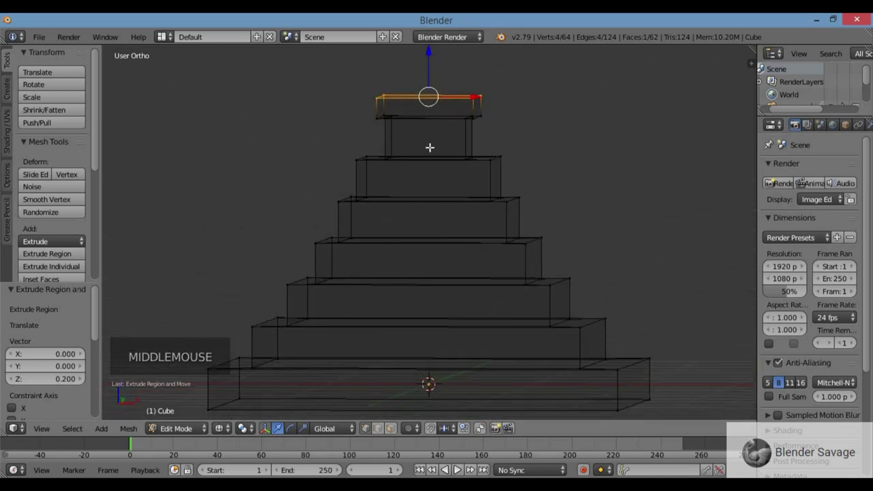
pyautogui.press('z')
pyautogui.middleClick(438, 158)
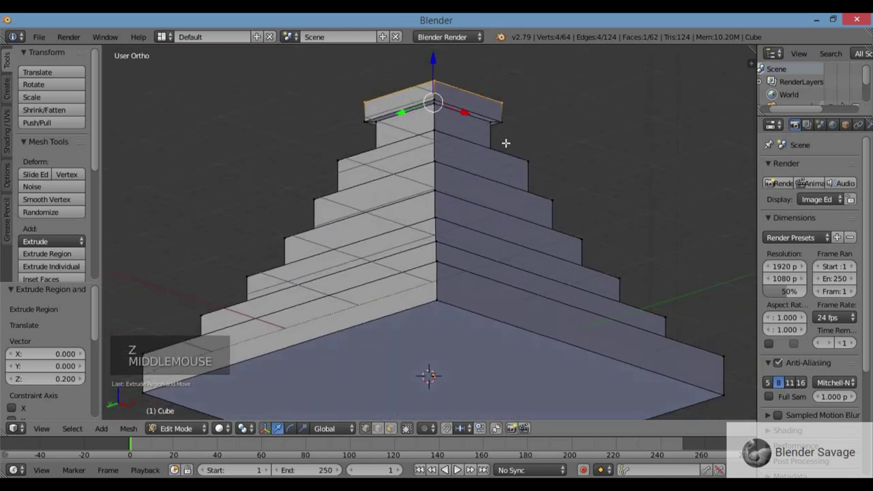
pyautogui.press('Tab')
# - Orbit around the finished stepped pyramid to inspect it, then return to front view
pyautogui.middleClick(545, 233)
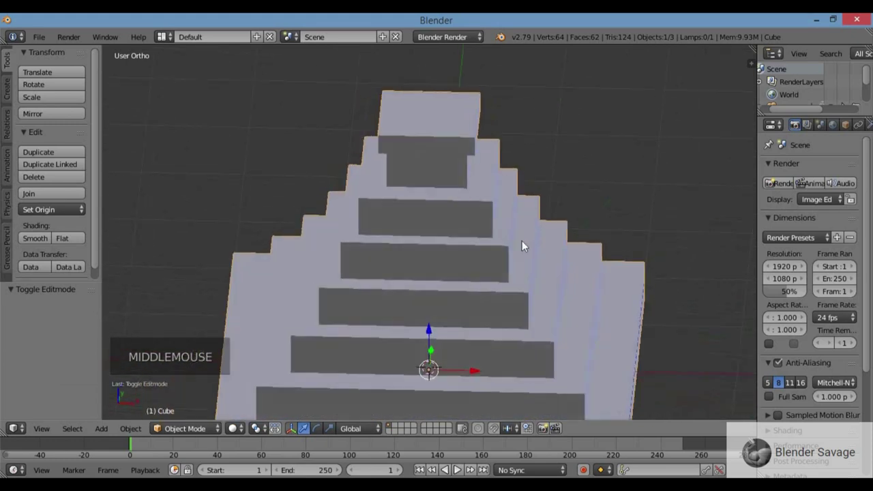
pyautogui.middleClick(640, 378)
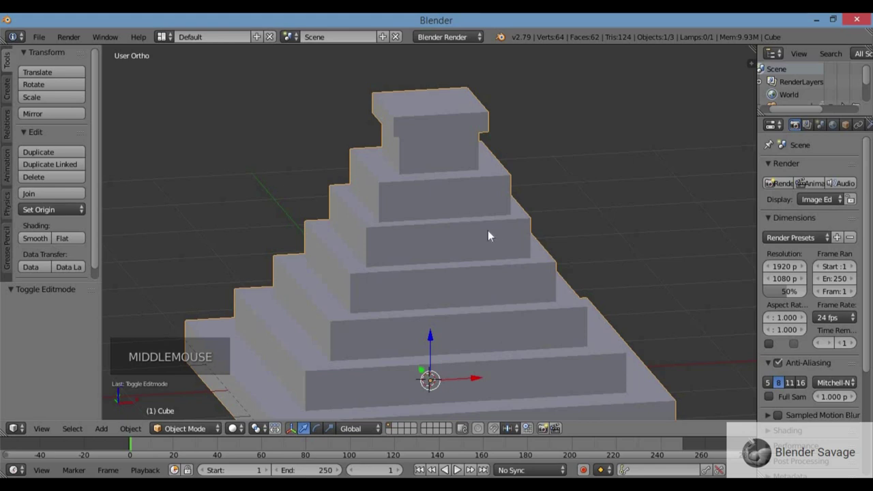
pyautogui.scroll(-3)
pyautogui.middleClick(391, 268)
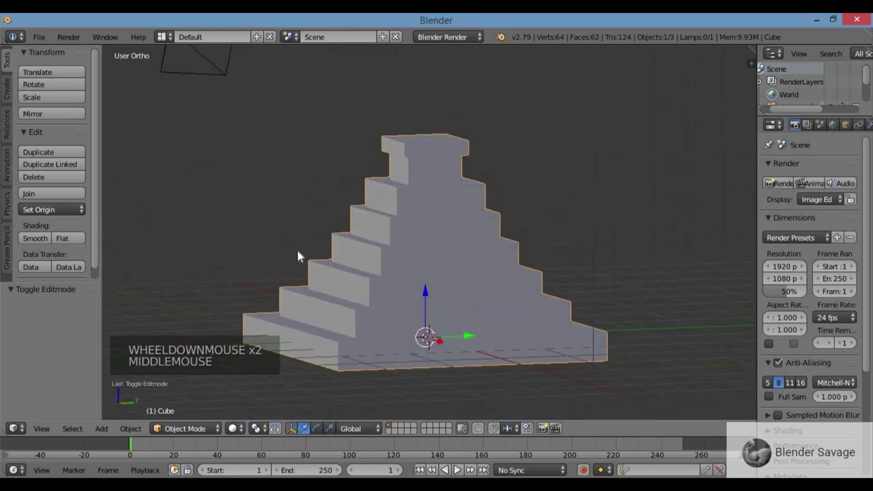
pyautogui.press('KP_1')
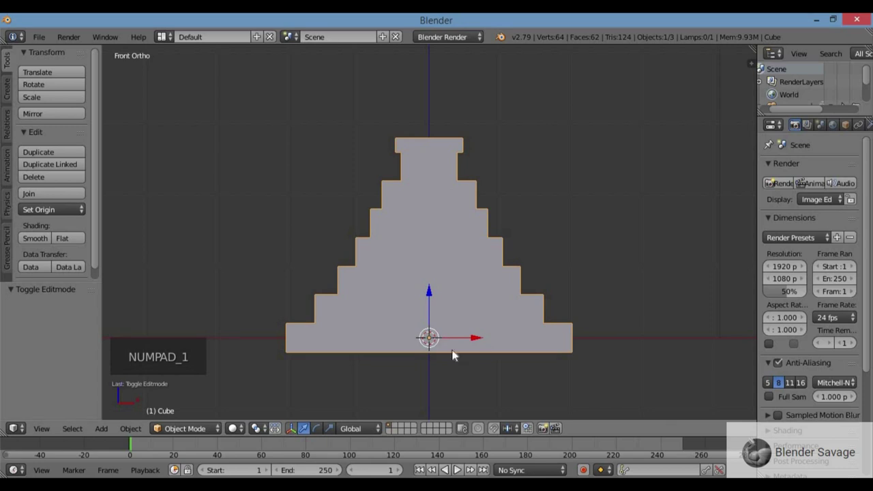
# - Add a new cube beside the pyramid in wireframe view, resize and position it
pyautogui.press('shift+a')
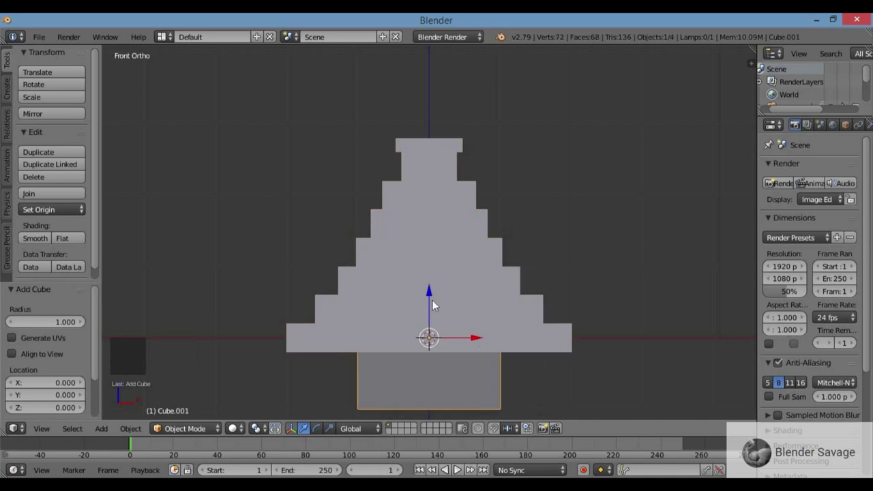
pyautogui.press('z')
pyautogui.click(432, 291)
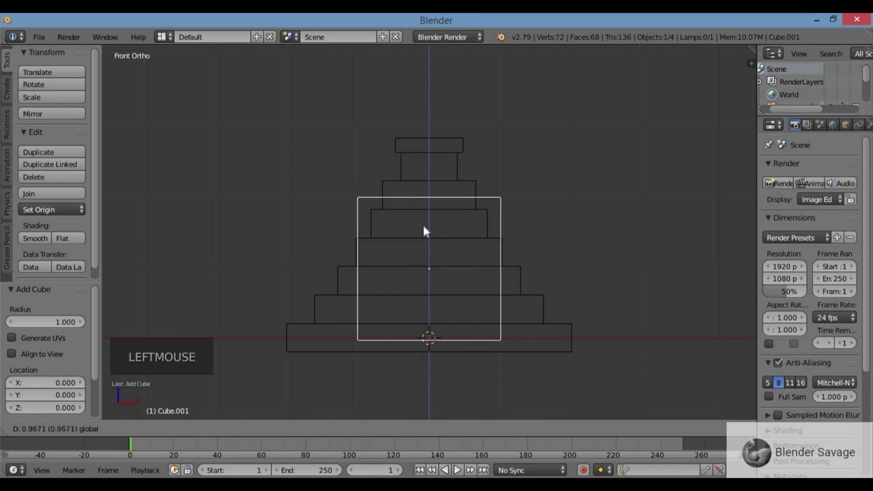
pyautogui.click(476, 273)
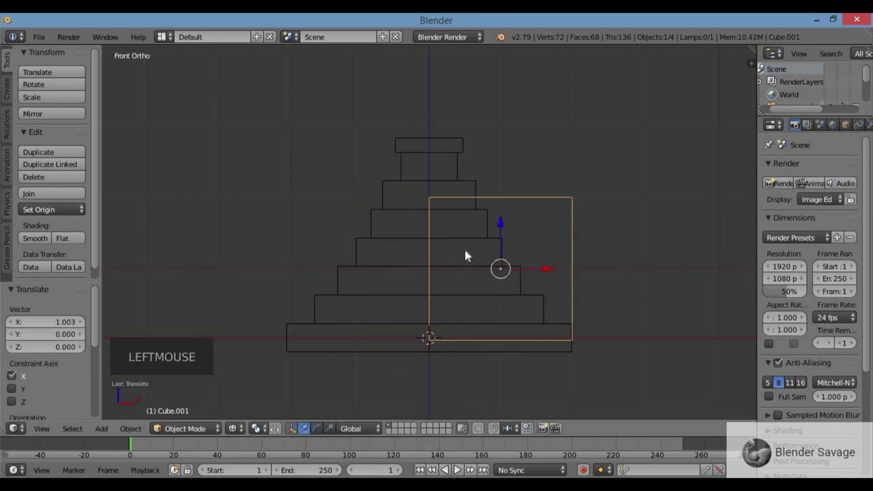
pyautogui.click(504, 242)
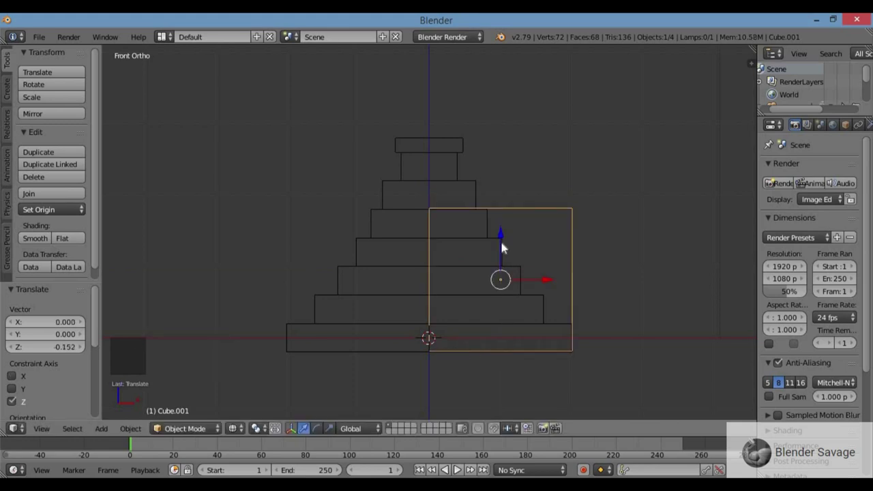
# - Raise the cube along Z so its top lines up with a pyramid tier, zooming to check
pyautogui.click(503, 237)
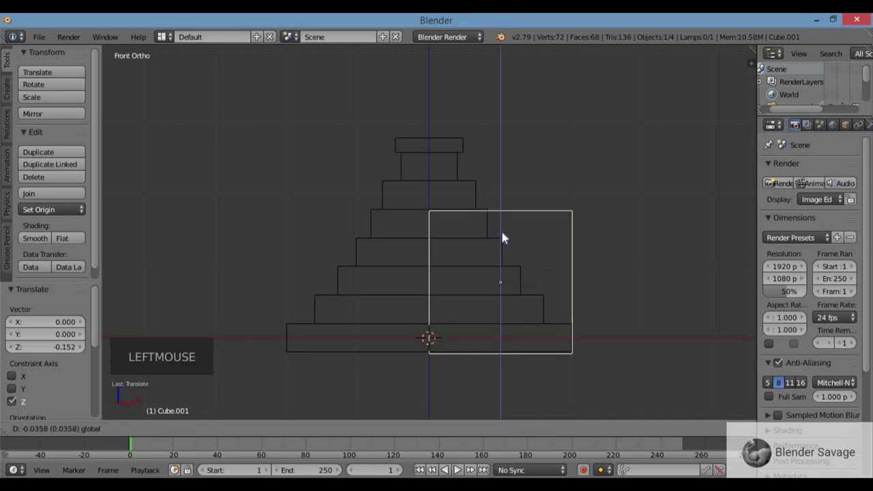
pyautogui.press('KP_Decimal')
pyautogui.click(429, 190)
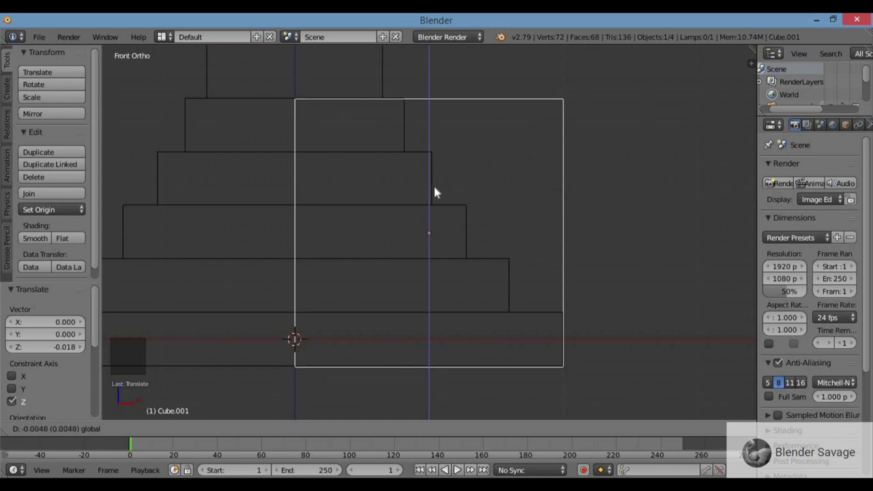
pyautogui.press('g')
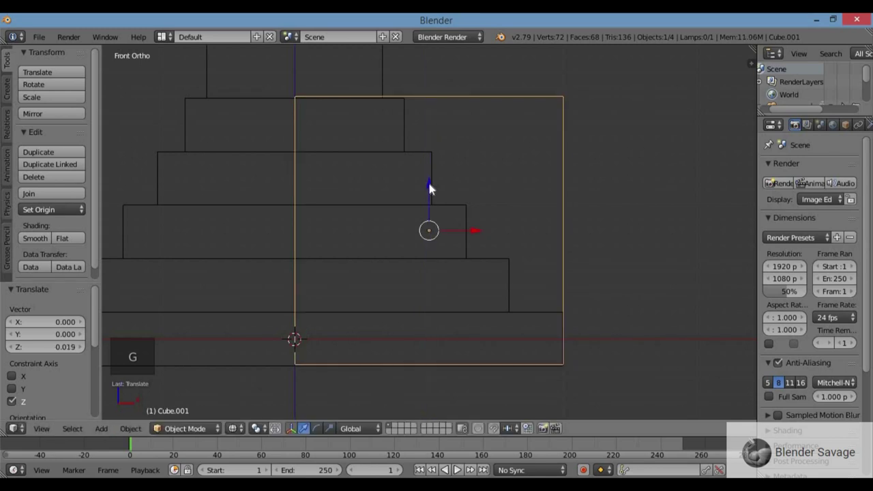
pyautogui.scroll(-3)
pyautogui.scroll(-3)
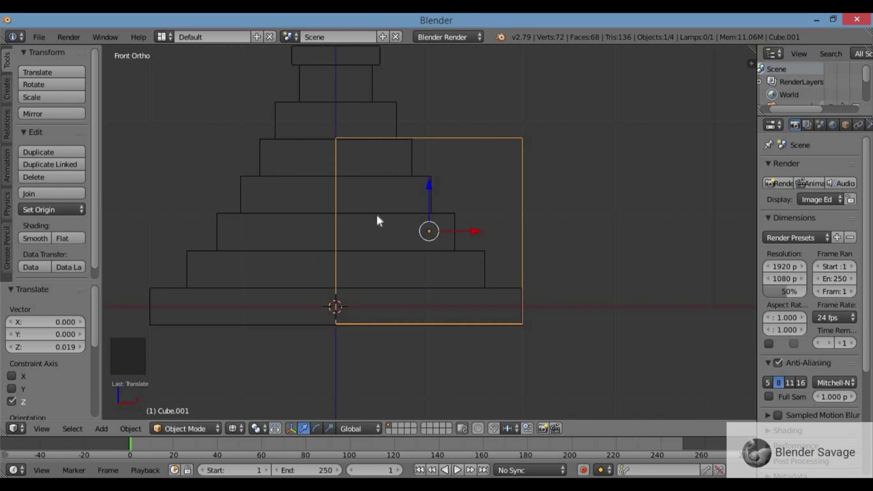
# - In Edit Mode, raise the box's top edge to the next tier up of the pyramid
pyautogui.press('Tab')
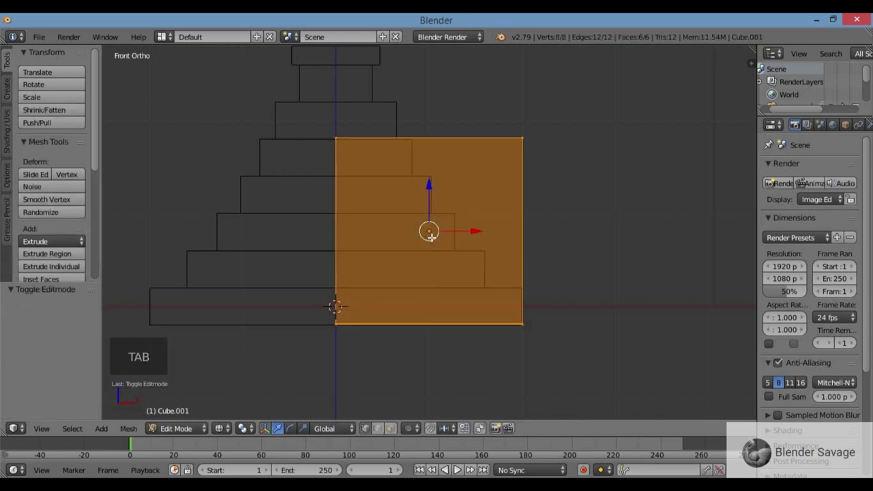
pyautogui.press('a')
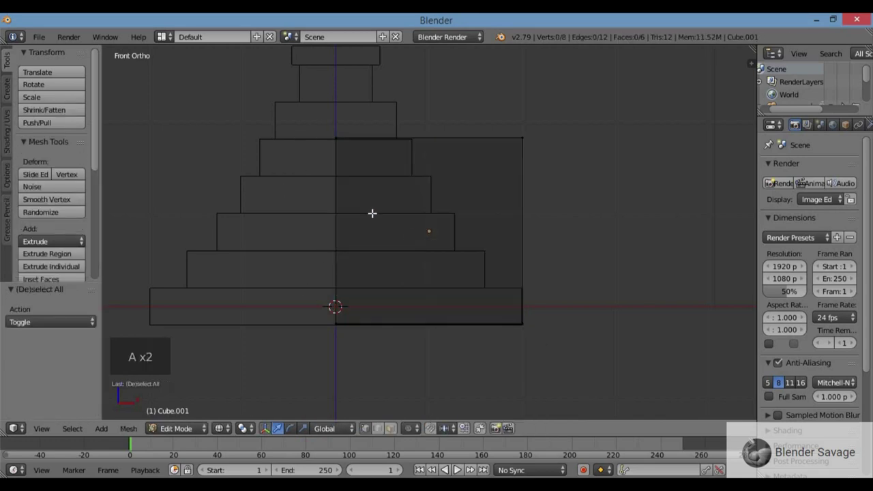
pyautogui.press('b')
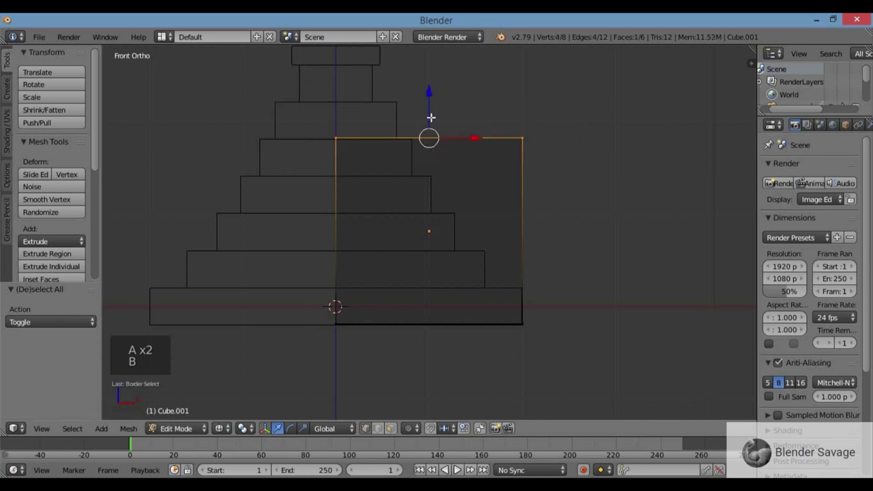
pyautogui.click(429, 92)
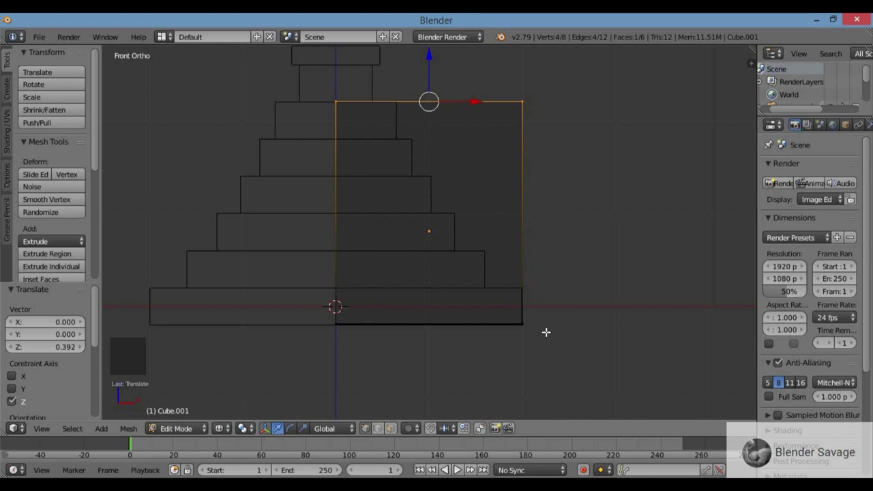
# - Select all of the box's geometry, orbit to check it, and return to front view
pyautogui.press('a')
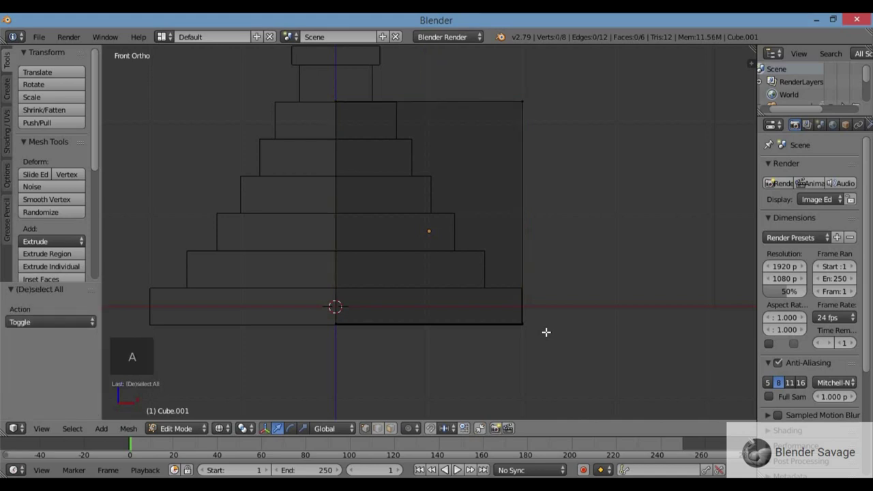
pyautogui.press('a')
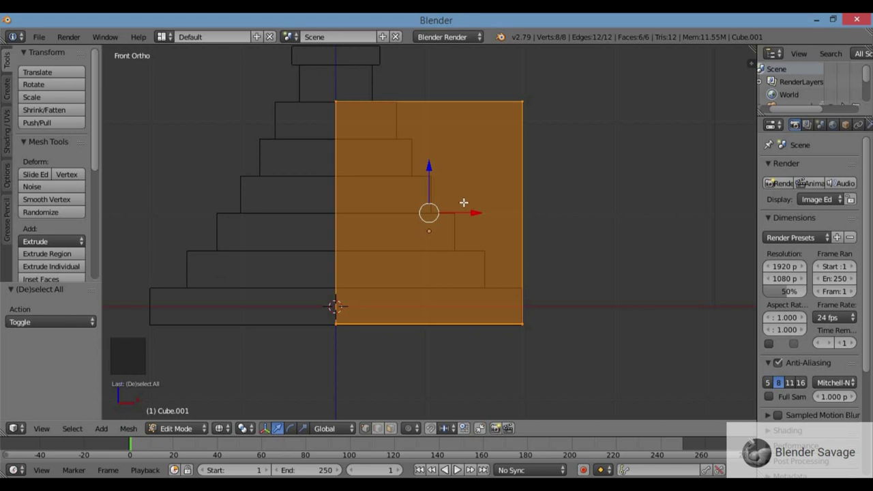
pyautogui.middleClick(460, 251)
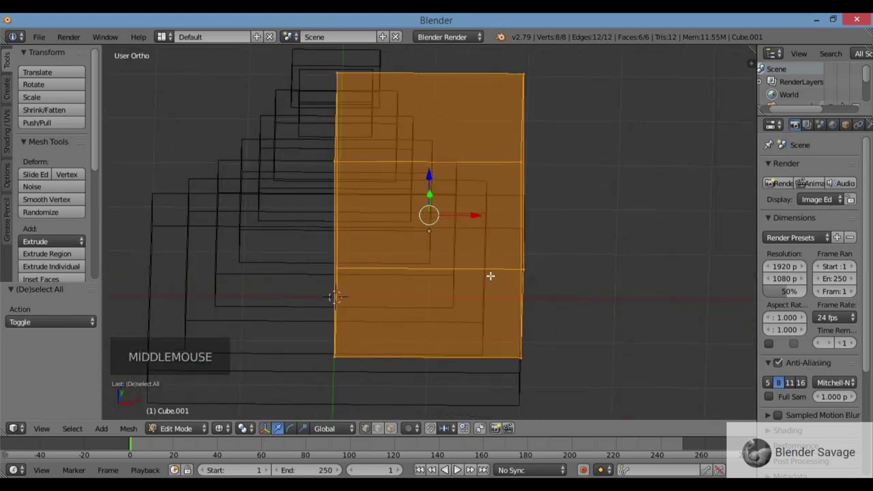
pyautogui.press('KP_1')
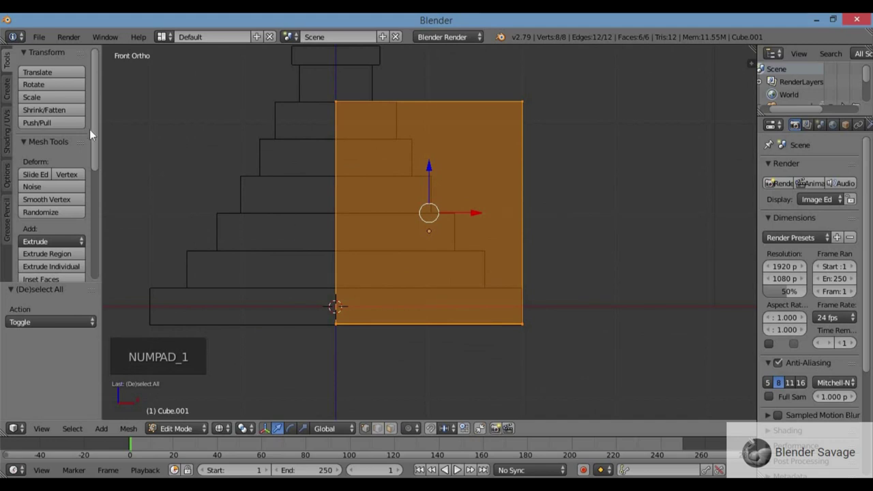
# - Subdivide the box four times into a dense grid of small faces and deselect it
pyautogui.click(98, 135)
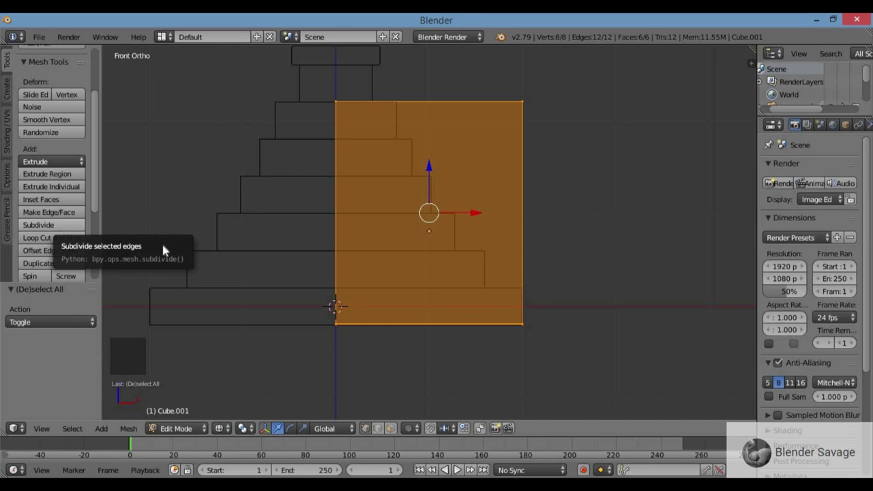
pyautogui.click(99, 246)
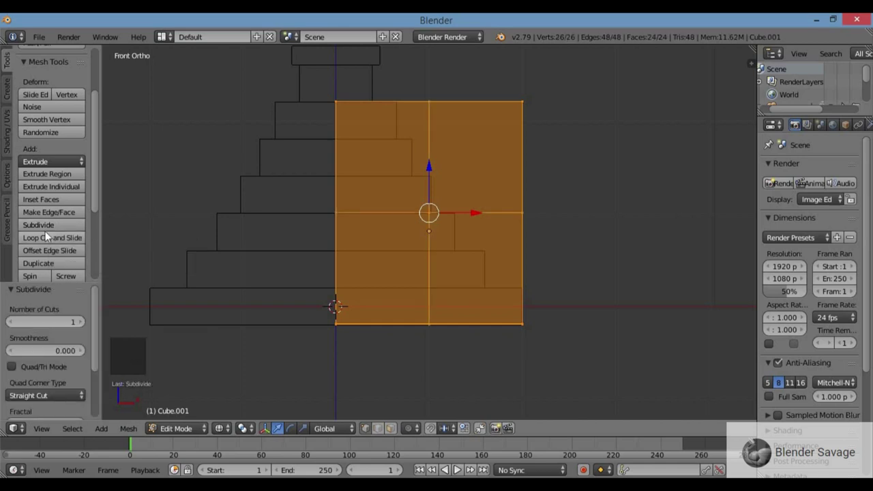
pyautogui.click(47, 227)
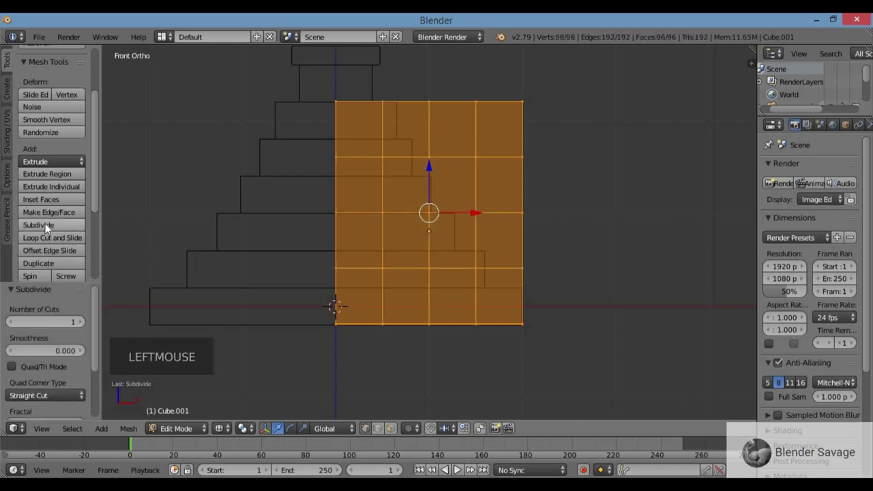
pyautogui.click(47, 227)
pyautogui.click(48, 228)
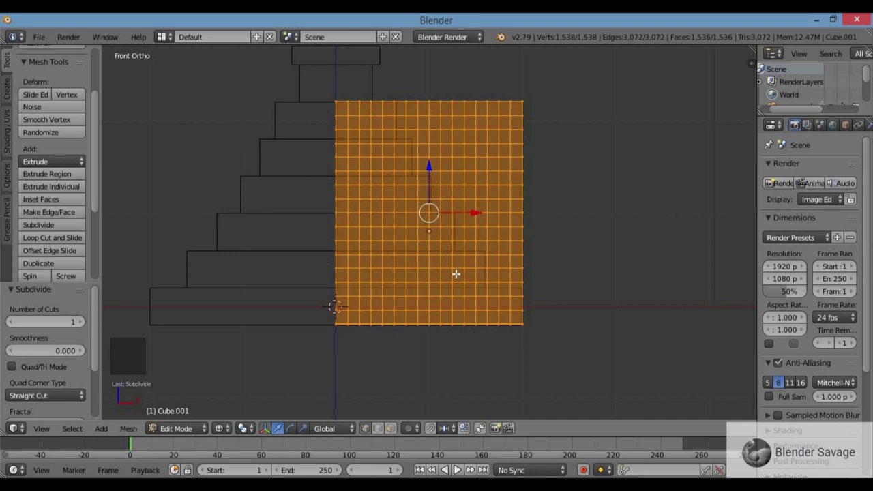
pyautogui.press('a')
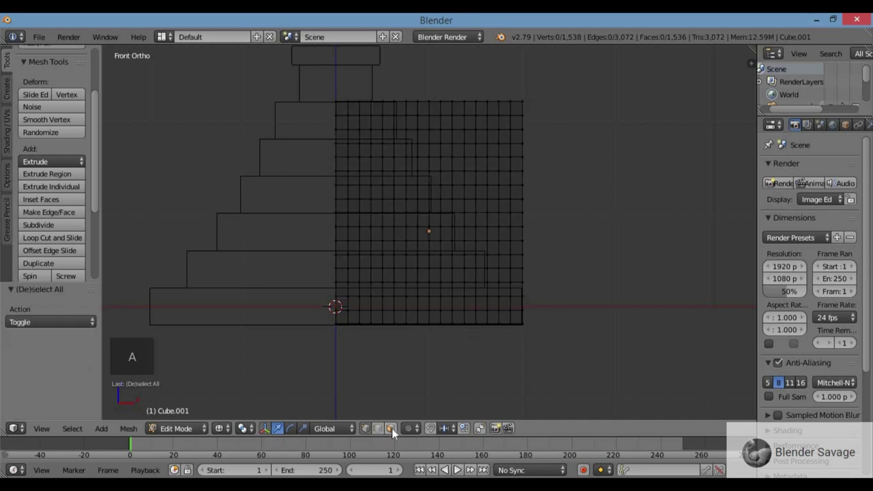
pyautogui.click(421, 409)
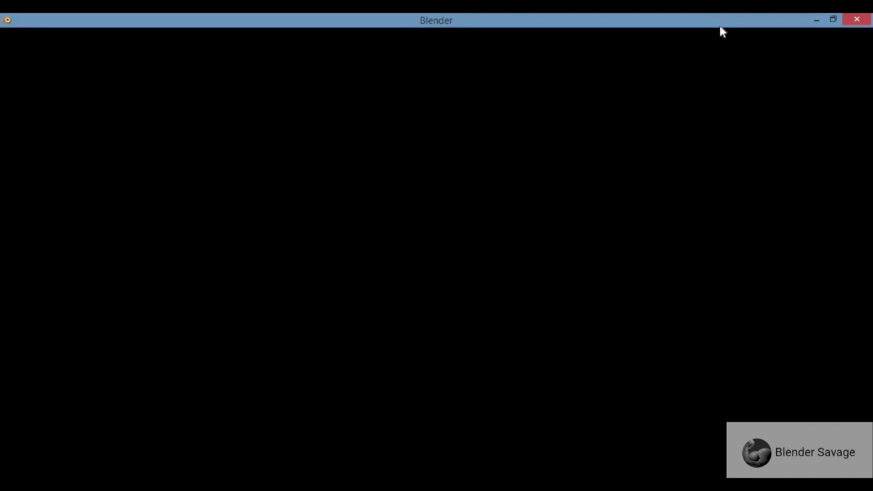
# - Box-select a stepped staircase of grid vertices above the pyramid's slope, column by column
pyautogui.press('a')
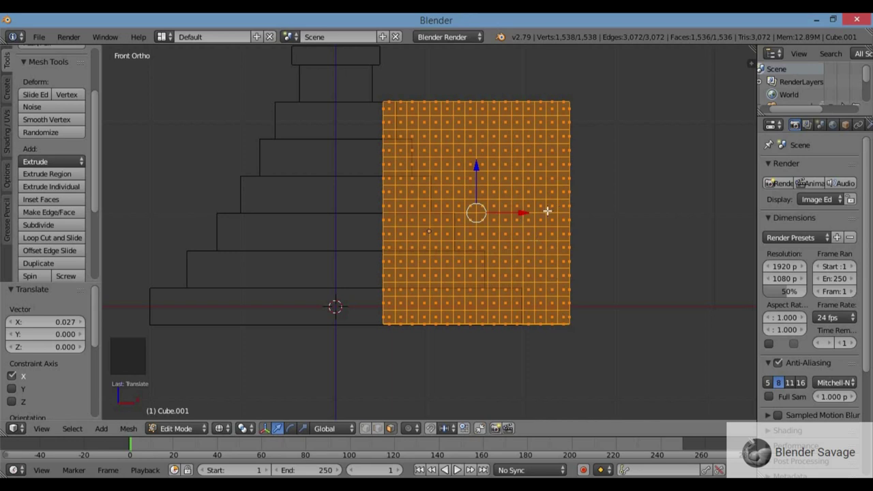
pyautogui.press('a')
pyautogui.press('b')
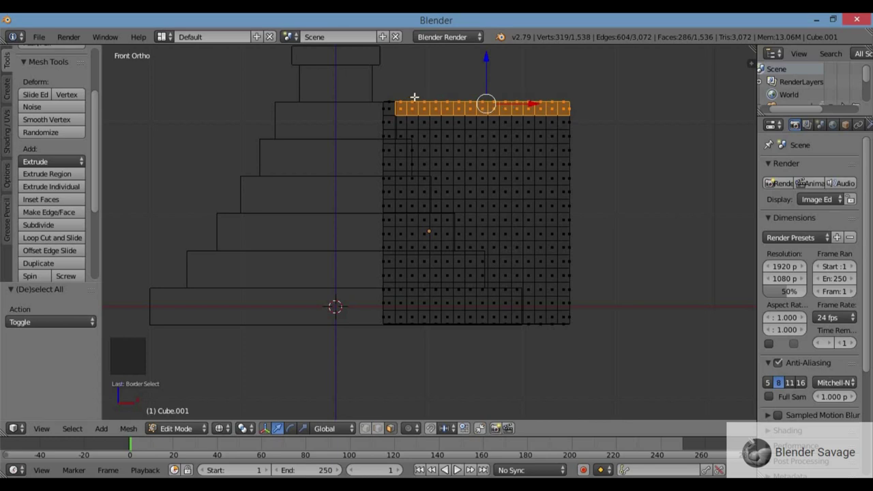
pyautogui.press('b')
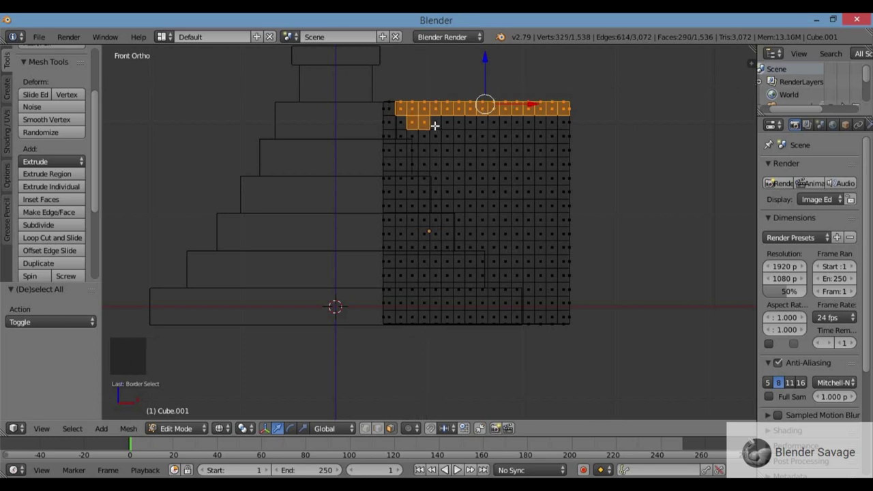
pyautogui.press('b')
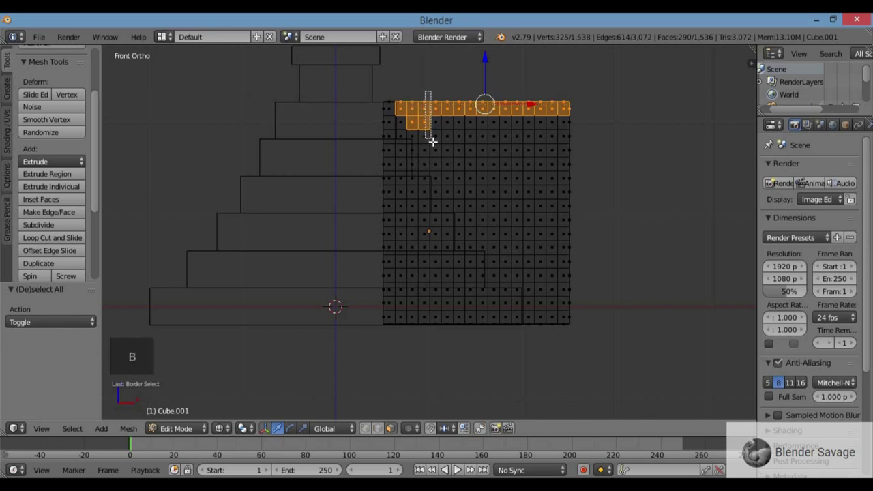
pyautogui.press('b')
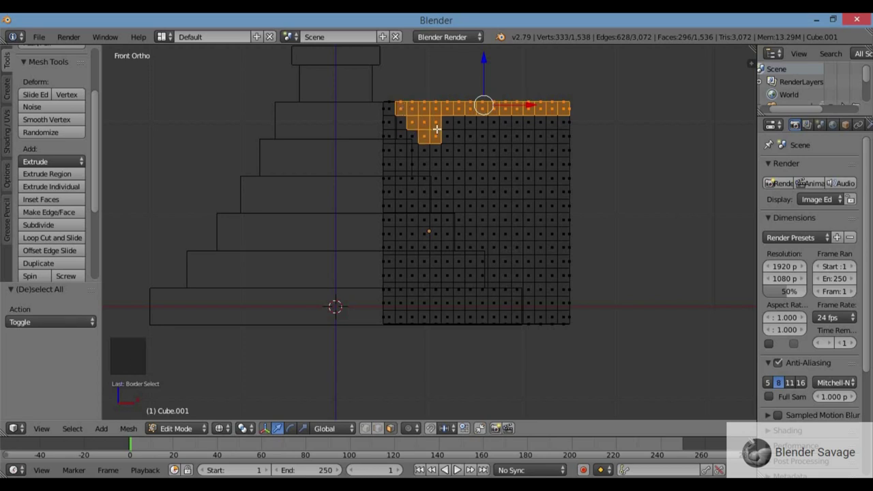
pyautogui.press('b')
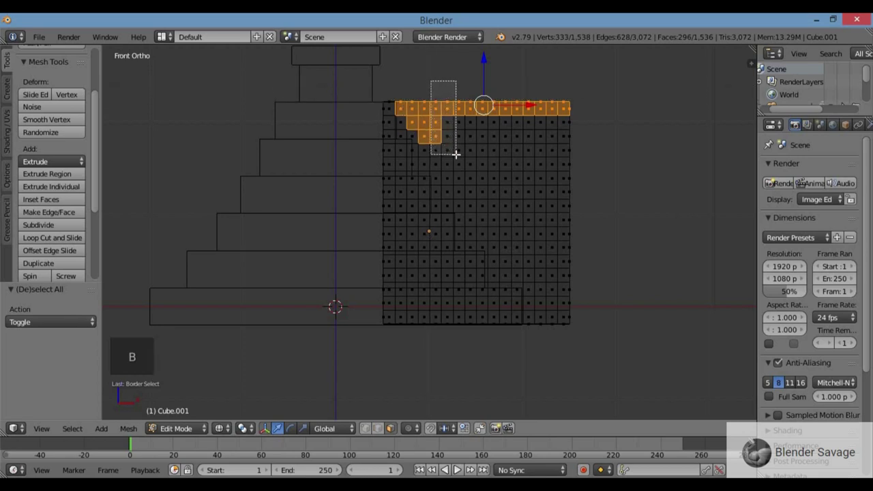
pyautogui.press('b')
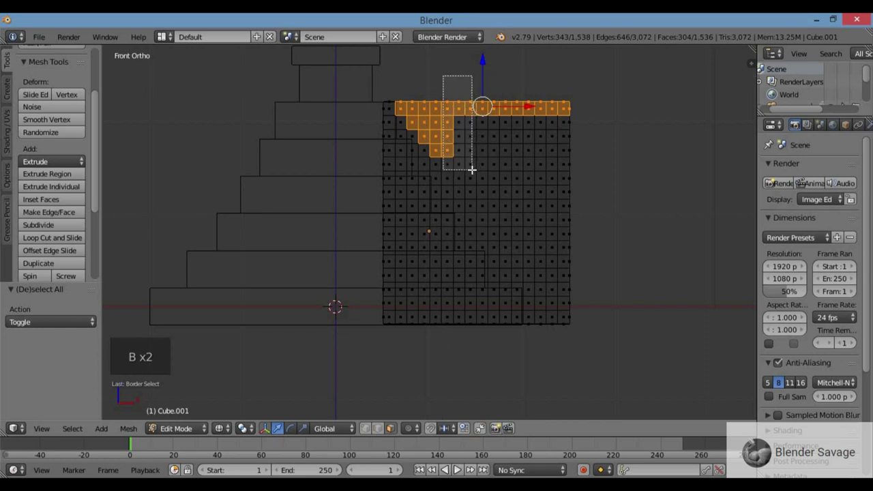
pyautogui.press('b')
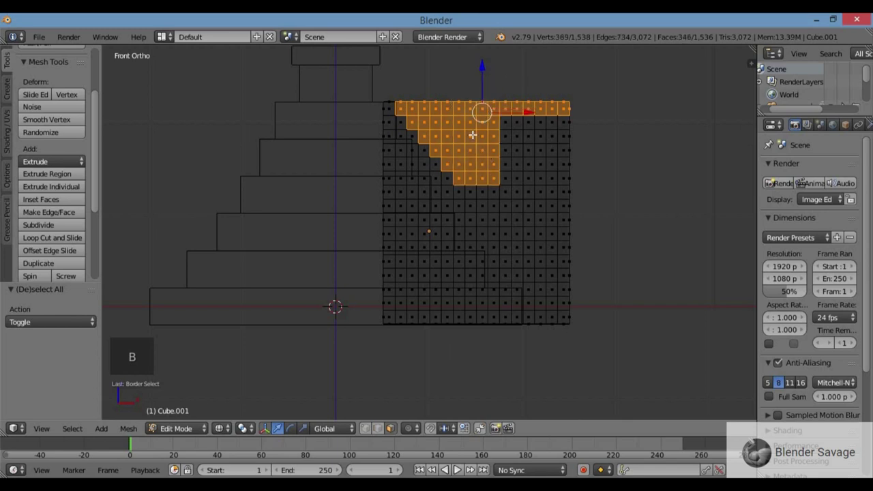
pyautogui.press('b')
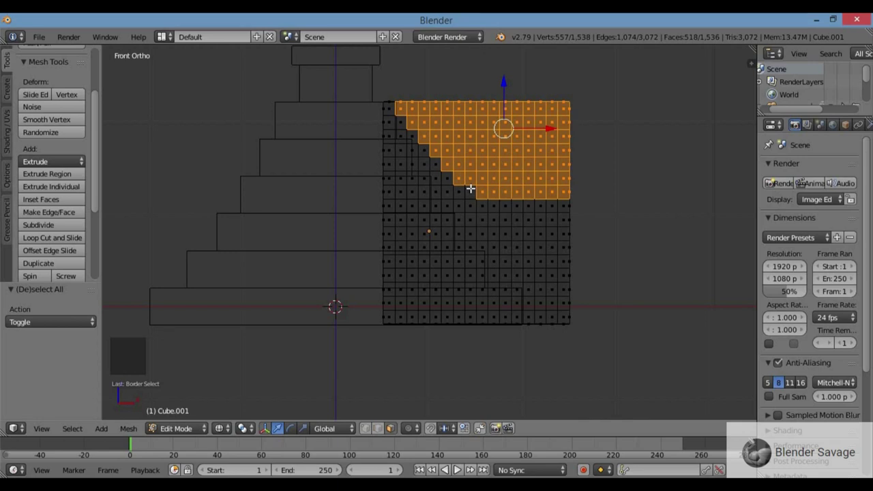
pyautogui.press('b')
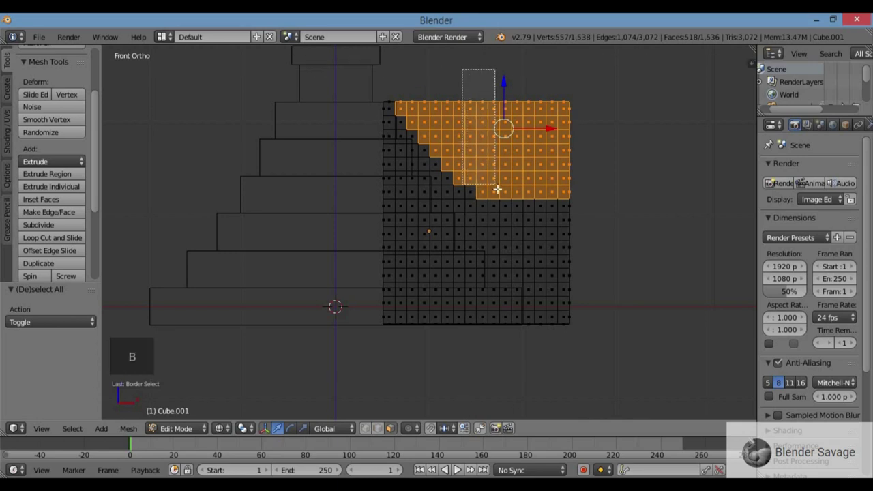
pyautogui.press('b')
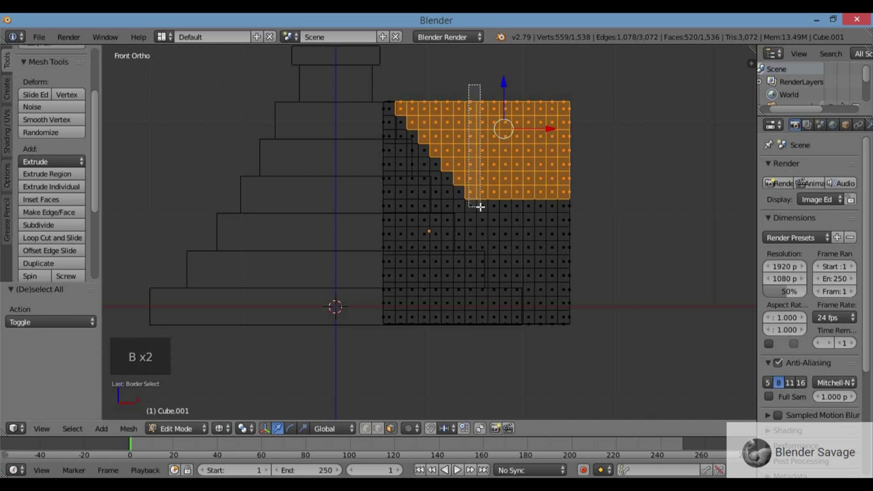
pyautogui.press('b')
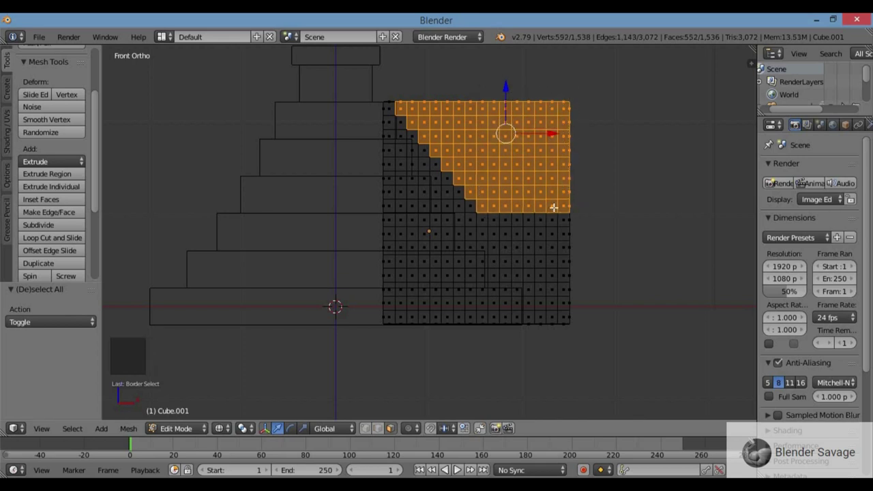
pyautogui.press('b')
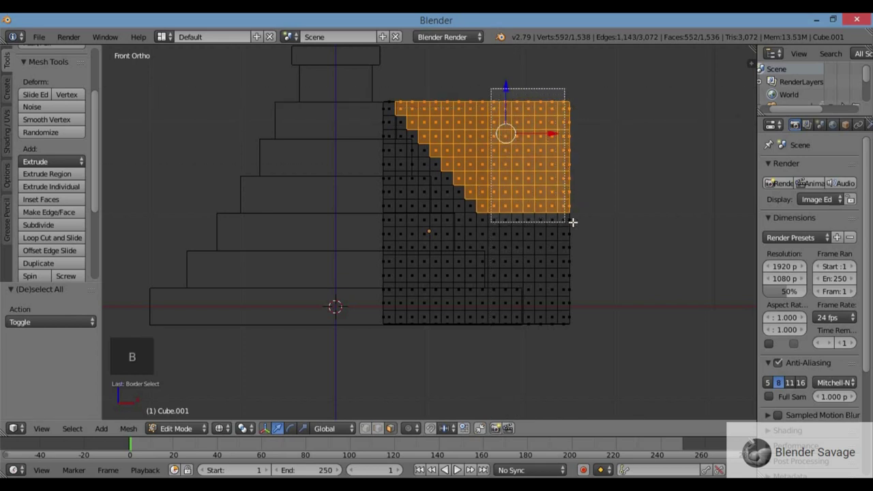
# - Add the remaining right-hand columns and lowest steps to the stepped selection
pyautogui.press('b')
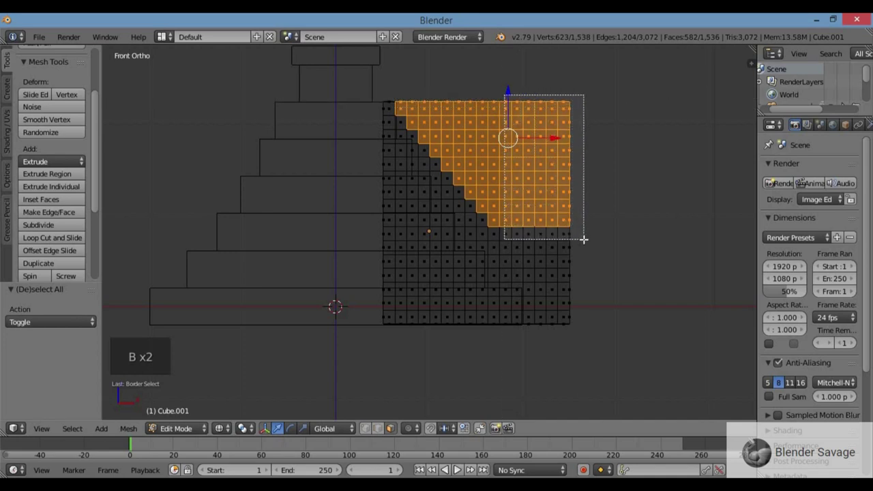
pyautogui.press('n')
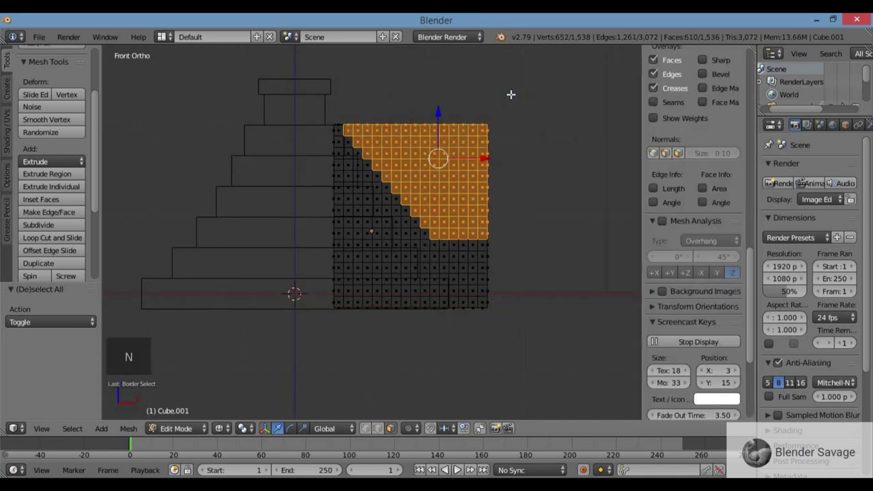
pyautogui.press('n')
pyautogui.press('b')
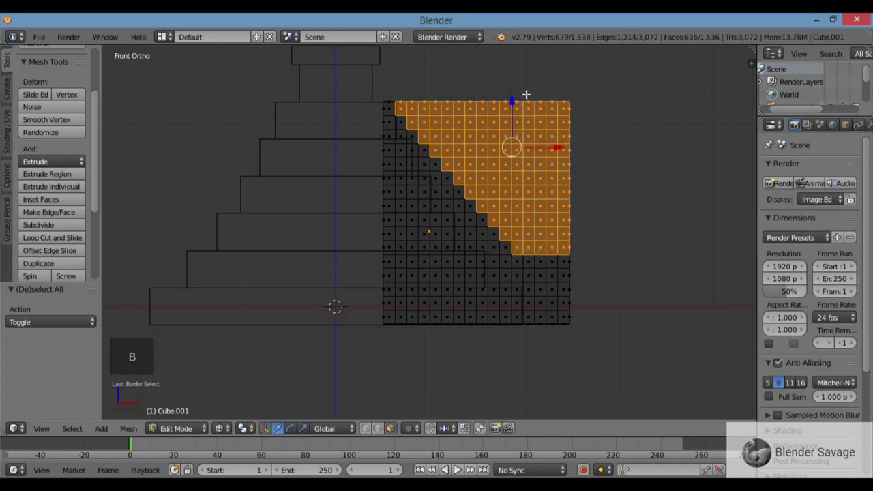
pyautogui.press('b')
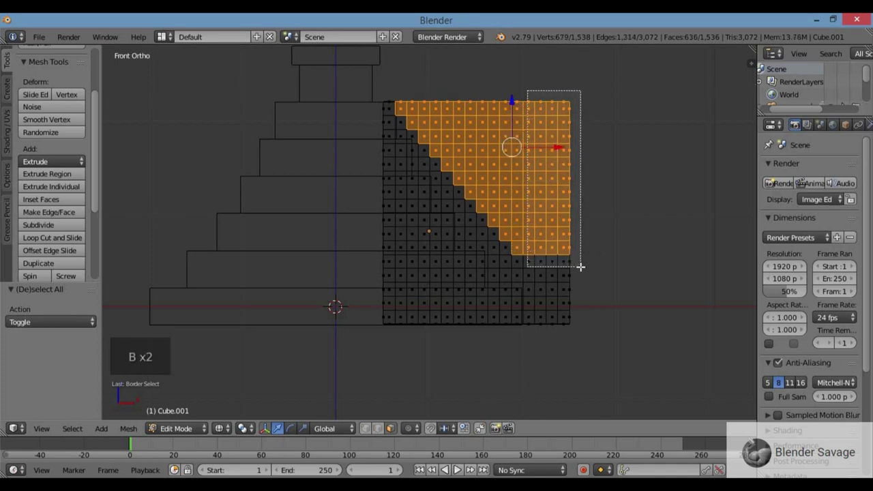
pyautogui.press('b')
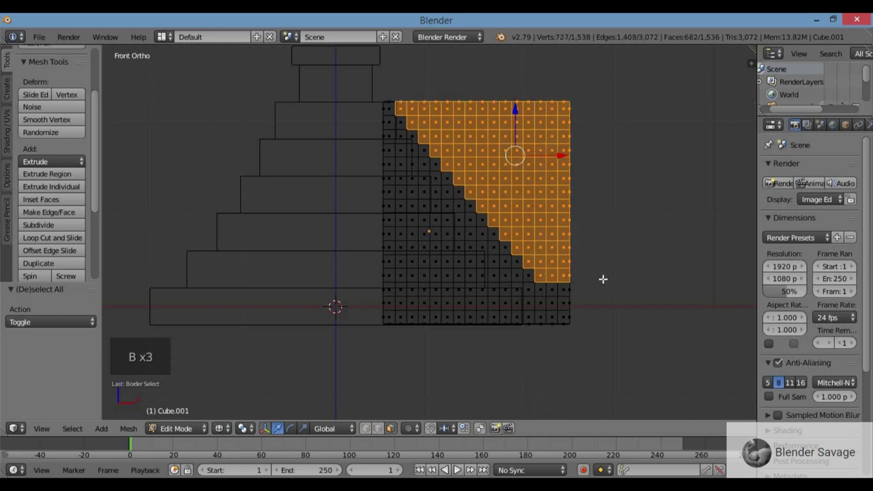
pyautogui.press('n')
pyautogui.press('n')
pyautogui.press('b')
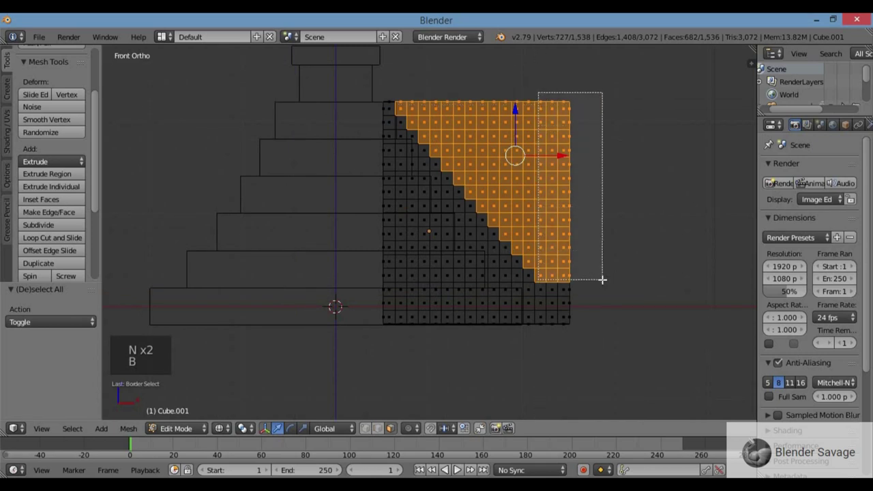
pyautogui.press('b')
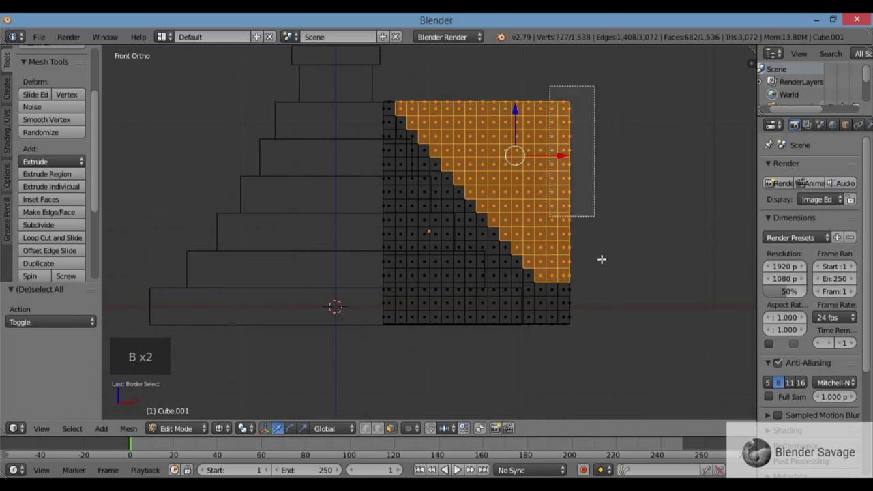
pyautogui.press('b')
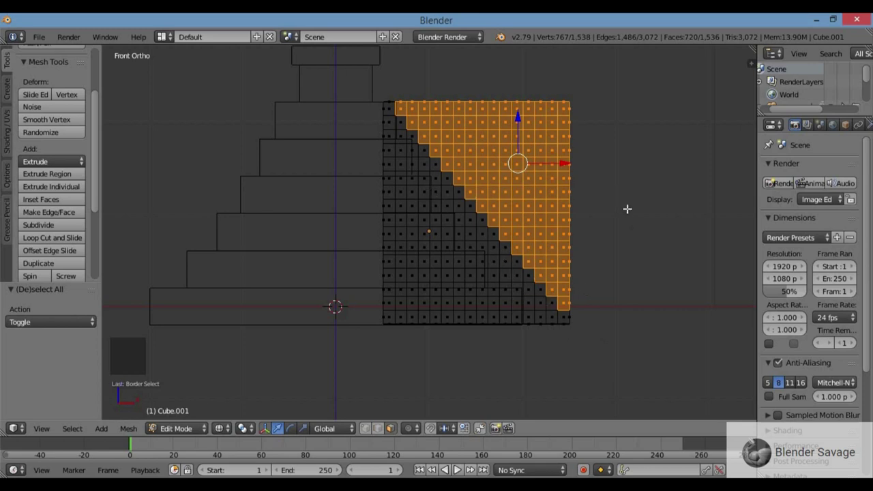
# - Delete the selected region as faces rather than vertices, keeping the stepped border edge
pyautogui.press('x')
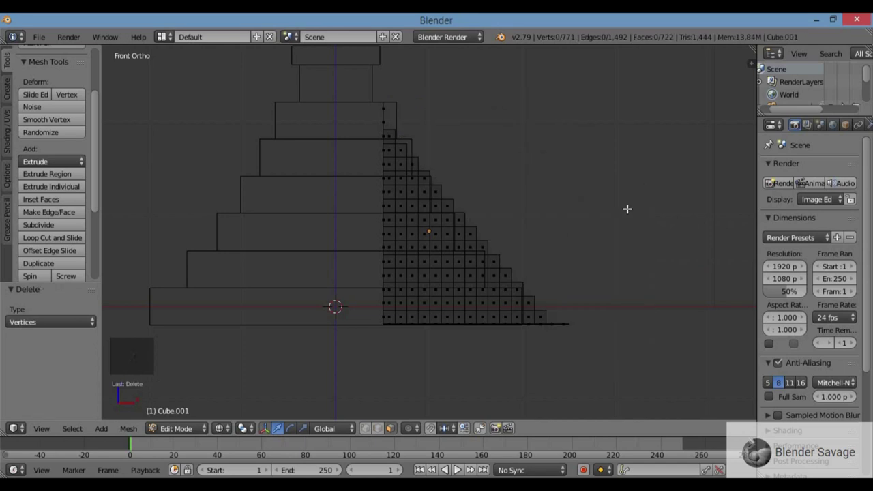
pyautogui.press('ctrl+z')
pyautogui.press('x')
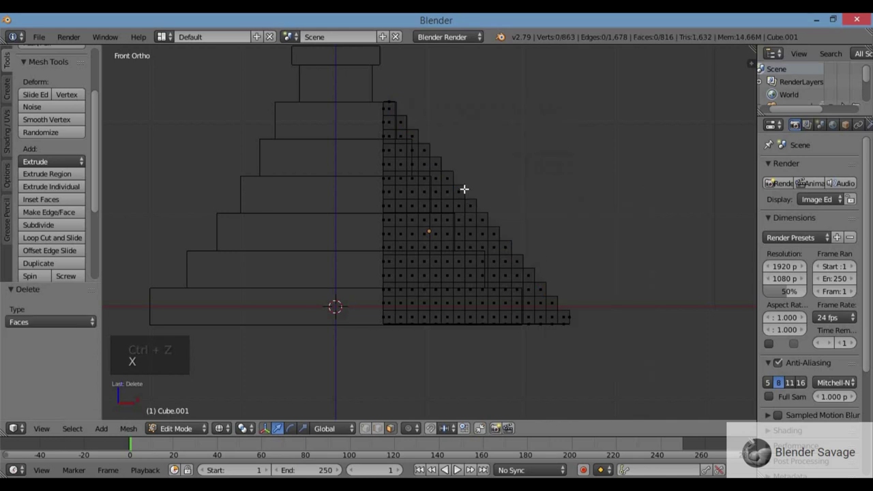
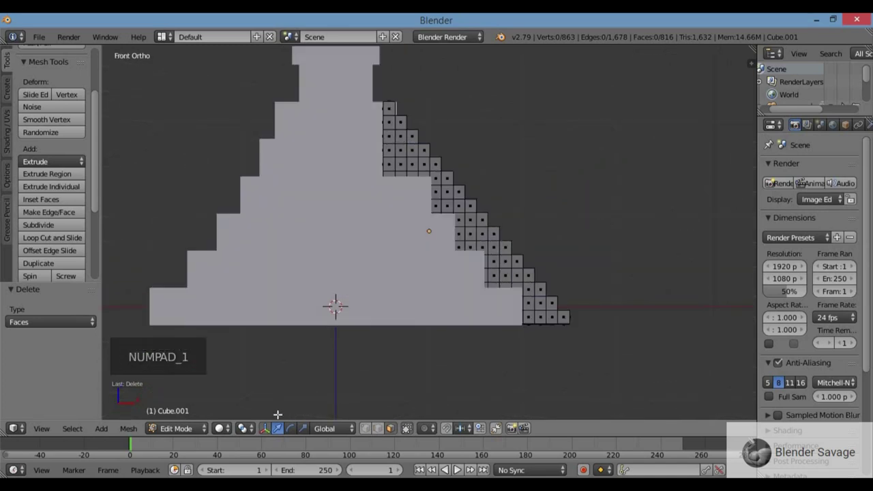
pyautogui.click(367, 434)
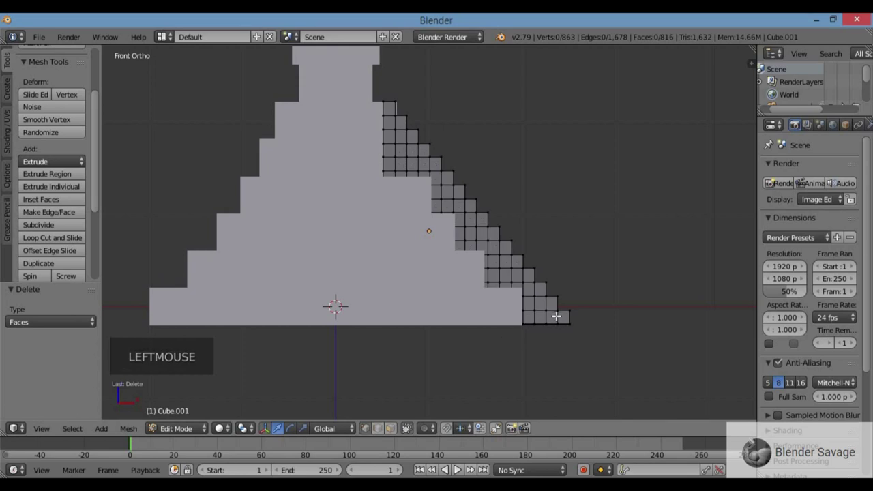
# - In wireframe, circle-select along the stepped top edges of the cut grid
pyautogui.press('z')
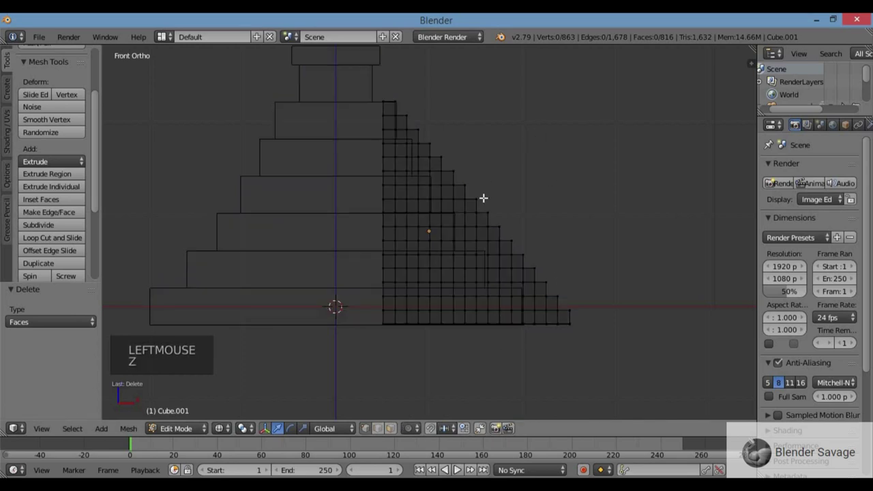
pyautogui.scroll(3)
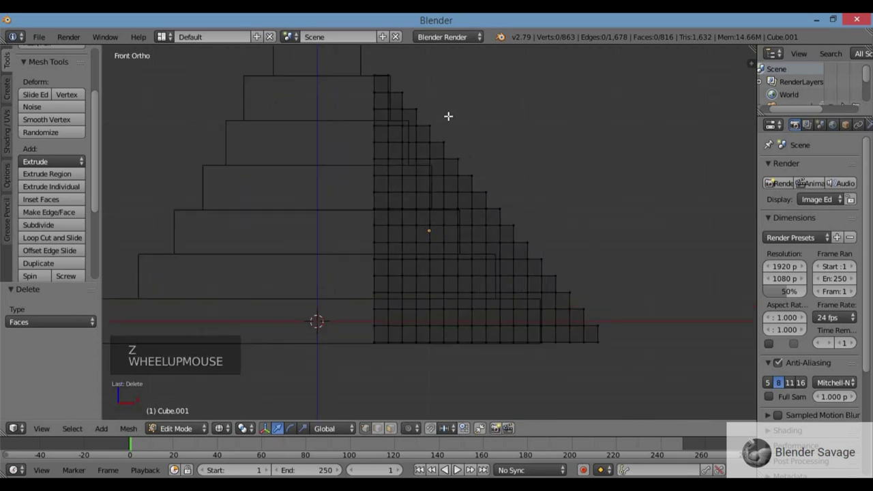
pyautogui.press('c')
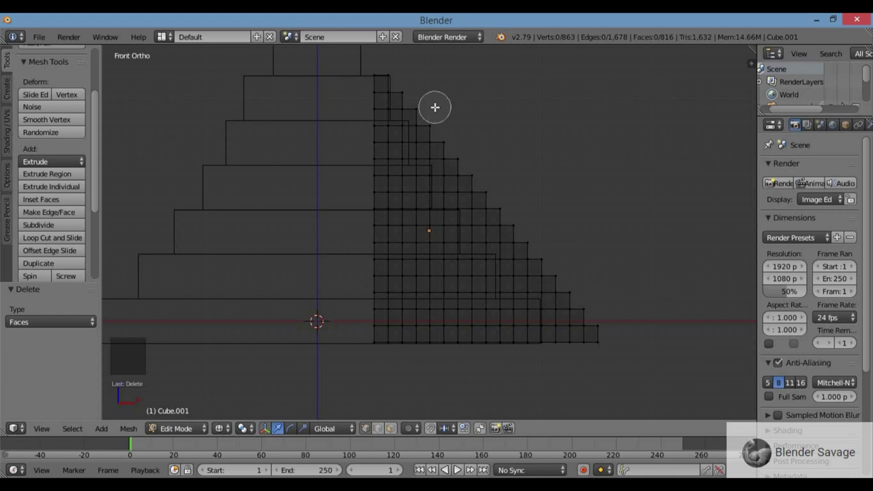
pyautogui.rightClick(351, 122)
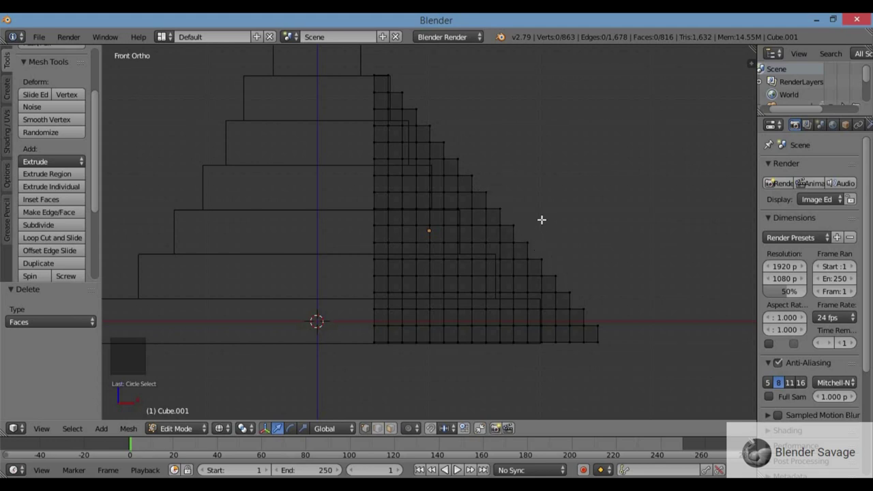
# - Continue circle-selecting the stepped edge and orbit in solid shading to check the side walls
pyautogui.press('c')
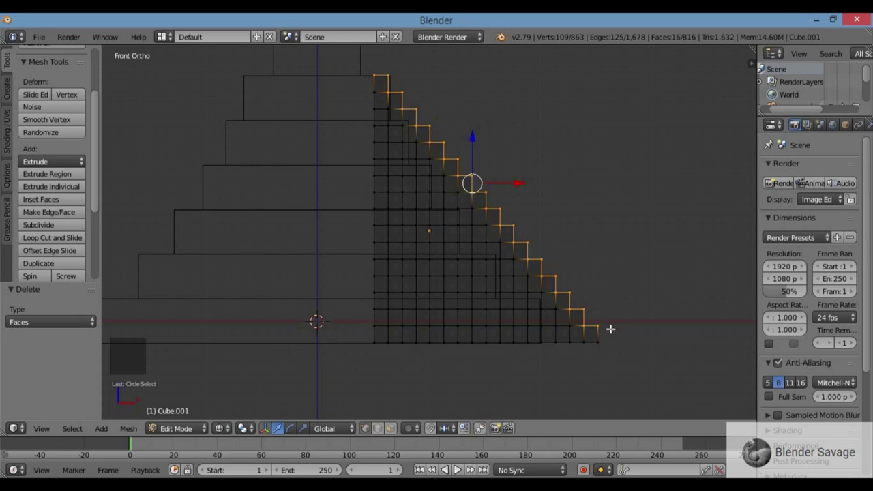
pyautogui.press('z')
pyautogui.middleClick(601, 324)
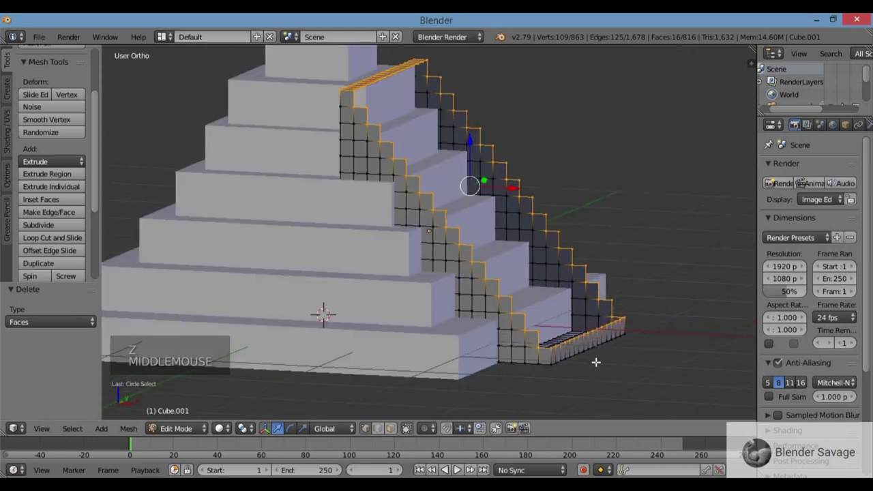
pyautogui.middleClick(598, 367)
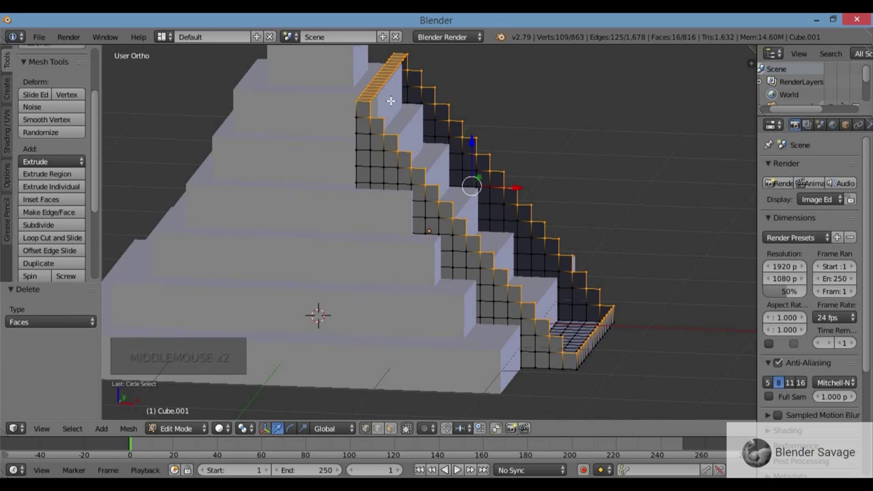
pyautogui.press('KP_1')
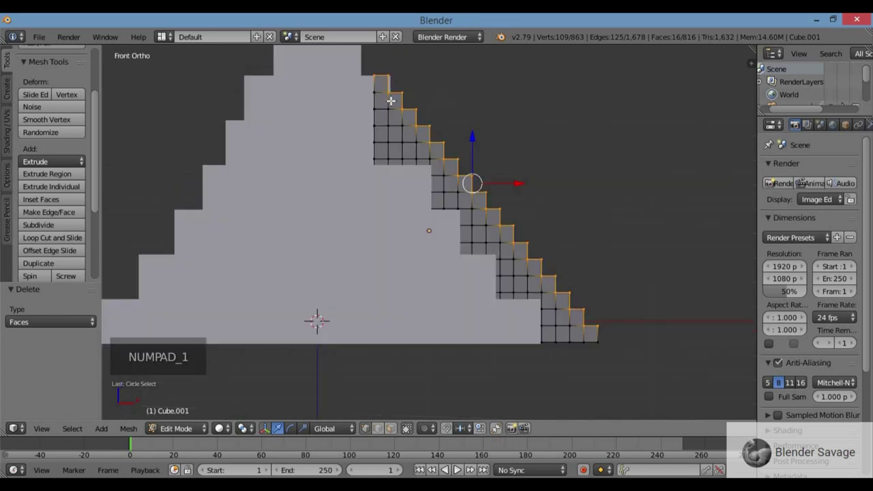
pyautogui.press('z')
# - Circle-select the second wall's stepped edges and orbit to verify both borders are selected
pyautogui.press('c')
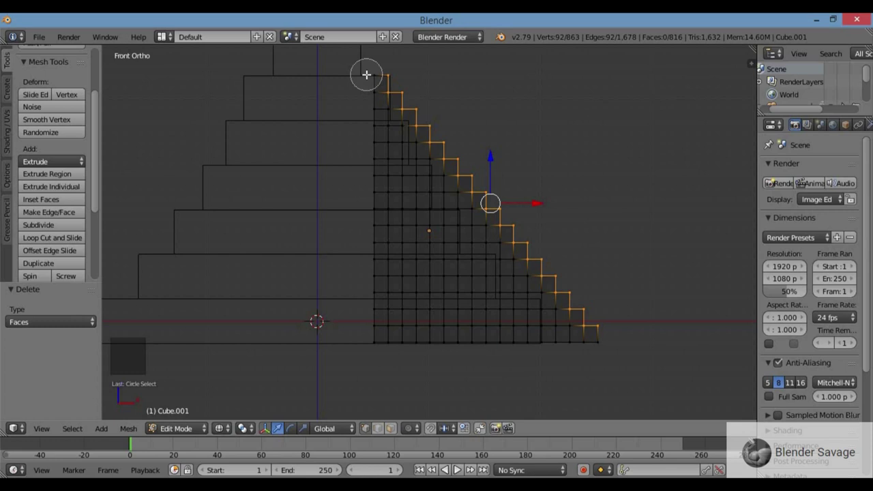
pyautogui.rightClick(366, 70)
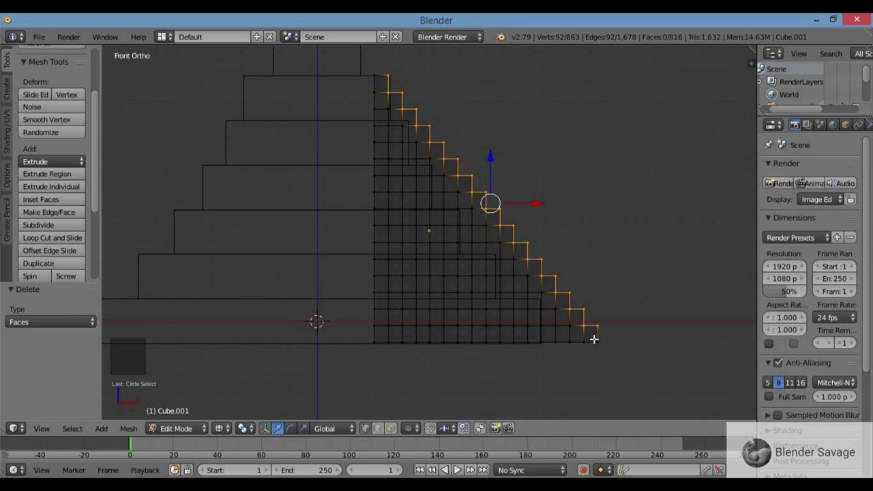
pyautogui.middleClick(603, 258)
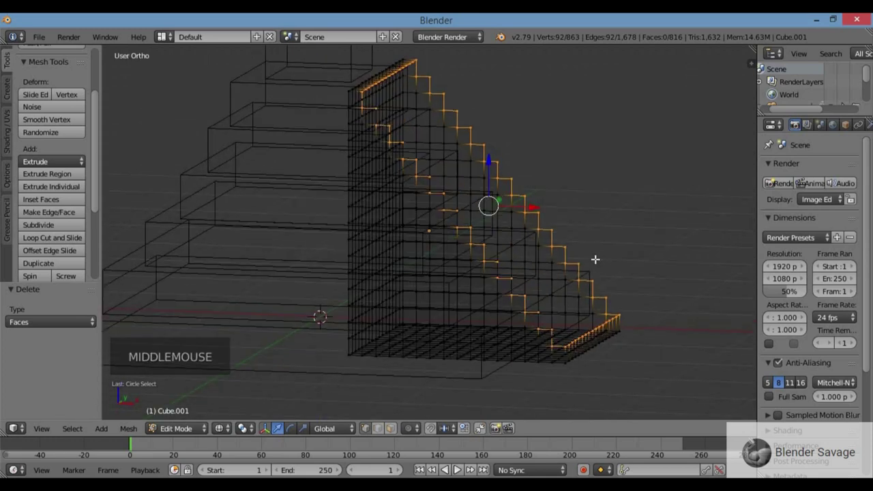
pyautogui.press('z')
pyautogui.middleClick(609, 256)
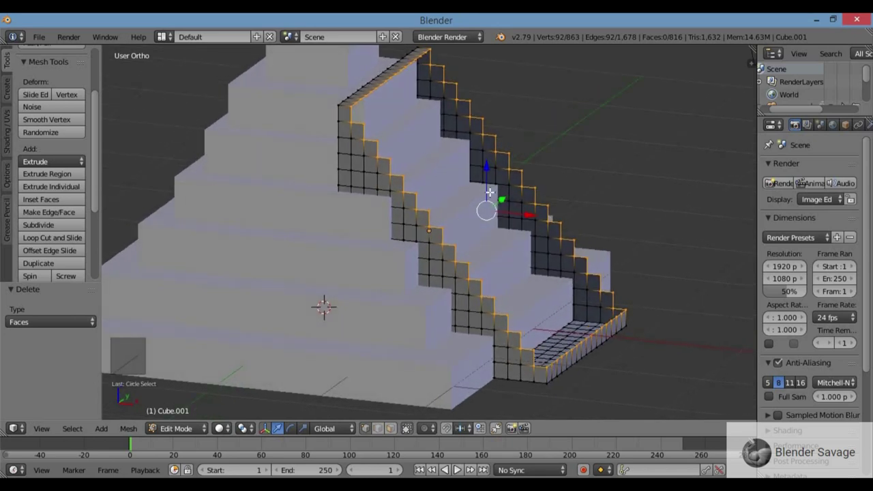
pyautogui.scroll(-3)
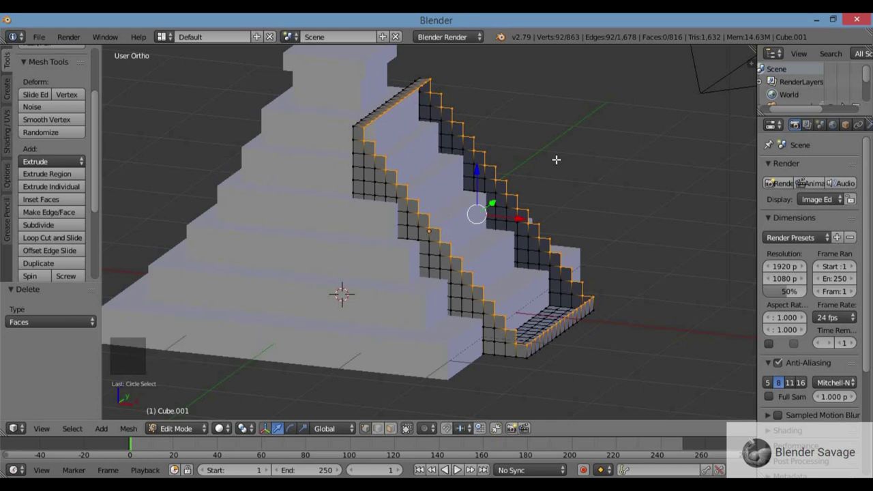
# - Paint-select both stepped edge loops in front wireframe view
pyautogui.press('w')
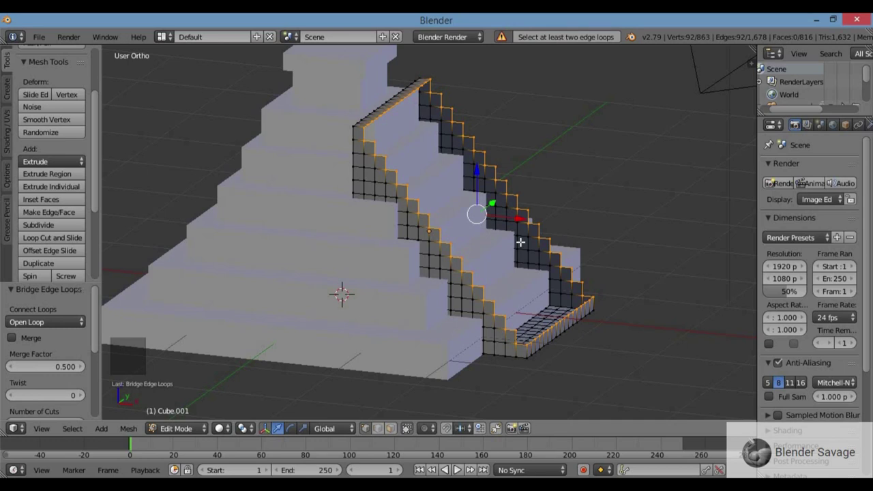
pyautogui.middleClick(536, 252)
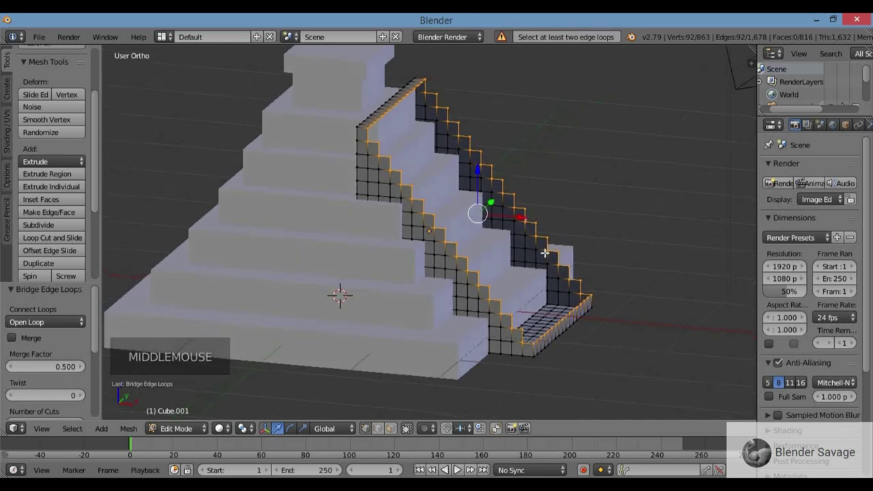
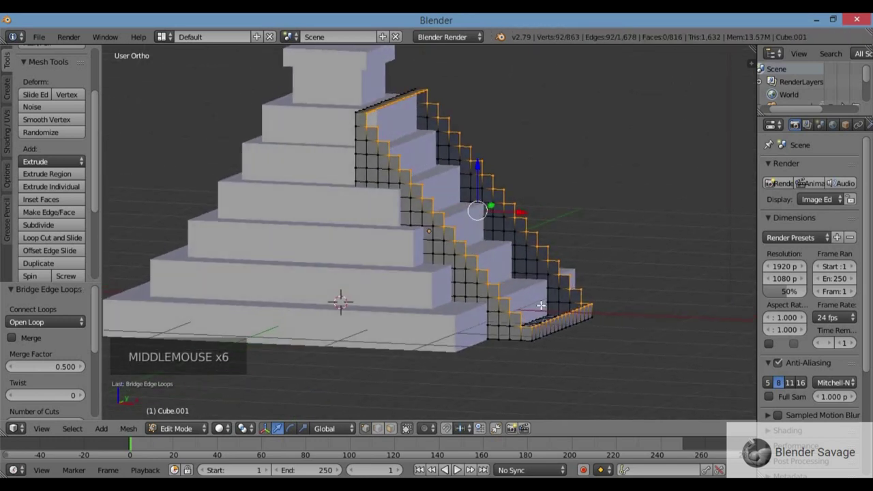
pyautogui.press('KP_1')
pyautogui.press('z')
pyautogui.press('c')
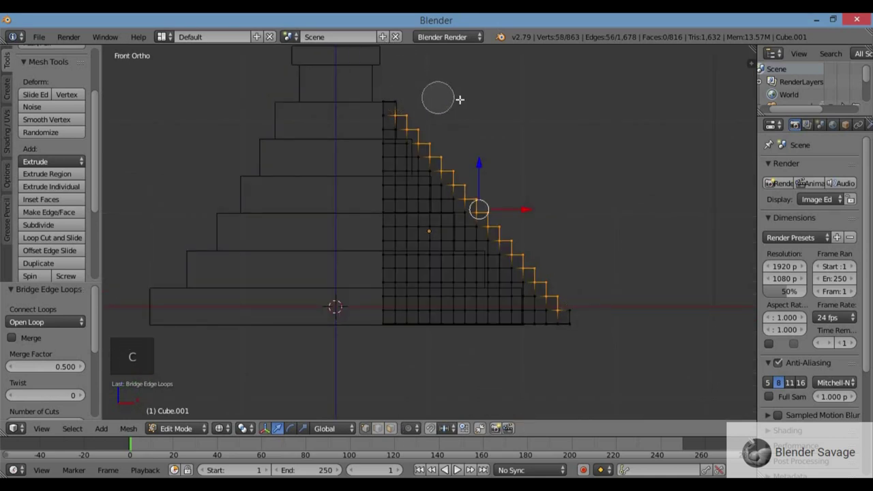
pyautogui.press('z')
# - Bridge the two edge loops into a staircase of treads and risers, then deselect
pyautogui.middleClick(536, 122)
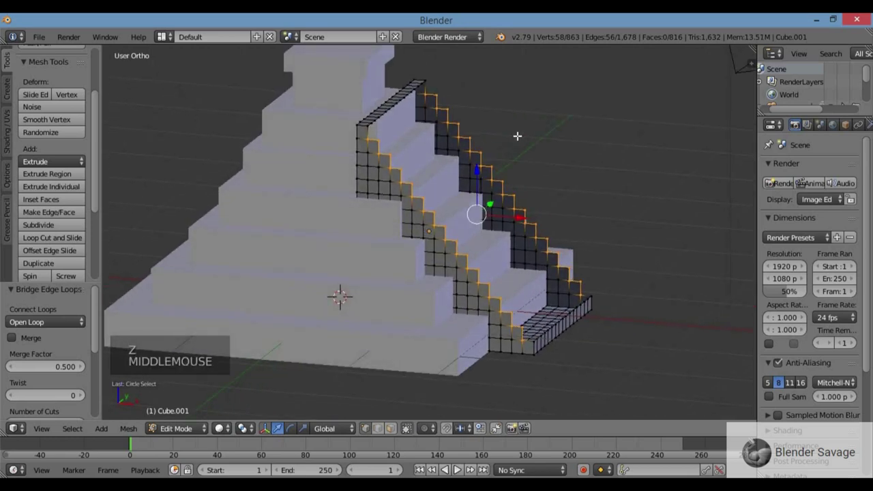
pyautogui.press('w')
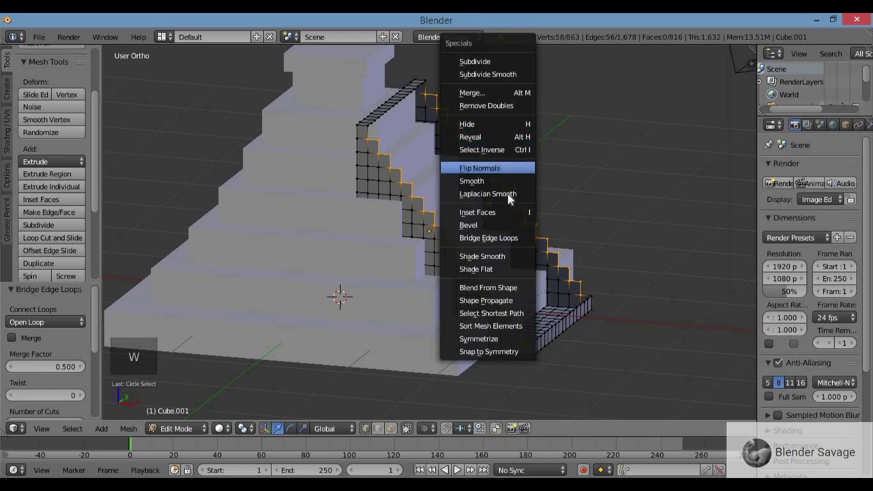
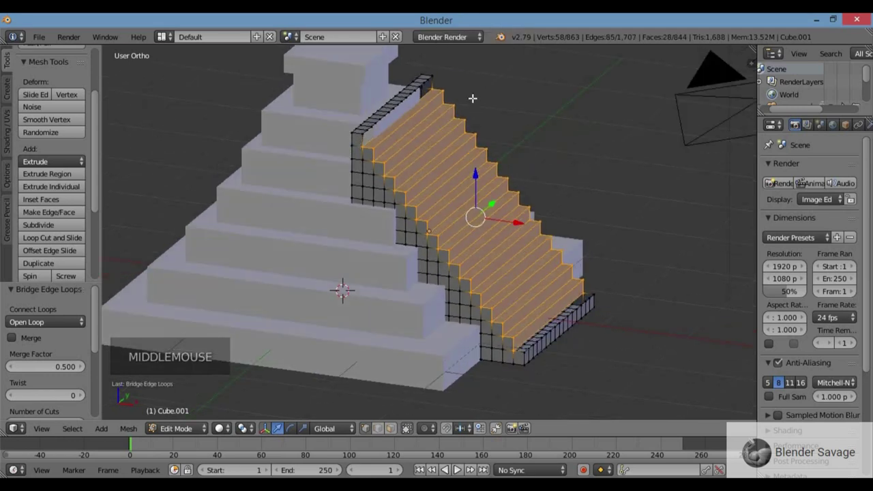
pyautogui.middleClick(473, 97)
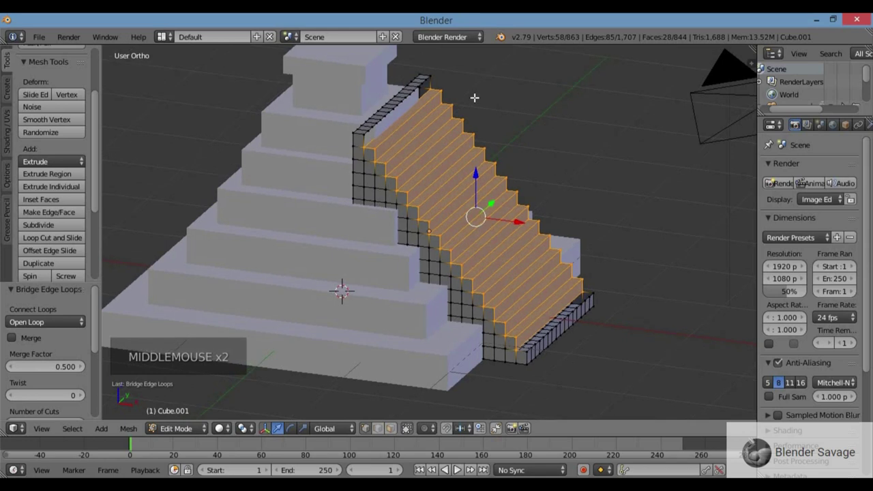
pyautogui.press('KP_1')
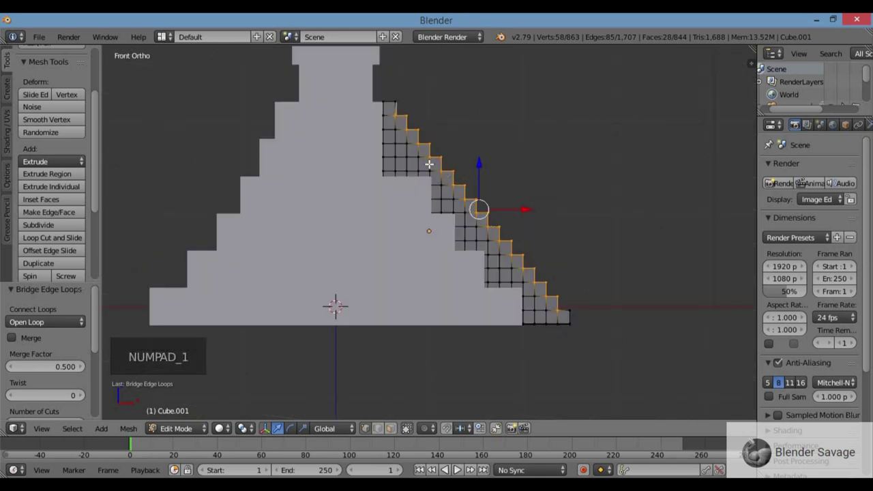
pyautogui.press('a')
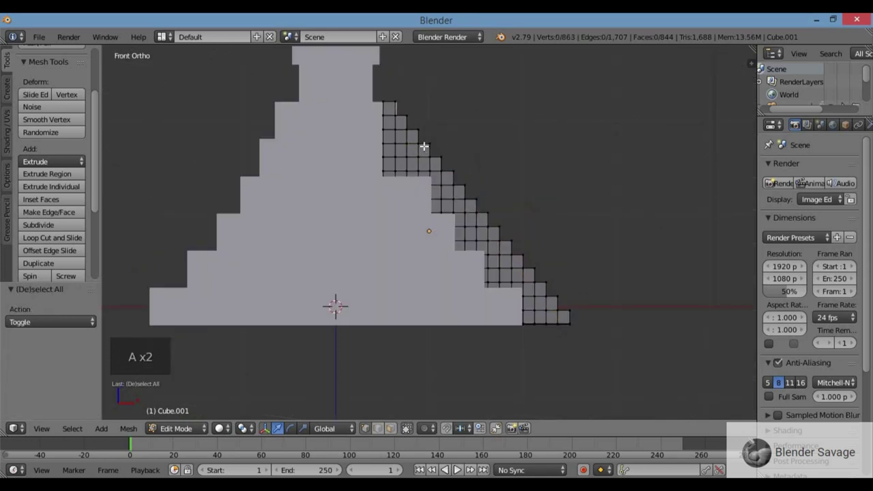
# - Select the staircase's top end vertices and fill them with a new face
pyautogui.press('z')
pyautogui.press('b')
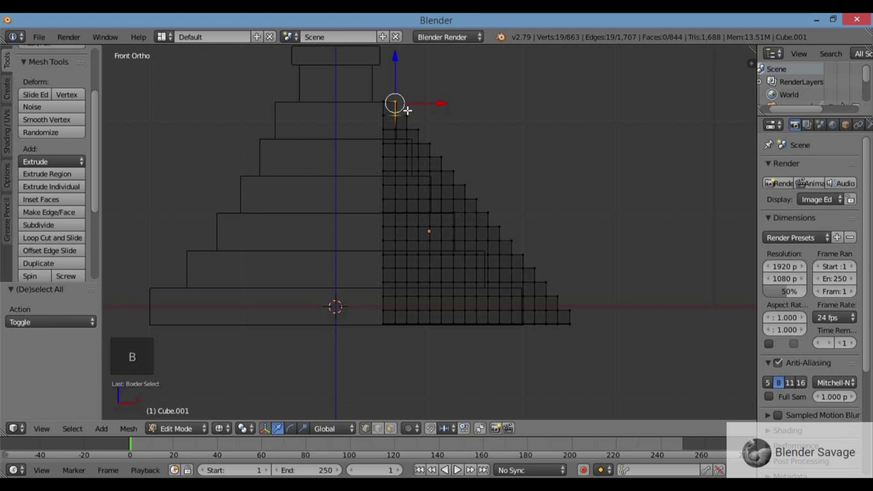
pyautogui.press('KP_Decimal')
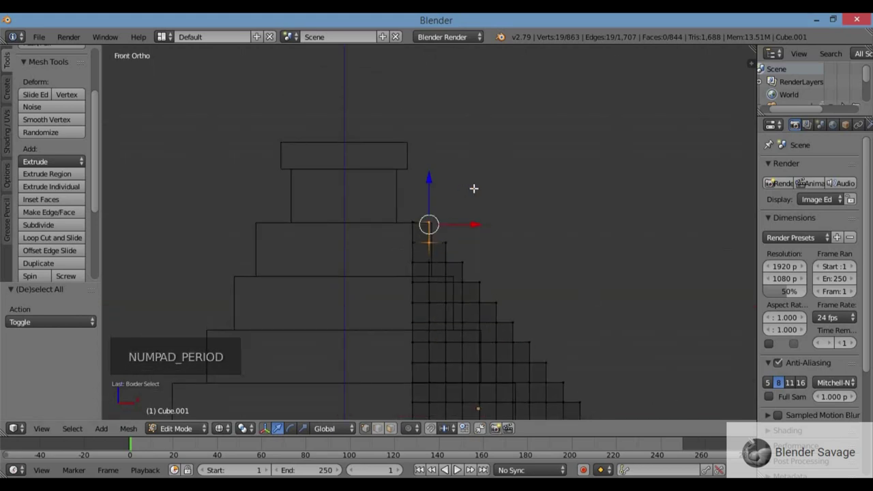
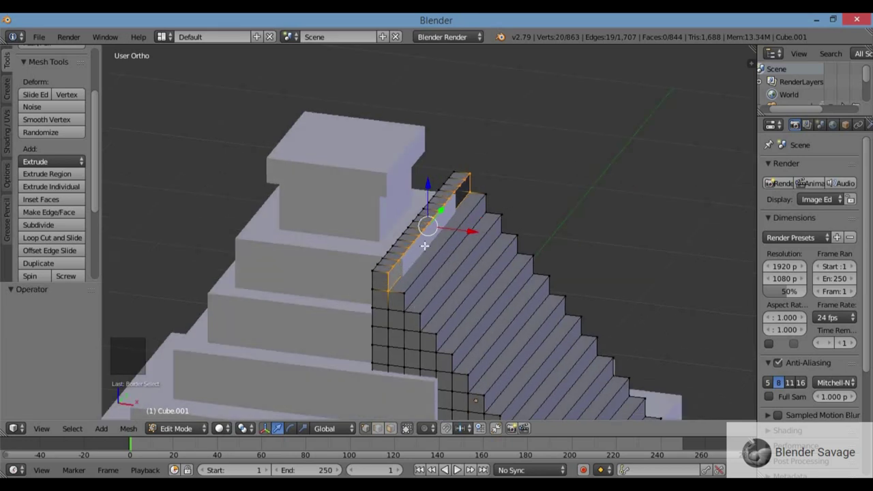
pyautogui.press('f')
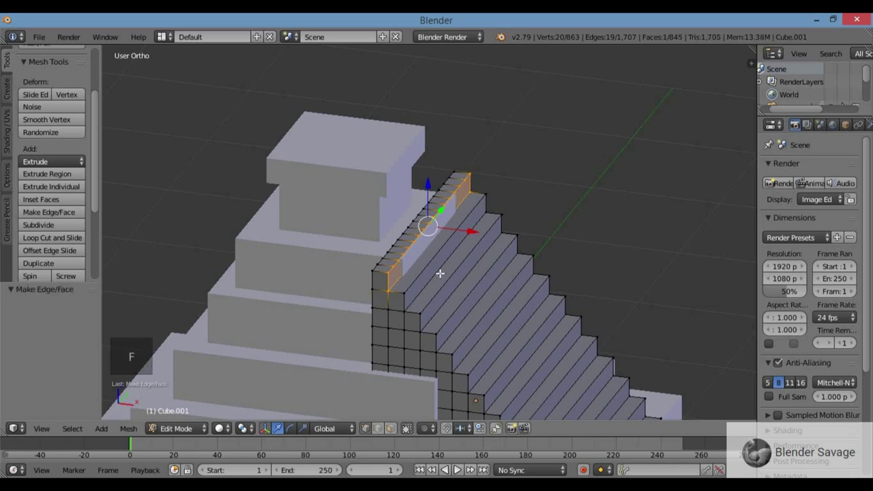
pyautogui.scroll(3)
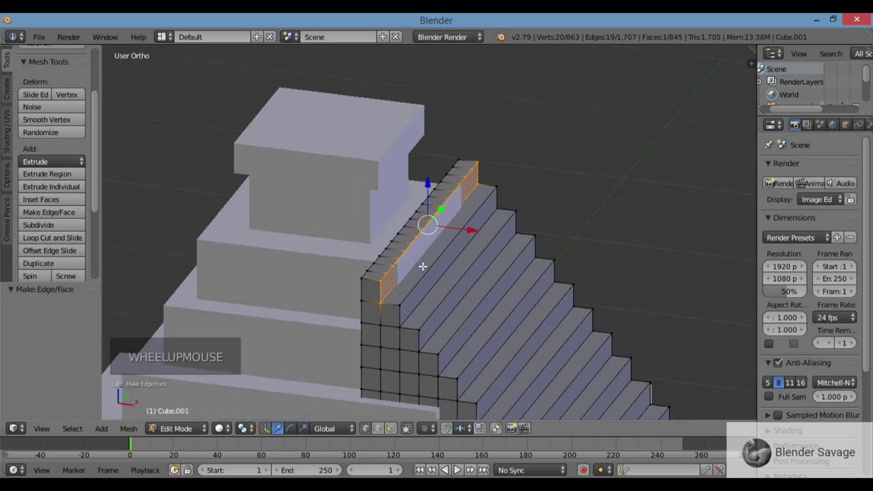
pyautogui.scroll(-3)
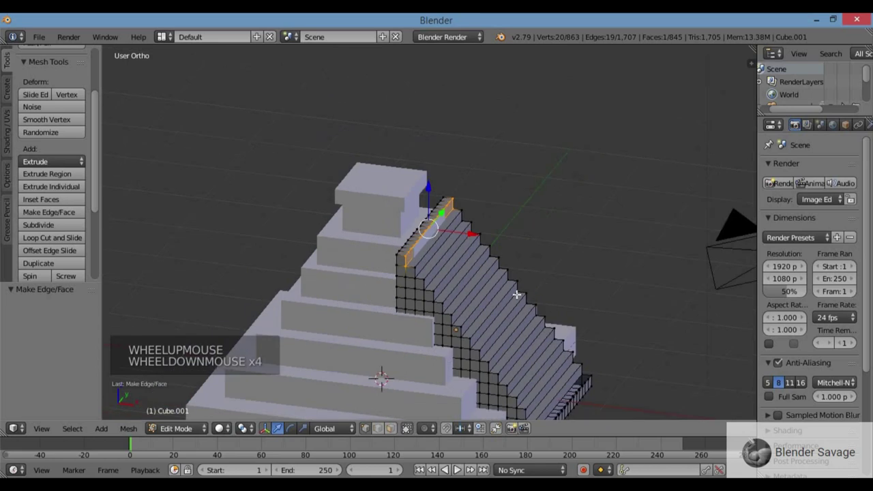
pyautogui.scroll(-3)
pyautogui.scroll(-3)
# - Deselect and inspect the staircase's bottom end in solid shading
pyautogui.press('KP_1')
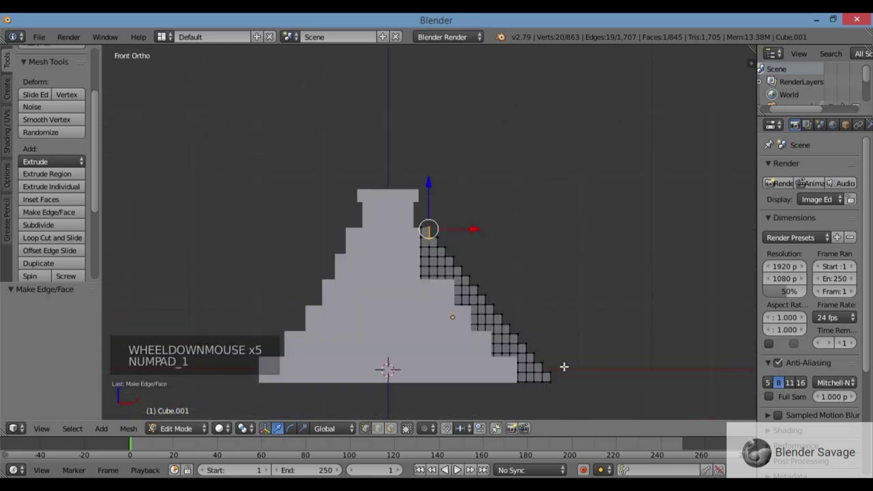
pyautogui.press('a')
pyautogui.press('z')
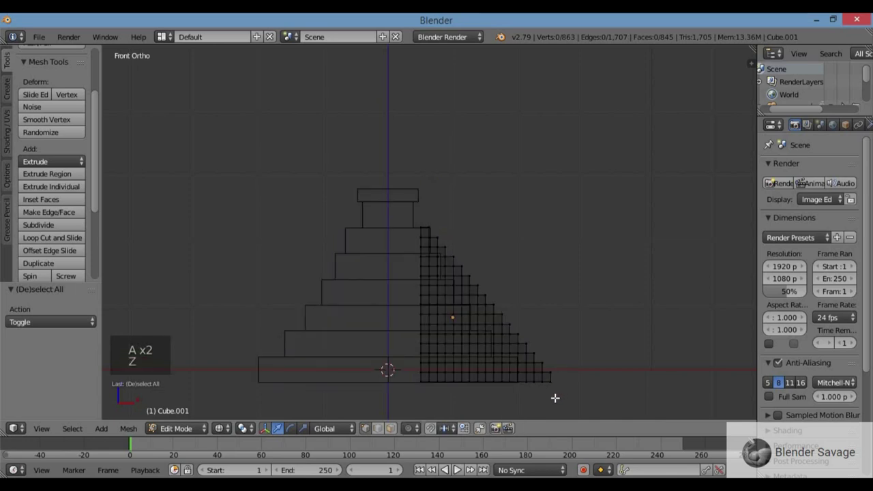
pyautogui.rightClick(550, 370)
pyautogui.press('KP_Decimal')
pyautogui.scroll(3)
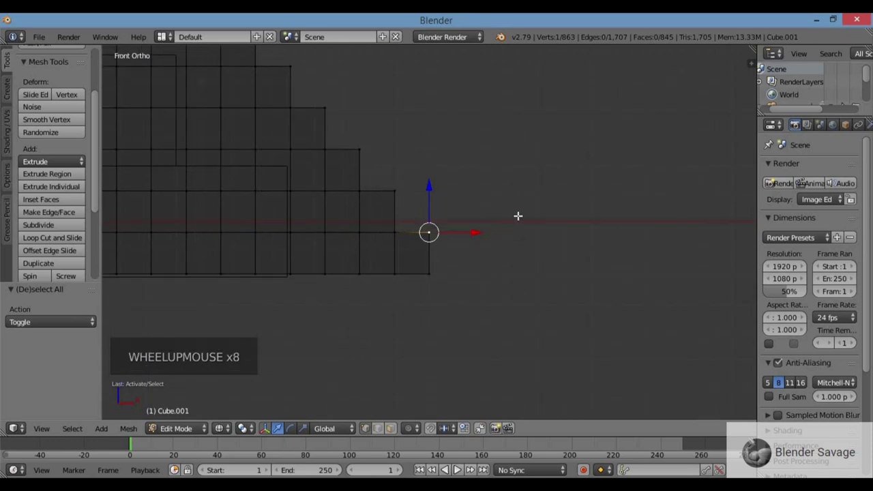
pyautogui.press('z')
pyautogui.middleClick(509, 229)
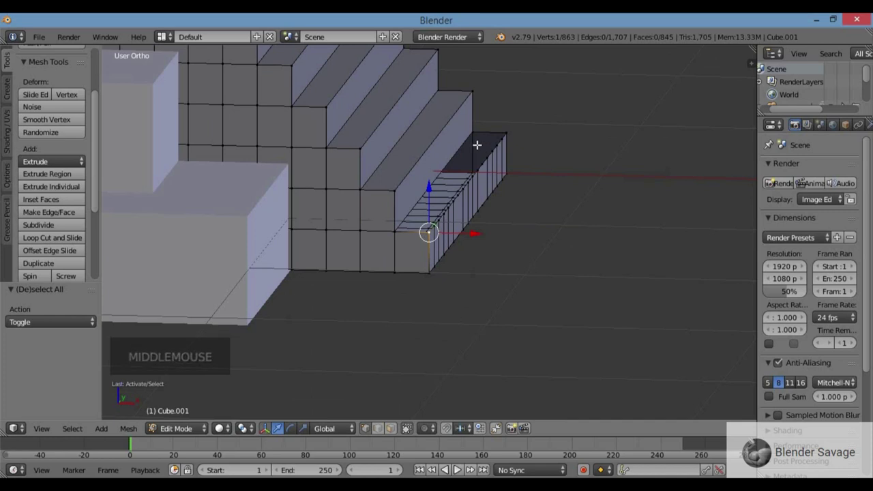
# - Select the staircase's bottom end vertices and fill them with a closing face
pyautogui.press('KP_1')
pyautogui.press('z')
pyautogui.press('b')
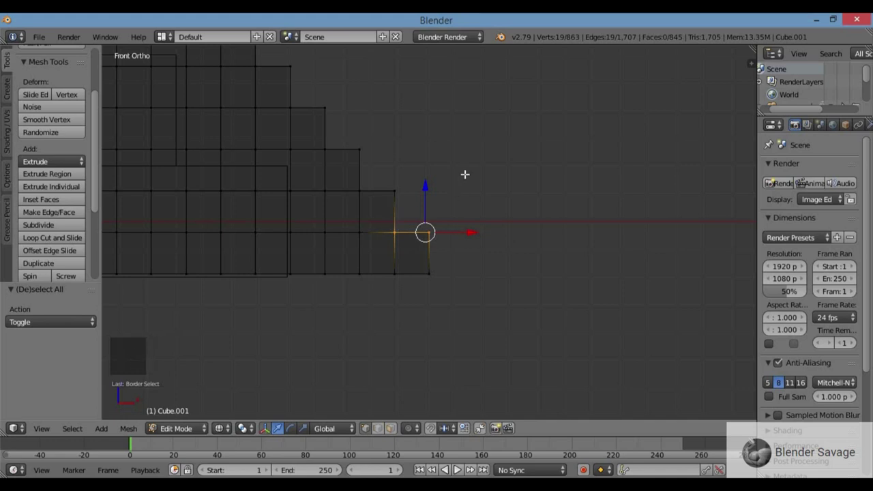
pyautogui.middleClick(451, 202)
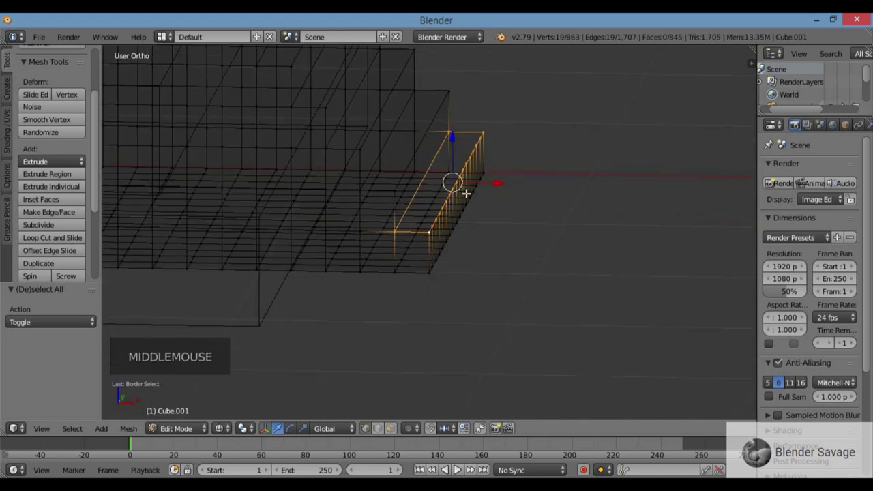
pyautogui.press('f')
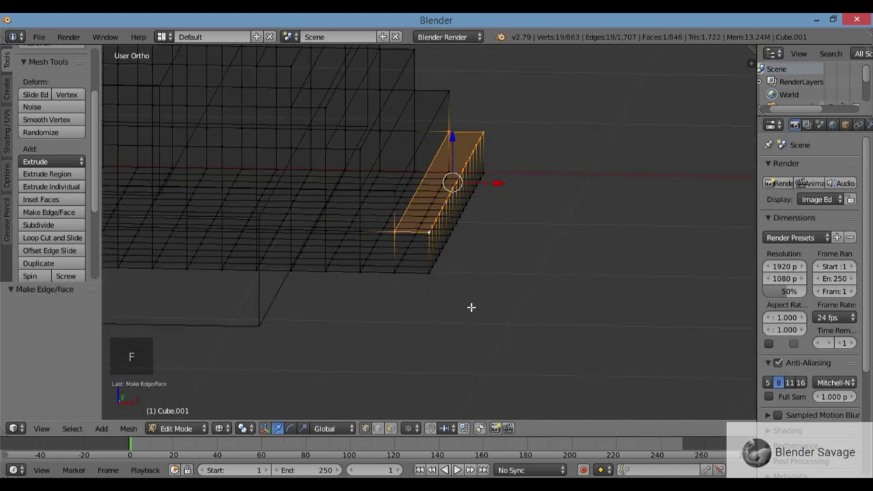
pyautogui.press('z')
pyautogui.scroll(-3)
pyautogui.scroll(-3)
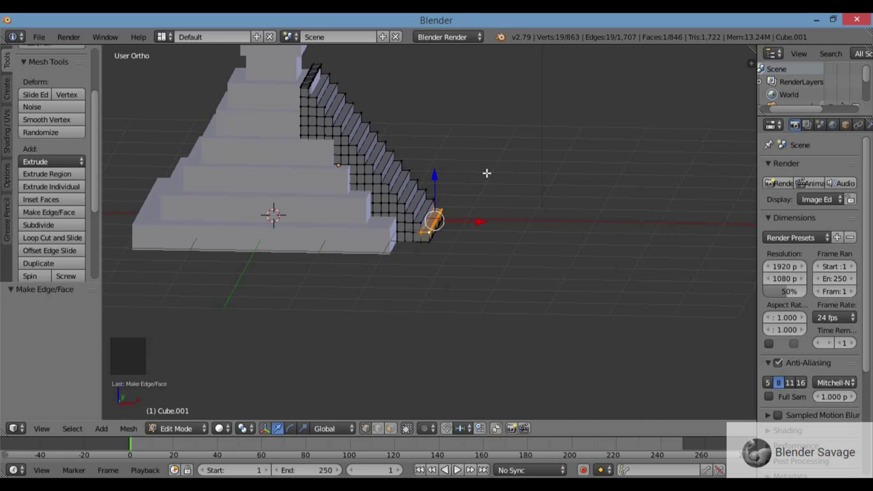
# - Select the entire staircase mesh and view it front-on in wireframe
pyautogui.press('a')
pyautogui.press('a')
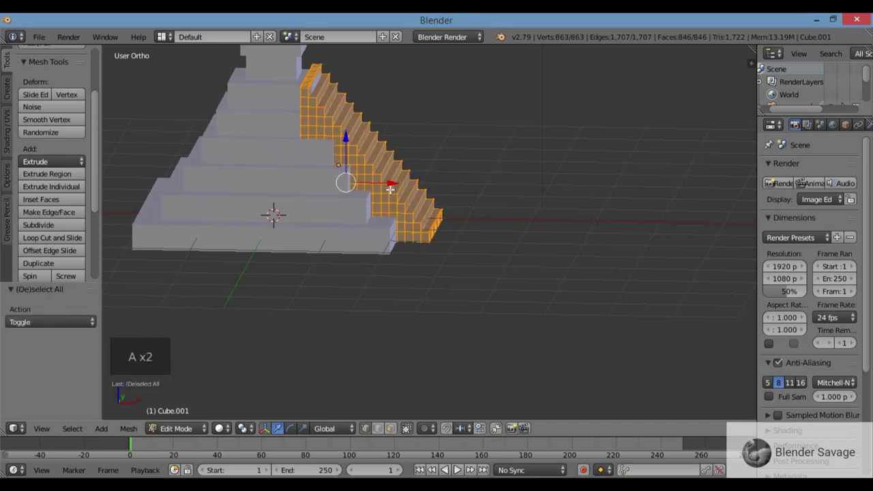
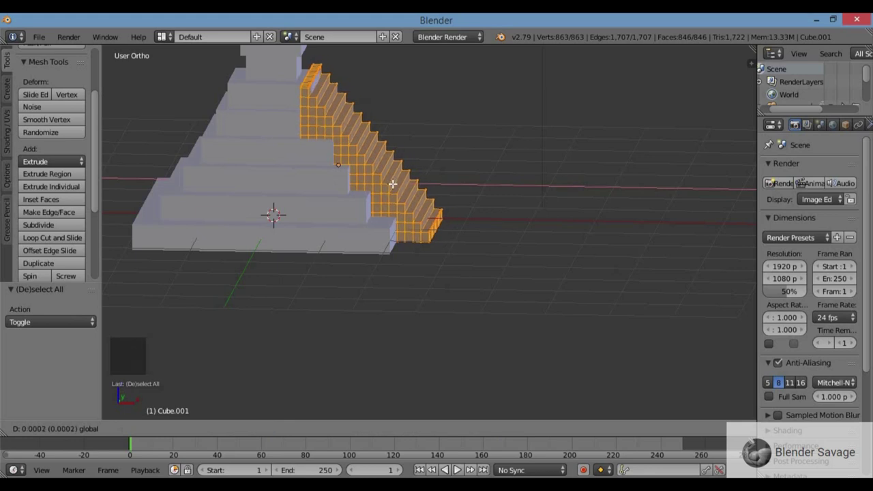
pyautogui.press('KP_1')
pyautogui.press('z')
pyautogui.scroll(3)
pyautogui.scroll(3)
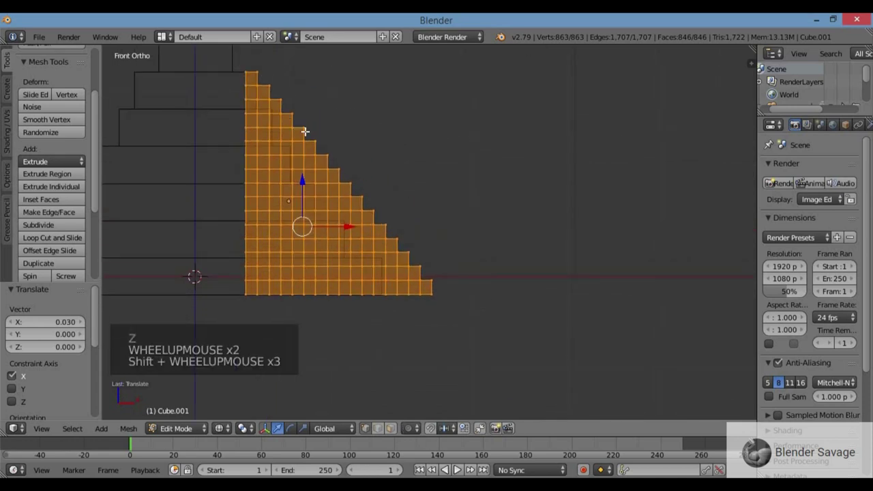
# - Check the staircase's position against the pyramid from the side and right views
pyautogui.press('z')
pyautogui.middleClick(399, 180)
pyautogui.scroll(-3)
pyautogui.press('KP_3')
pyautogui.scroll(3)
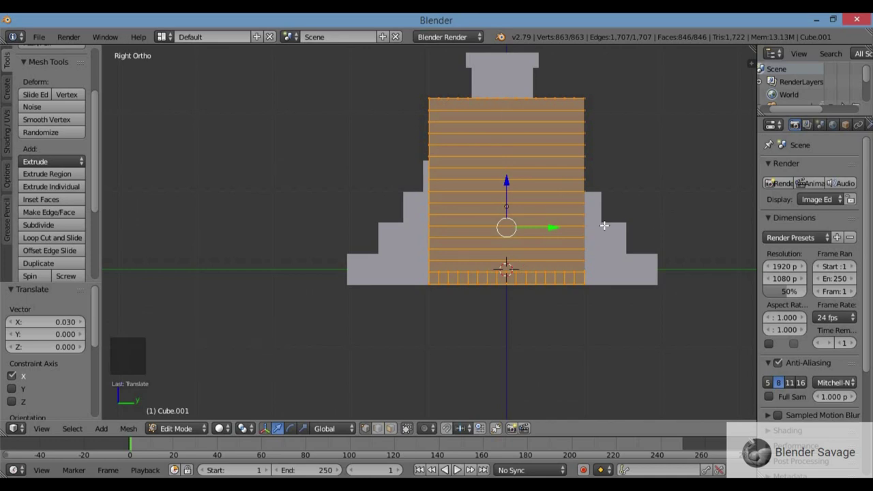
# - Scale the staircase much narrower along the Y axis and view it from above
pyautogui.press('s')
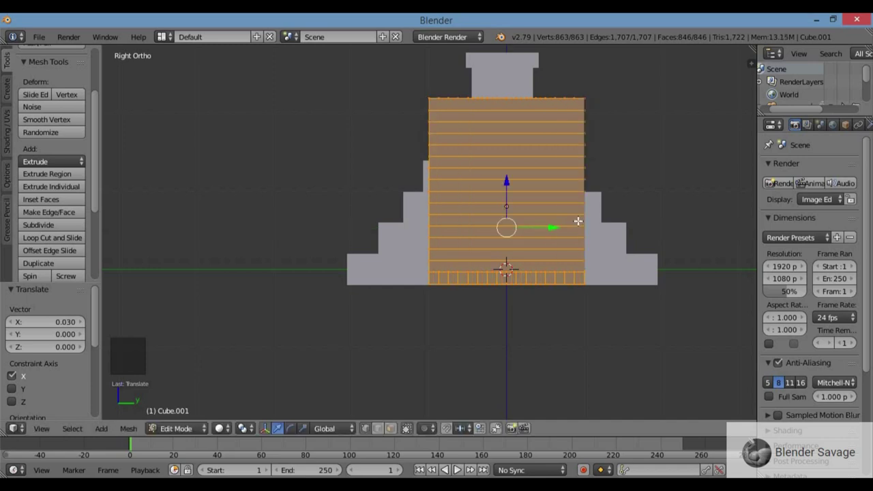
pyautogui.press('s')
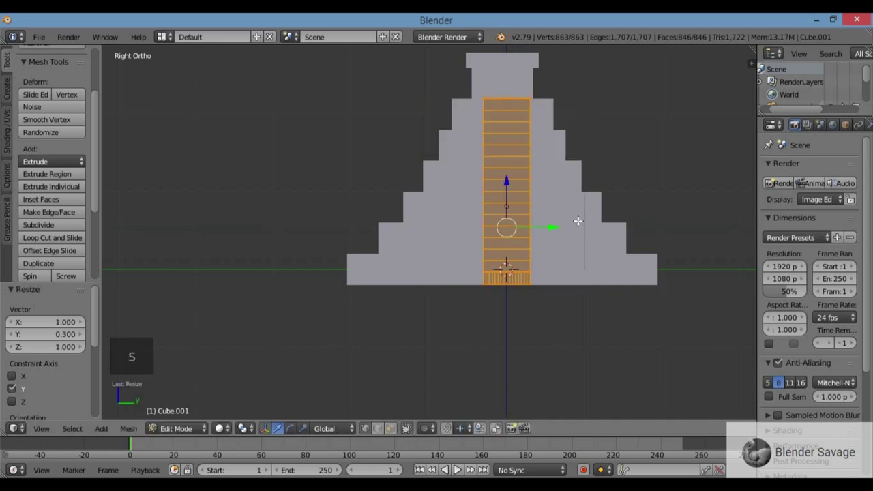
pyautogui.scroll(3)
pyautogui.scroll(-3)
pyautogui.press('KP_7')
pyautogui.scroll(-3)
pyautogui.scroll(-3)
pyautogui.press('z')
pyautogui.scroll(3)
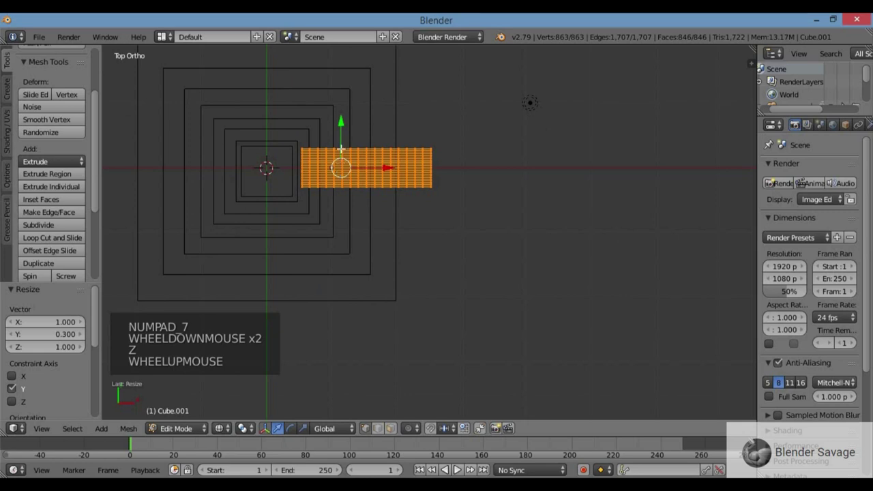
# - Shift the staircase along Y to centre it on the pyramid's face and inspect it
pyautogui.click(342, 121)
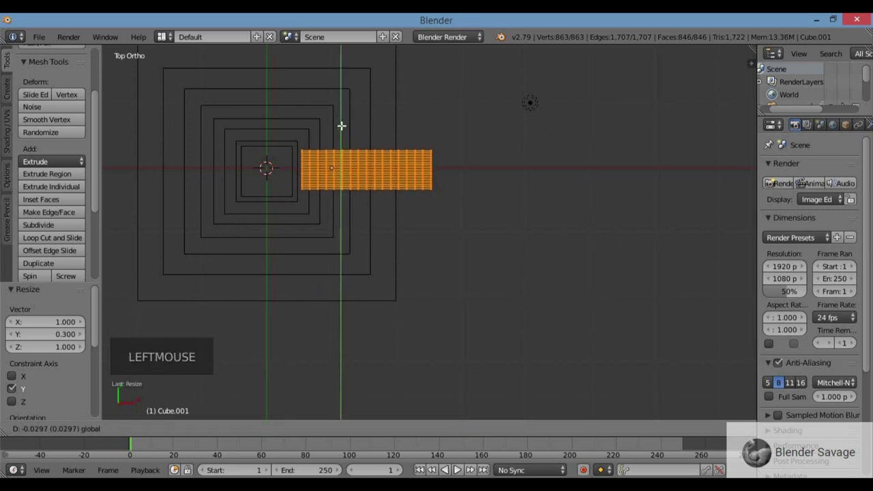
pyautogui.press('KP_3')
pyautogui.scroll(3)
pyautogui.scroll(-3)
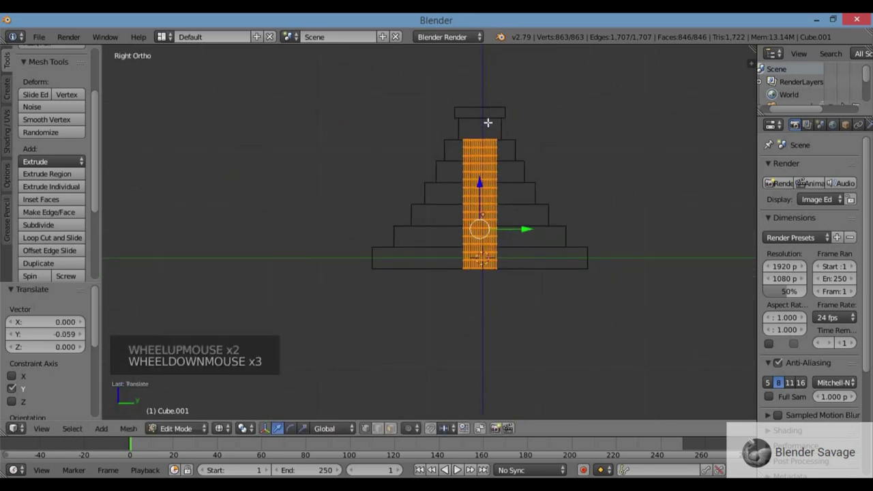
pyautogui.middleClick(488, 135)
pyautogui.press('KP_7')
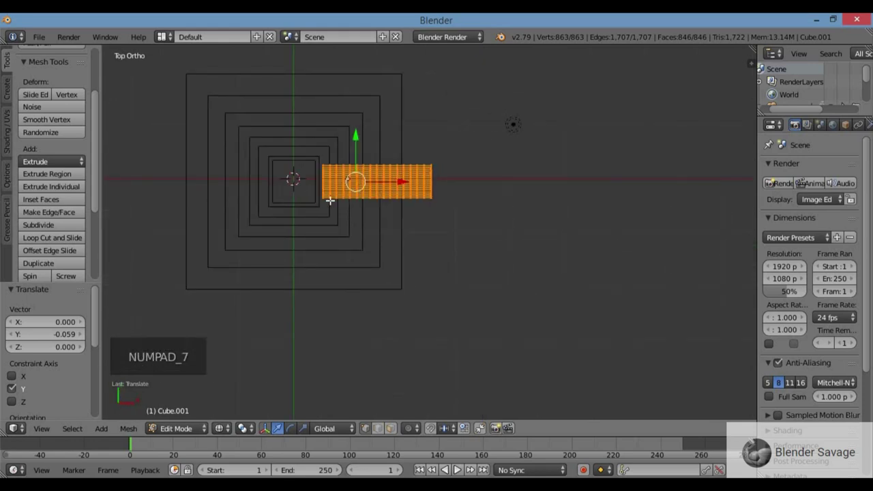
pyautogui.press('KP_1')
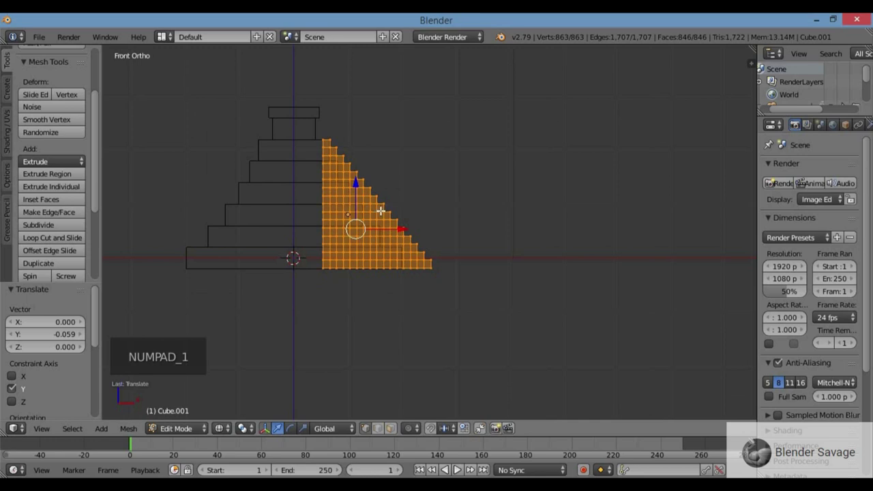
pyautogui.press('z')
pyautogui.middleClick(390, 205)
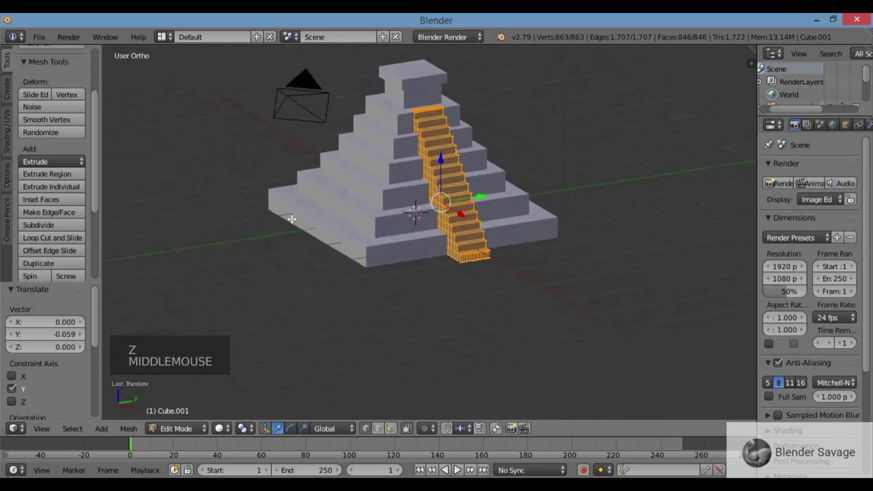
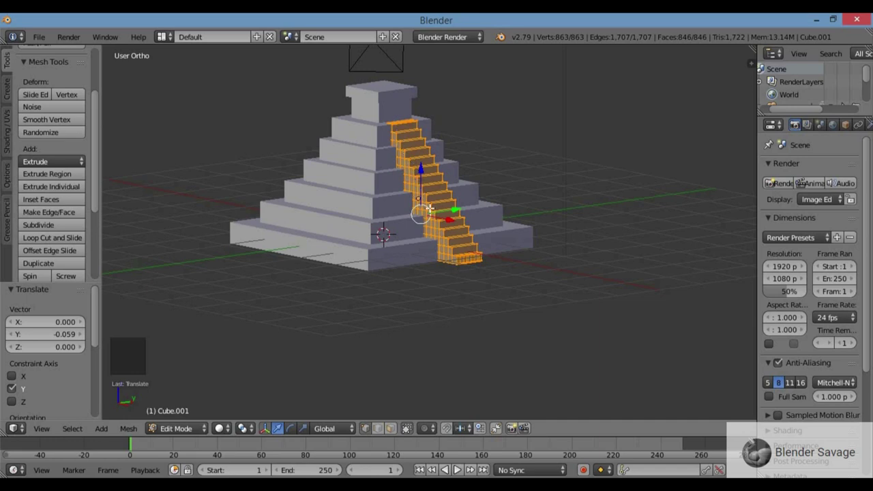
# - Return to front view and leave Edit Mode for Object Mode
pyautogui.press('KP_1')
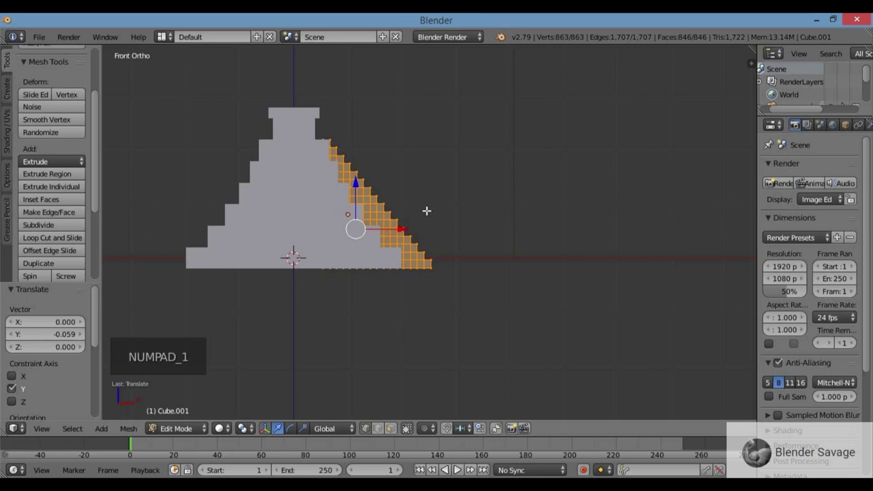
pyautogui.press('Tab')
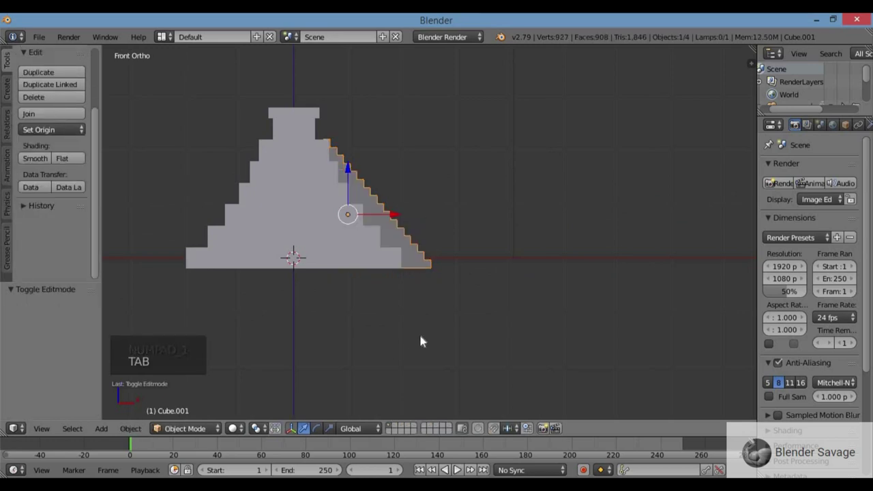
# - Add a new cube, move it over the right staircase, and enter Edit Mode
pyautogui.press('shift+a')
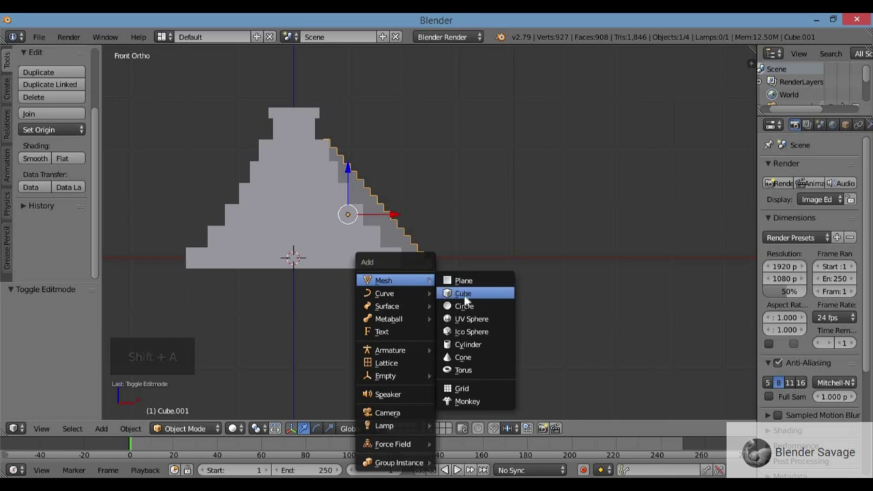
pyautogui.click(298, 199)
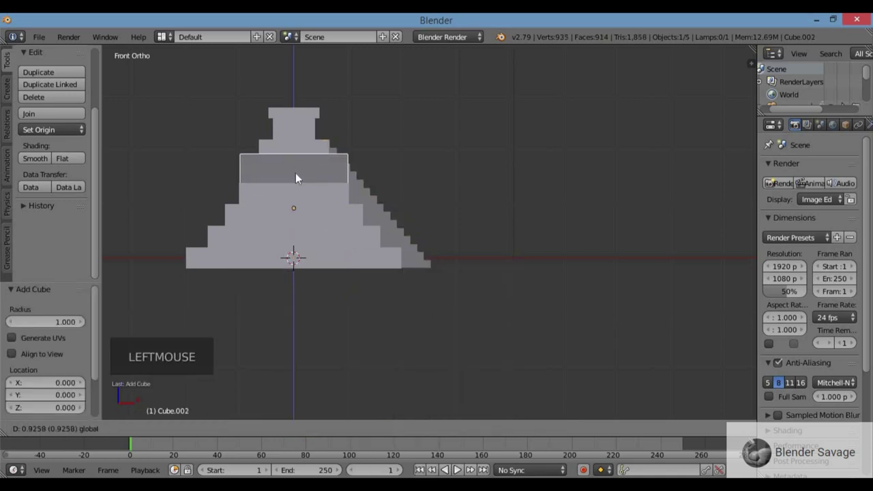
pyautogui.press('z')
pyautogui.click(378, 209)
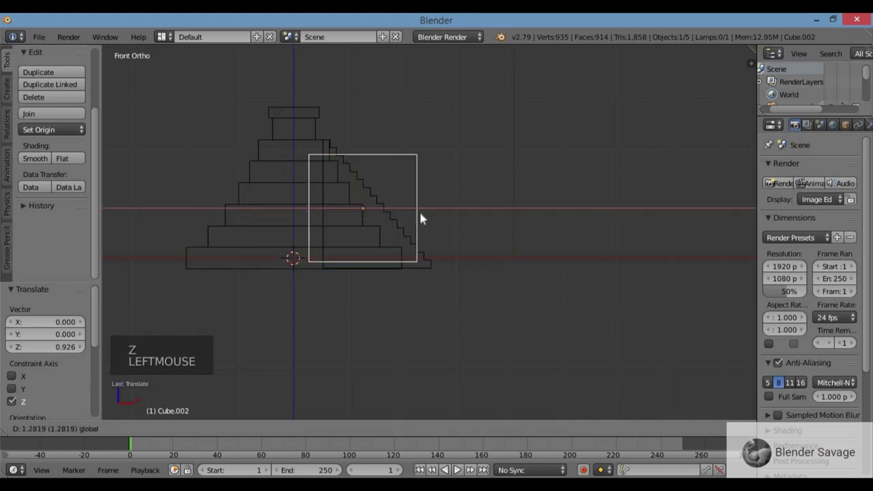
pyautogui.click(377, 167)
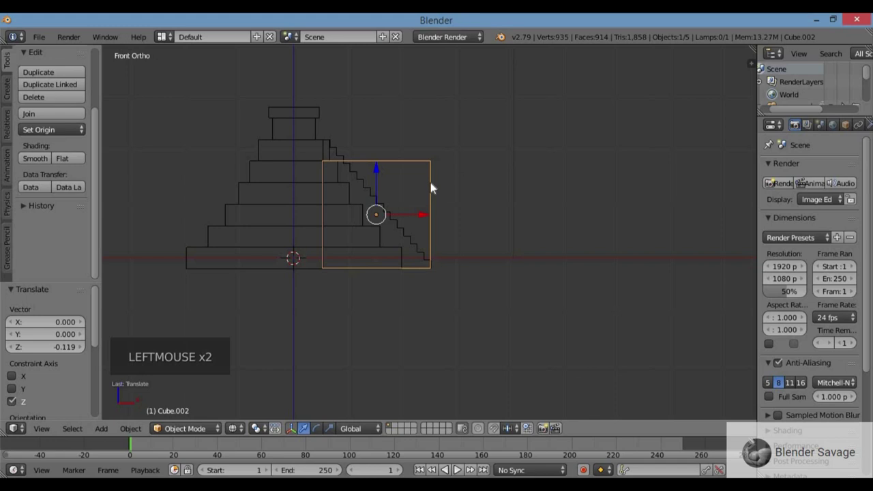
pyautogui.press('Tab')
# - Move a lower corner of the cube horizontally onto the staircase base
pyautogui.scroll(3)
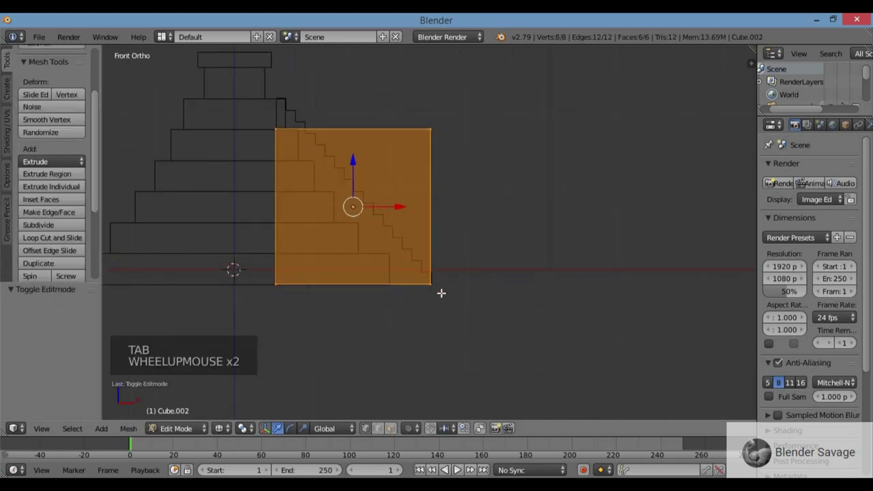
pyautogui.press('a')
pyautogui.press('b')
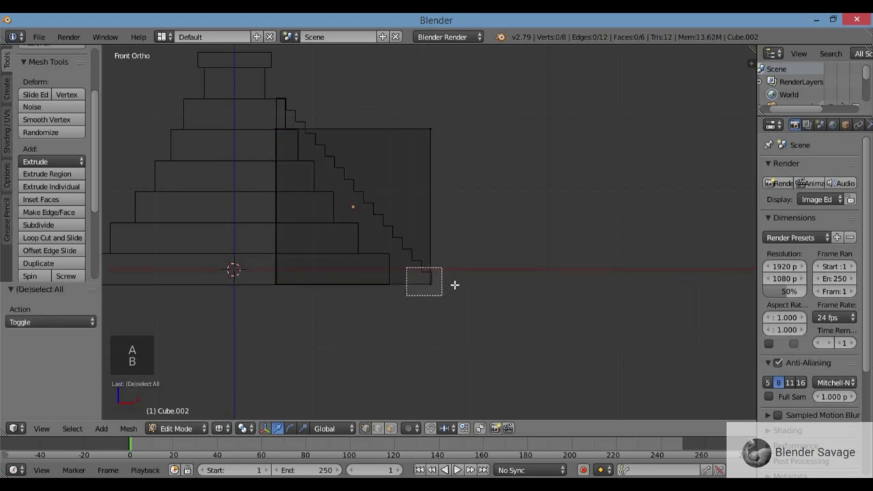
pyautogui.click(471, 285)
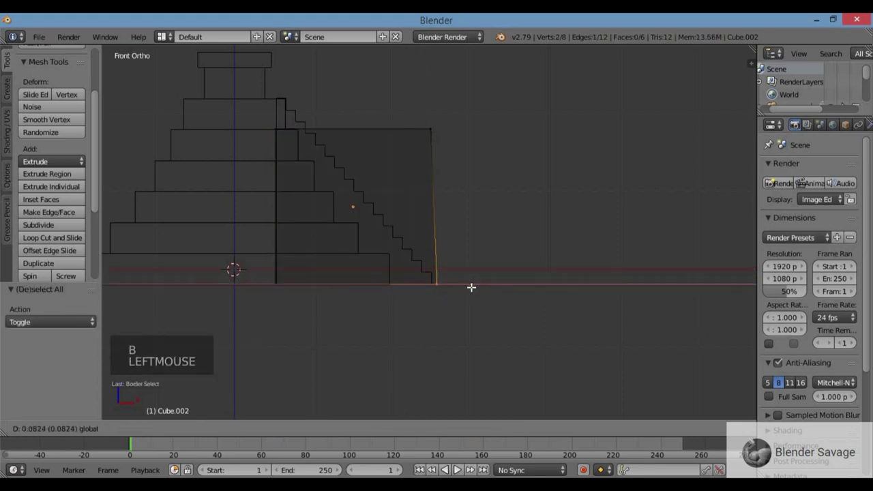
pyautogui.click(426, 292)
pyautogui.press('a')
pyautogui.press('b')
pyautogui.click(344, 288)
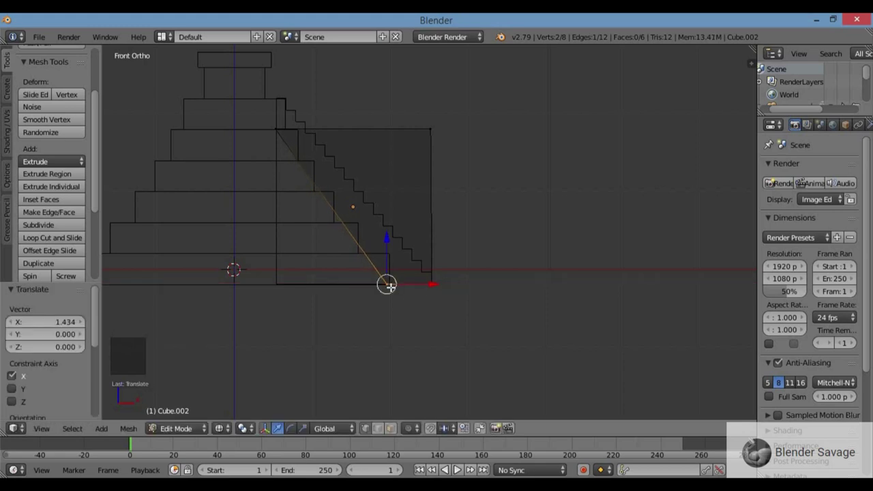
# - Move the cube's upper corners onto the top of the staircase slope
pyautogui.press('a')
pyautogui.press('b')
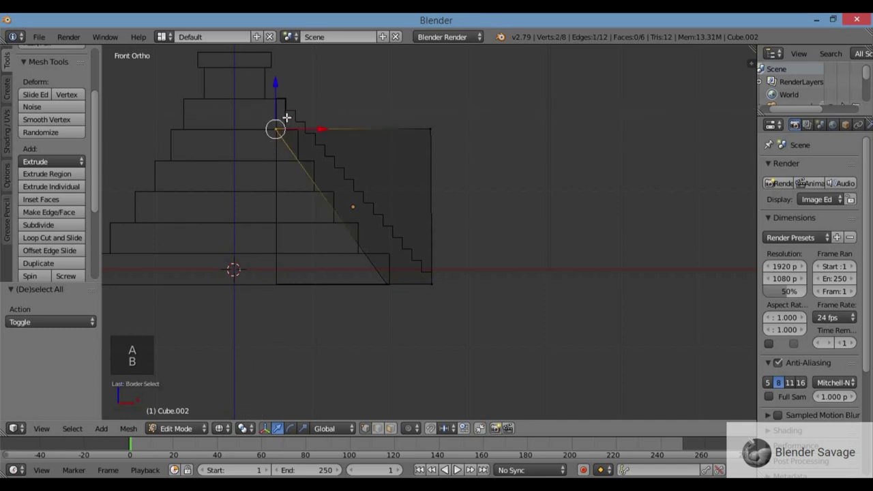
pyautogui.click(279, 89)
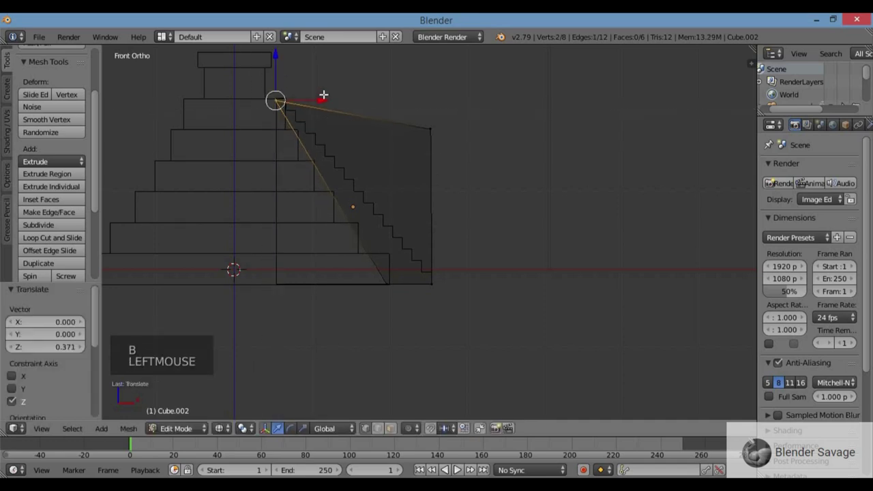
pyautogui.click(315, 99)
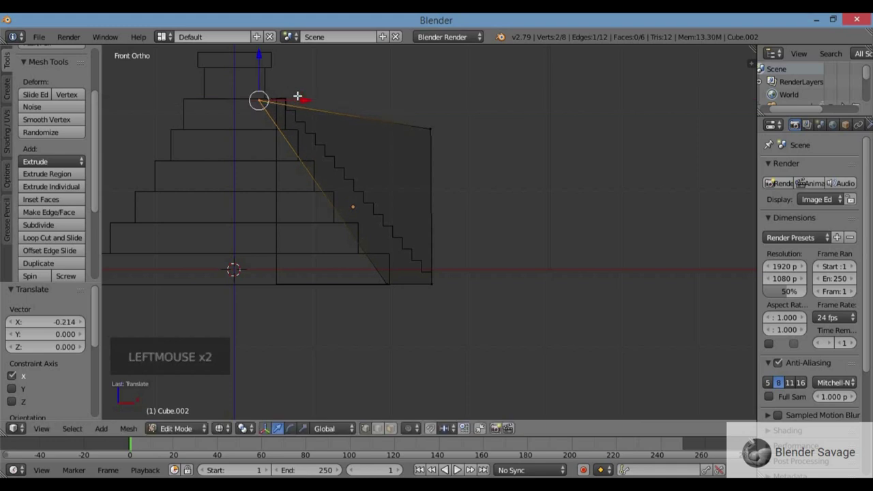
pyautogui.press('a')
pyautogui.press('b')
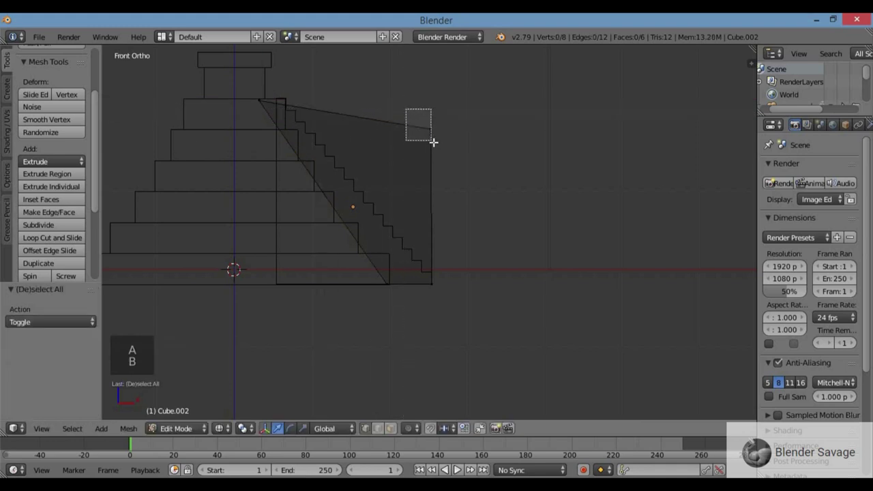
pyautogui.press('g')
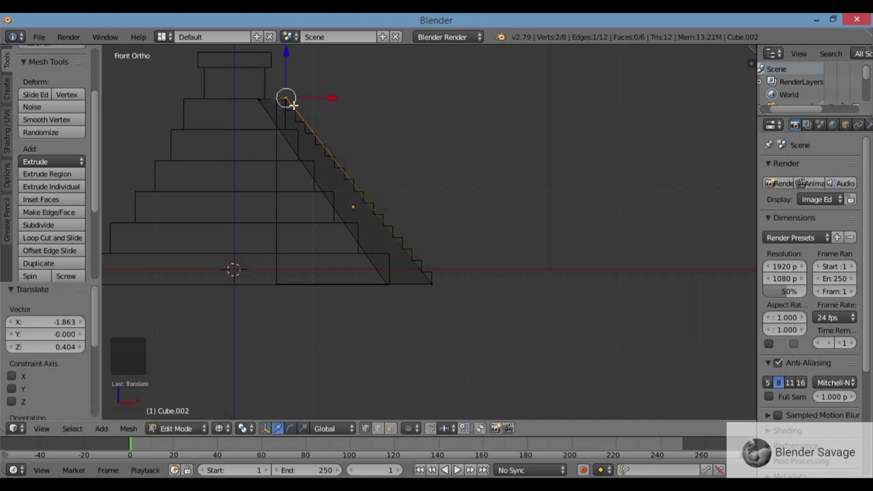
pyautogui.press('KP_Decimal')
pyautogui.scroll(3)
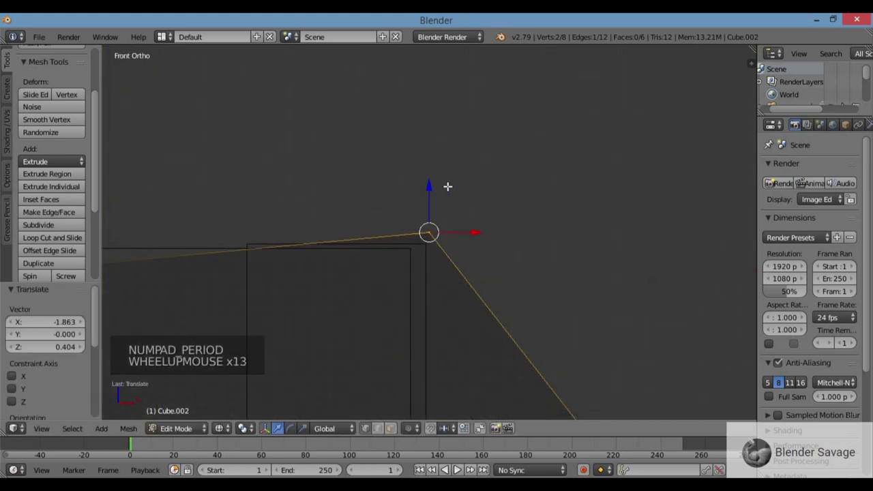
pyautogui.click(430, 186)
pyautogui.click(479, 239)
# - Adjust the remaining corner vertically so the slab follows the stair incline
pyautogui.scroll(-3)
pyautogui.scroll(-3)
pyautogui.press('a')
pyautogui.press('b')
pyautogui.click(184, 212)
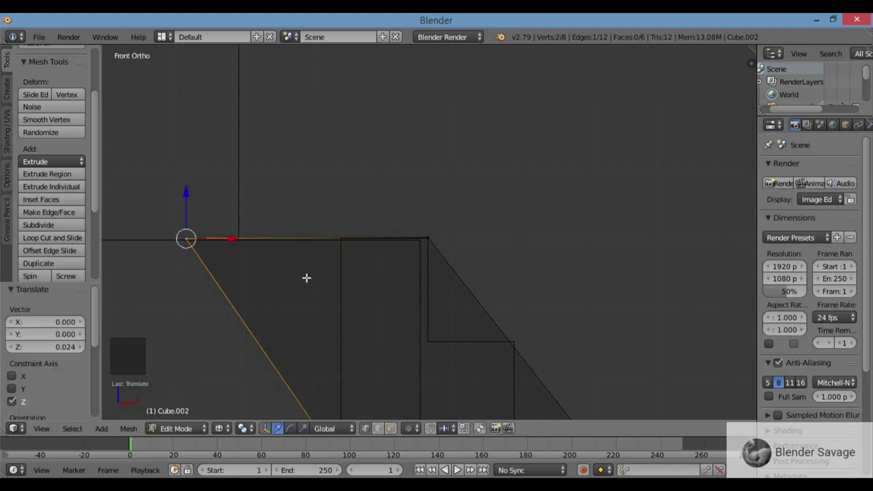
pyautogui.scroll(-3)
pyautogui.middleClick(633, 291)
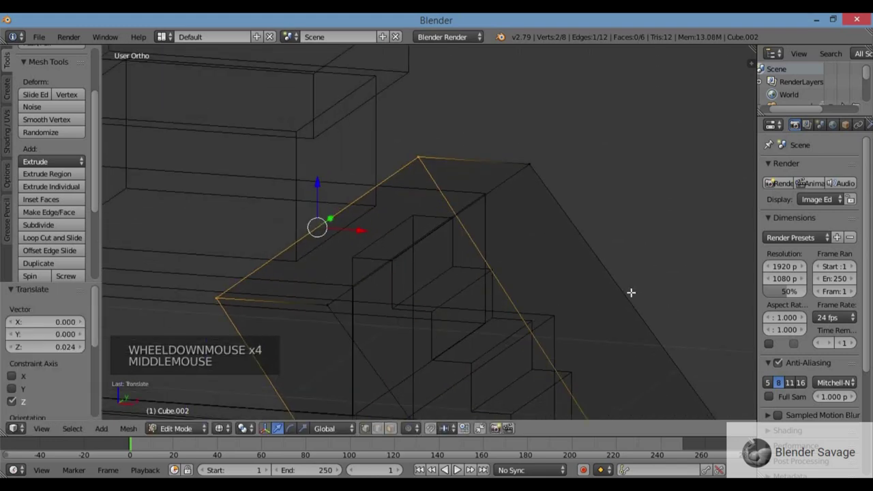
pyautogui.press('KP_1')
pyautogui.scroll(-3)
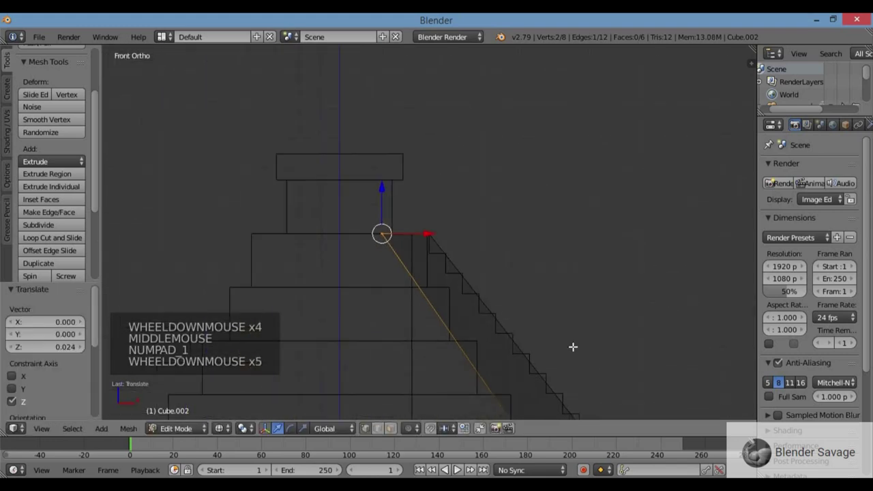
pyautogui.scroll(-3)
pyautogui.scroll(-3)
pyautogui.scroll(3)
# - Check the sloped slab in solid view, select it all and start narrowing its width
pyautogui.press('a')
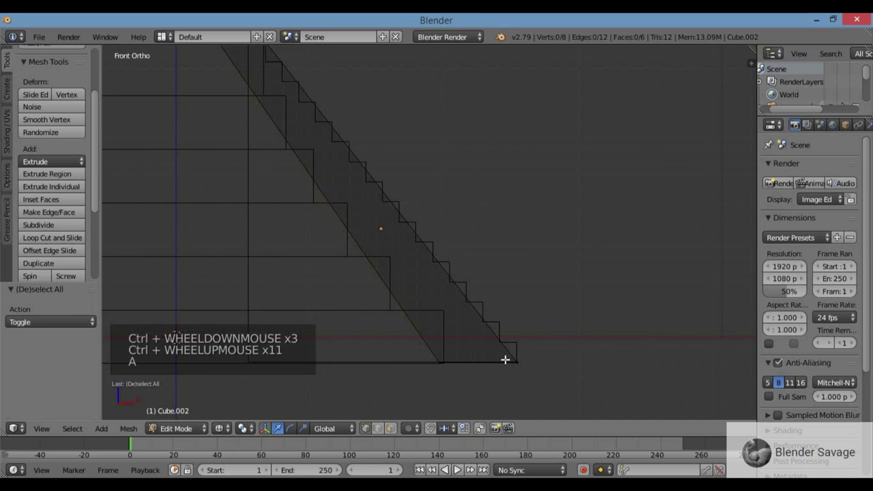
pyautogui.press('b')
pyautogui.click(562, 361)
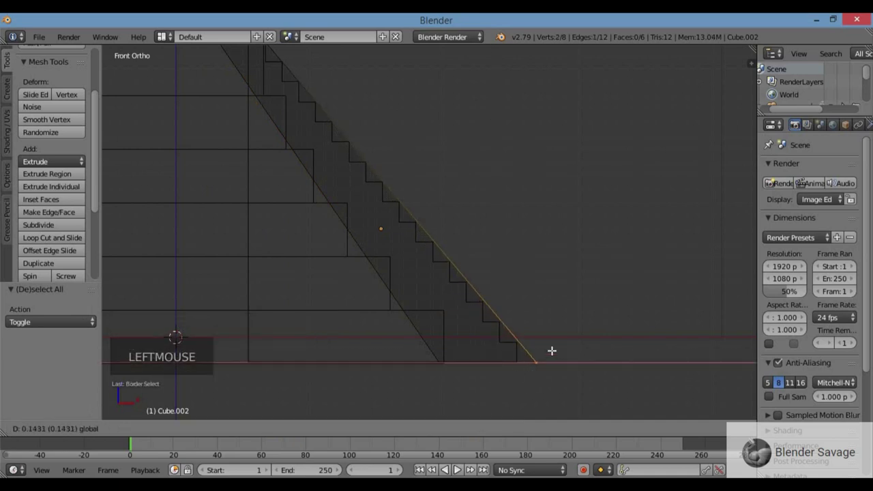
pyautogui.scroll(-3)
pyautogui.scroll(-3)
pyautogui.press('z')
pyautogui.middleClick(495, 282)
pyautogui.middleClick(452, 274)
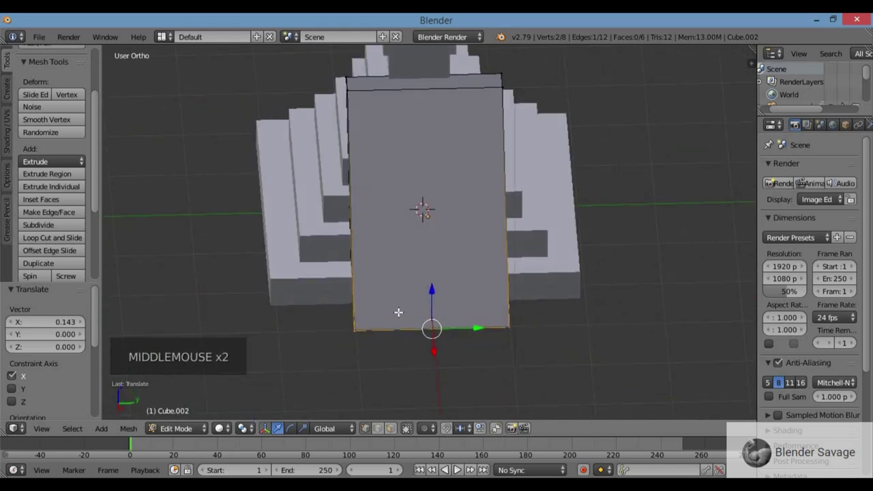
pyautogui.press('a')
pyautogui.press('a')
# - Scale the slab thin on Y and slide it to one edge of the staircase in top view
pyautogui.press('s')
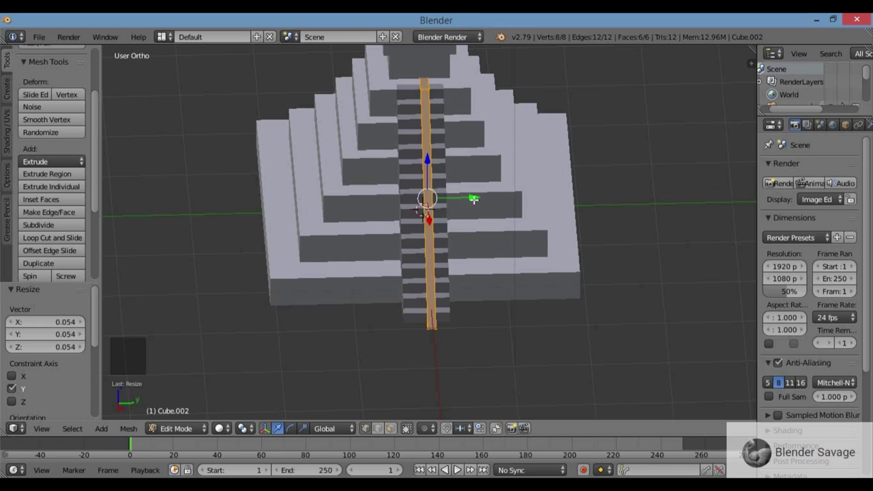
pyautogui.click(477, 201)
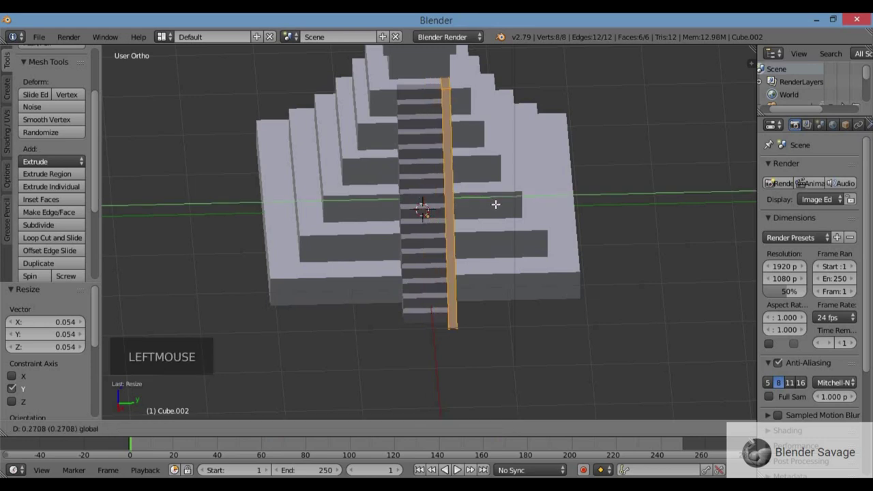
pyautogui.scroll(3)
pyautogui.press('KP_7')
pyautogui.press('z')
pyautogui.scroll(3)
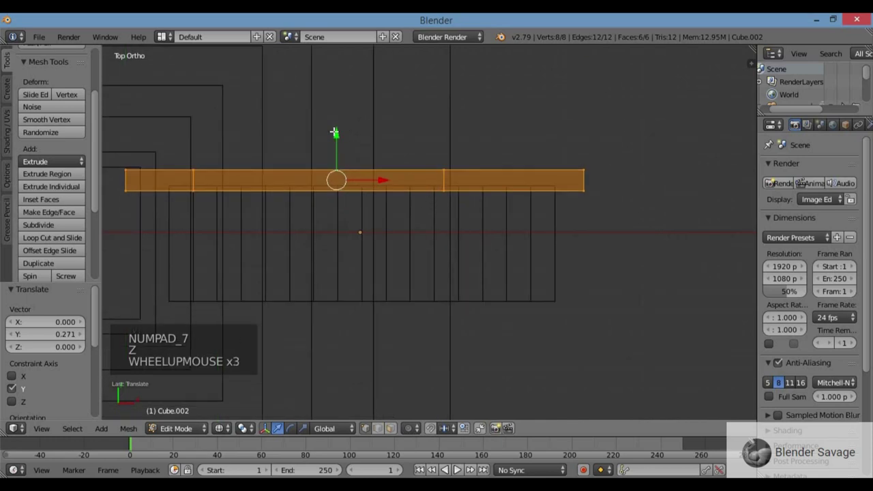
pyautogui.click(339, 136)
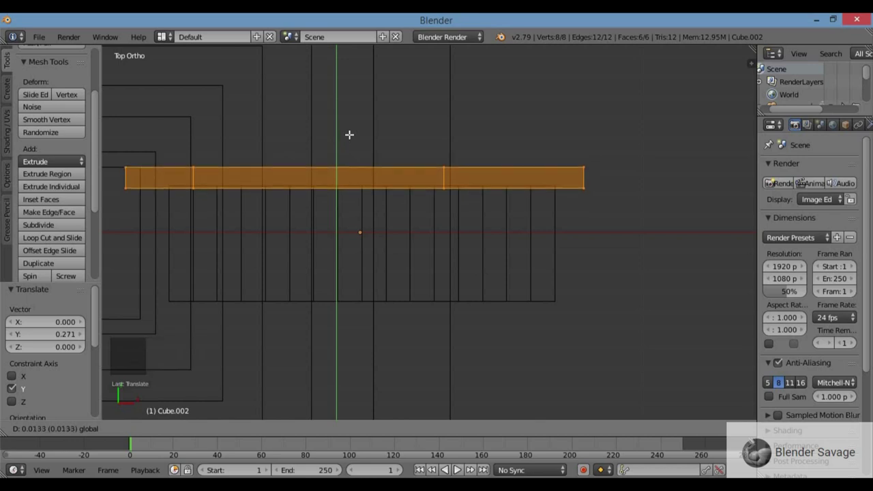
pyautogui.scroll(-3)
pyautogui.press('z')
pyautogui.middleClick(395, 201)
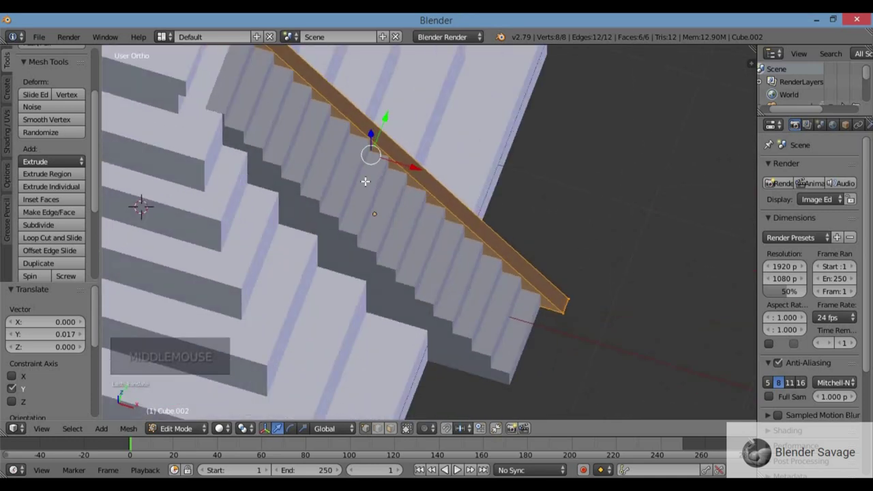
# - Duplicate the side wall along Y to the staircase's opposite edge and inspect both
pyautogui.press('KP_7')
pyautogui.press('z')
pyautogui.press('shift+d')
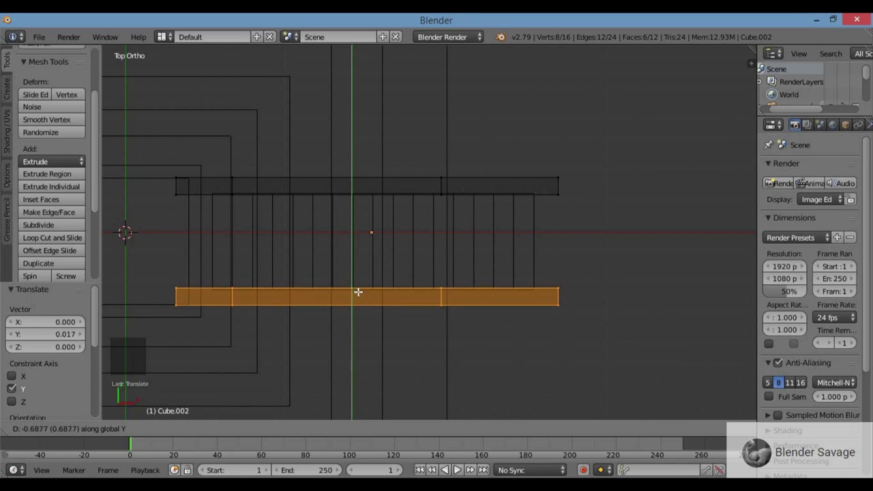
pyautogui.press('z')
pyautogui.middleClick(569, 259)
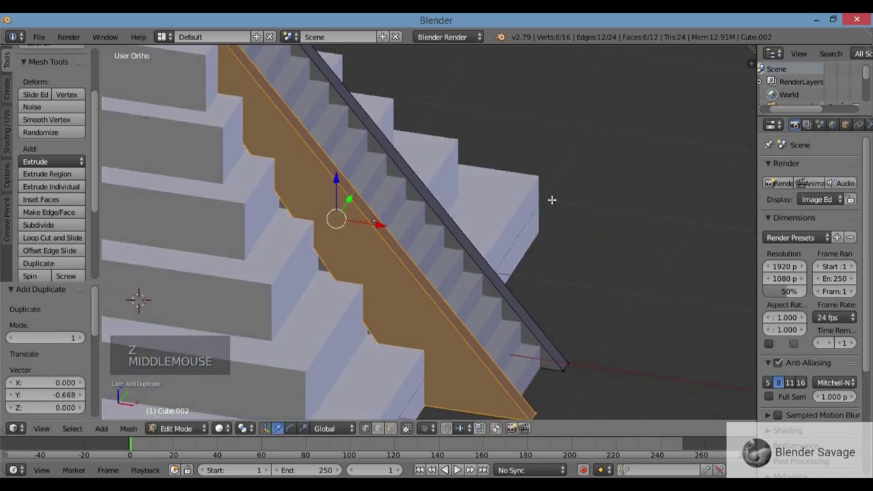
pyautogui.scroll(-3)
pyautogui.middleClick(517, 204)
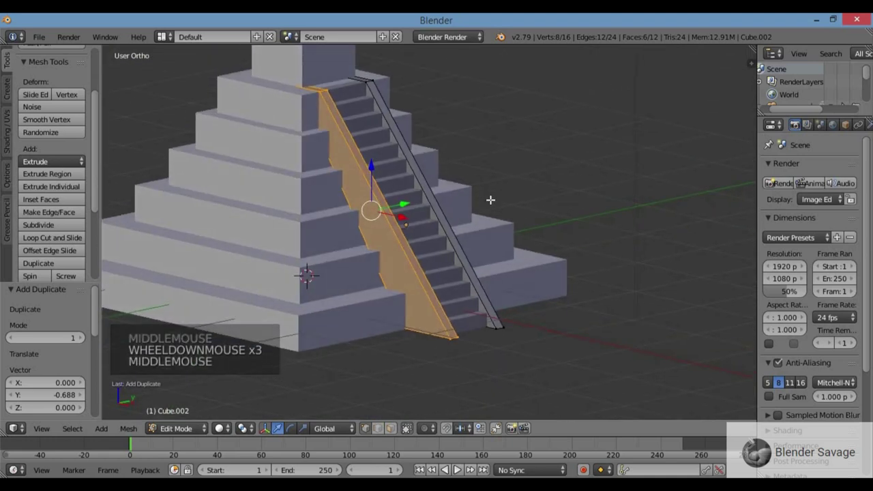
# - Leave Edit Mode and inspect the walled staircase from front, side and orbit views
pyautogui.press('Tab')
pyautogui.middleClick(490, 218)
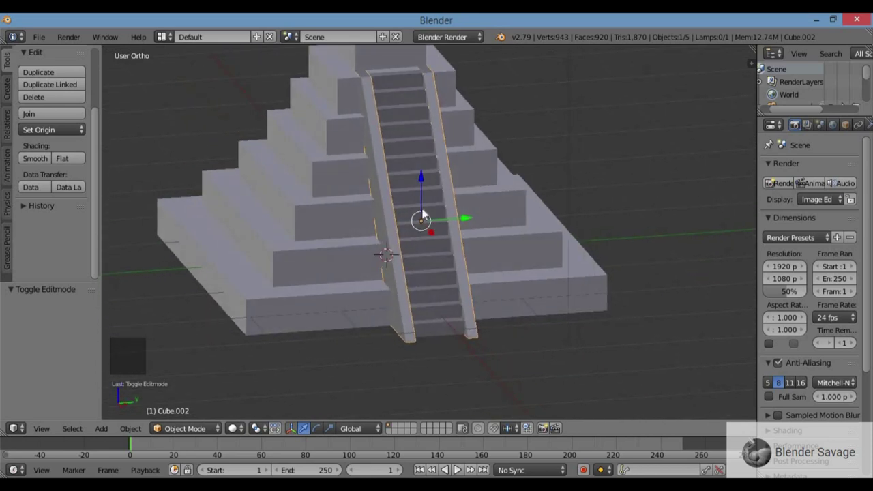
pyautogui.scroll(-3)
pyautogui.middleClick(423, 211)
pyautogui.scroll(-3)
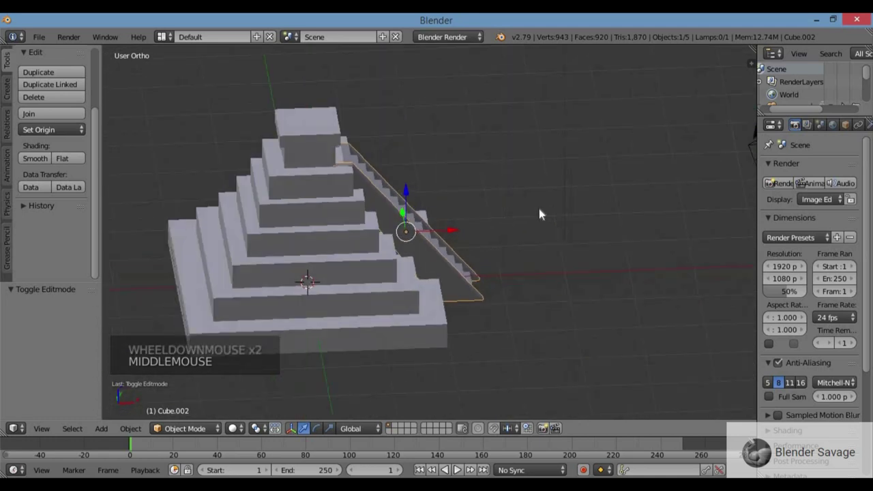
pyautogui.press('KP_1')
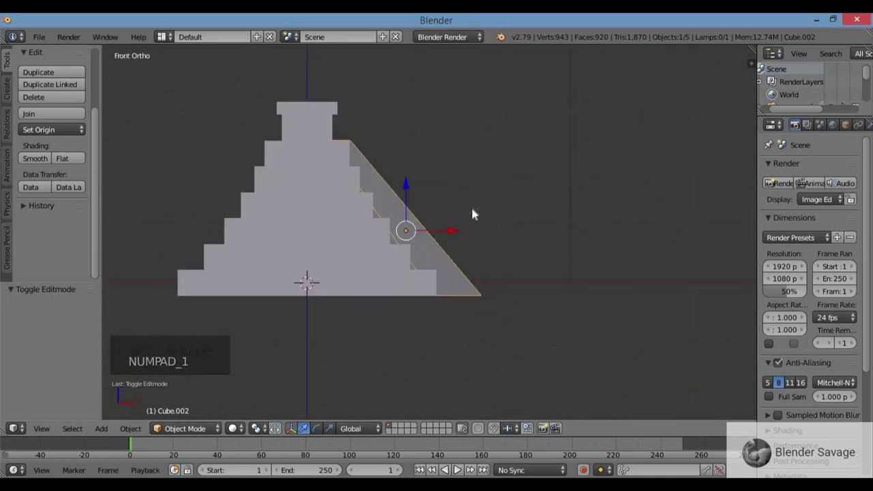
pyautogui.press('KP_3')
pyautogui.press('KP_1')
pyautogui.middleClick(454, 219)
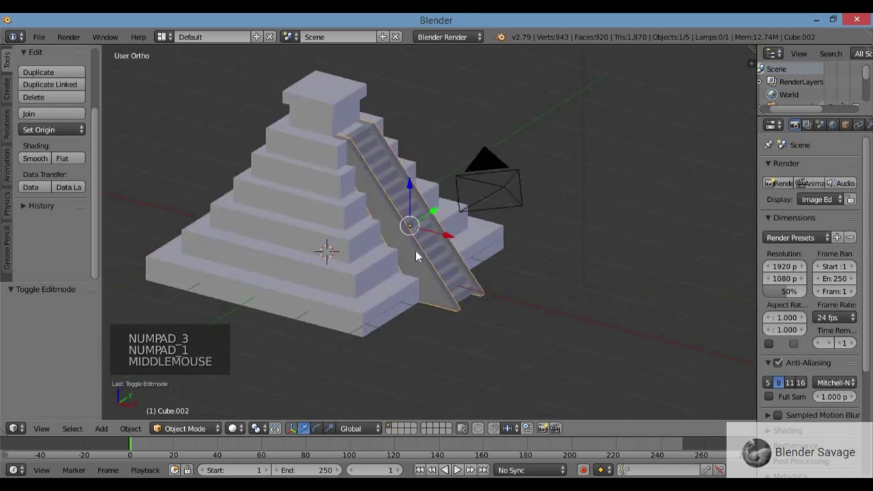
pyautogui.scroll(3)
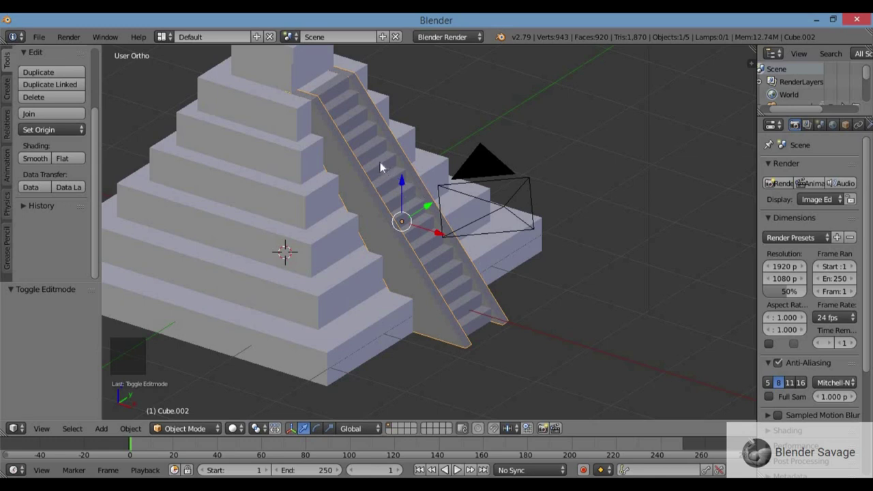
# - Duplicate the staircase with its side walls and place the copy on the opposite pyramid face
pyautogui.rightClick(373, 153)
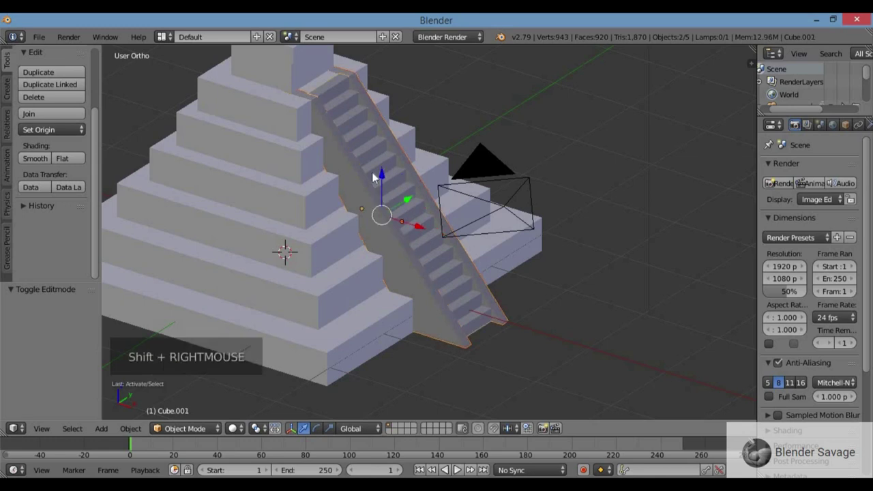
pyautogui.press('ctrl+j')
pyautogui.press('KP_7')
pyautogui.scroll(-3)
pyautogui.press('z')
pyautogui.scroll(-3)
pyautogui.press('shift+d')
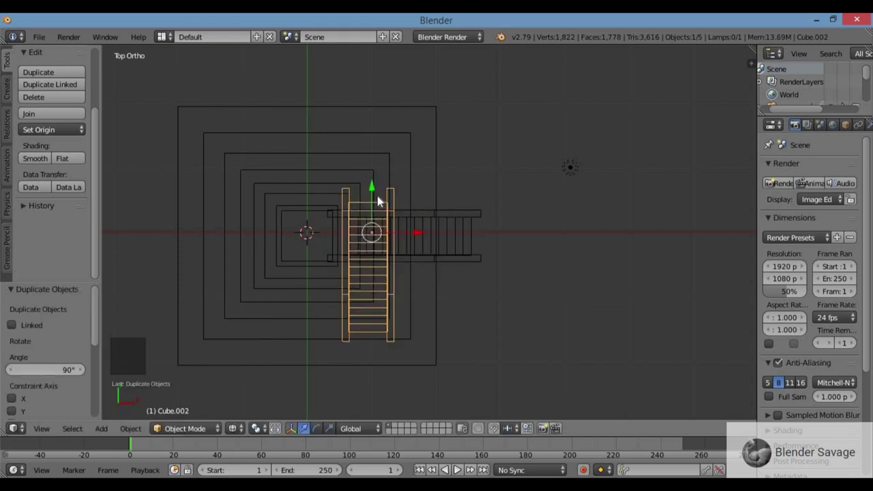
pyautogui.click(373, 226)
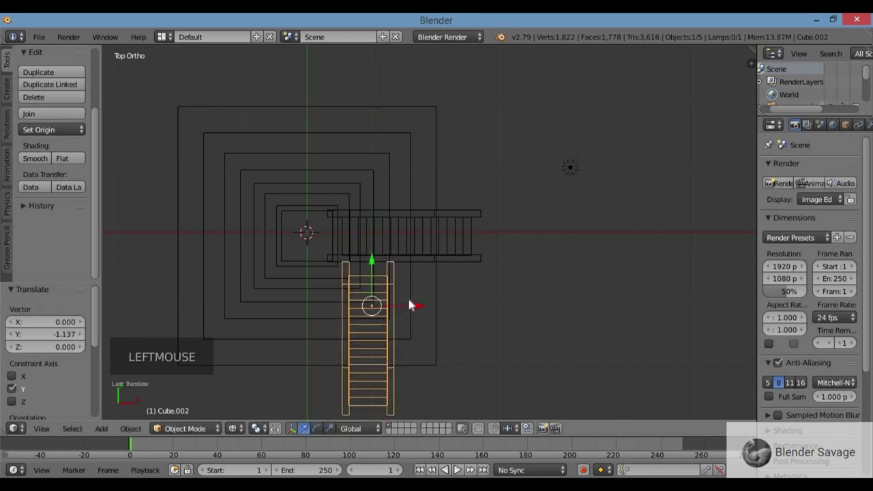
pyautogui.press('z')
pyautogui.scroll(-3)
pyautogui.middleClick(390, 267)
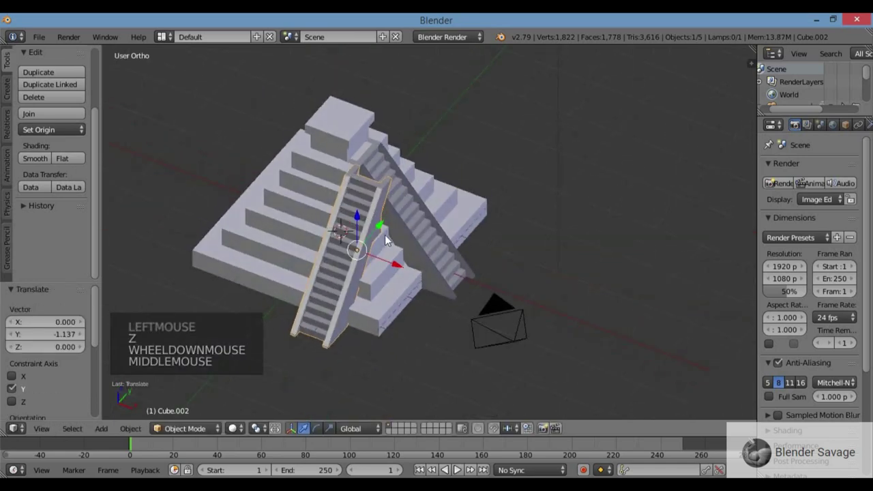
# - Duplicate the staircase again, move the new copy sideways onto a third face and align it
pyautogui.press('KP_7')
pyautogui.press('z')
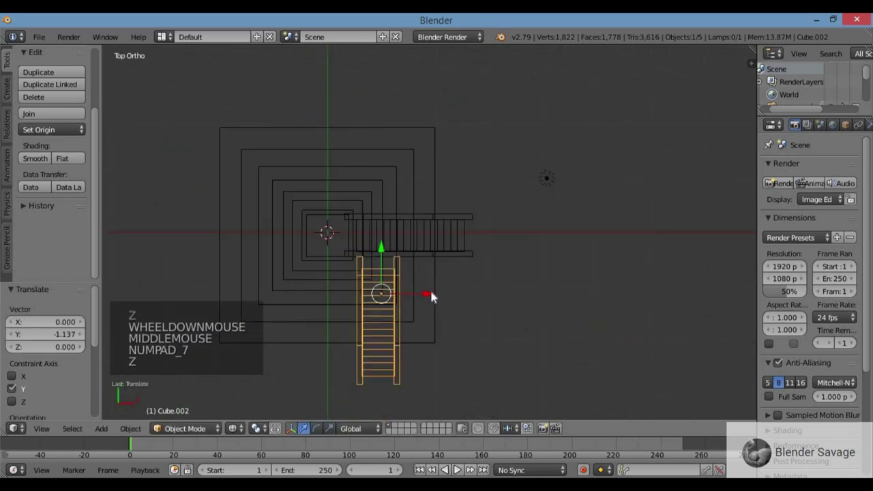
pyautogui.click(427, 295)
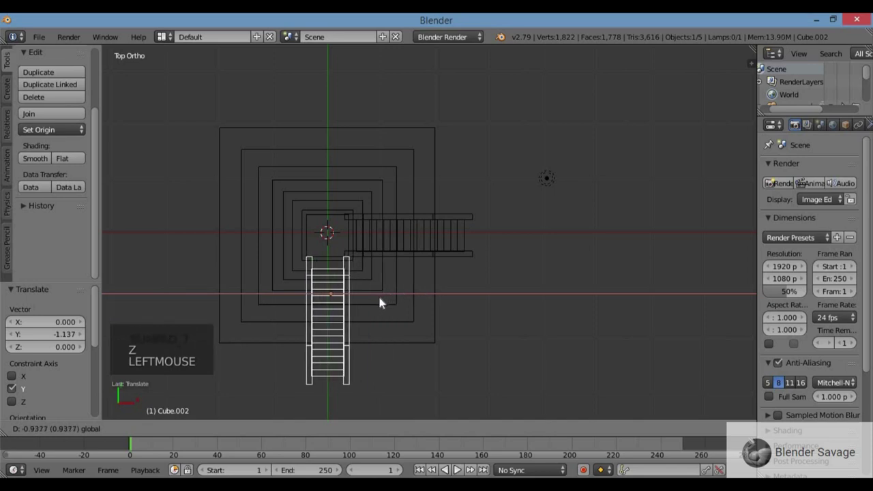
pyautogui.scroll(3)
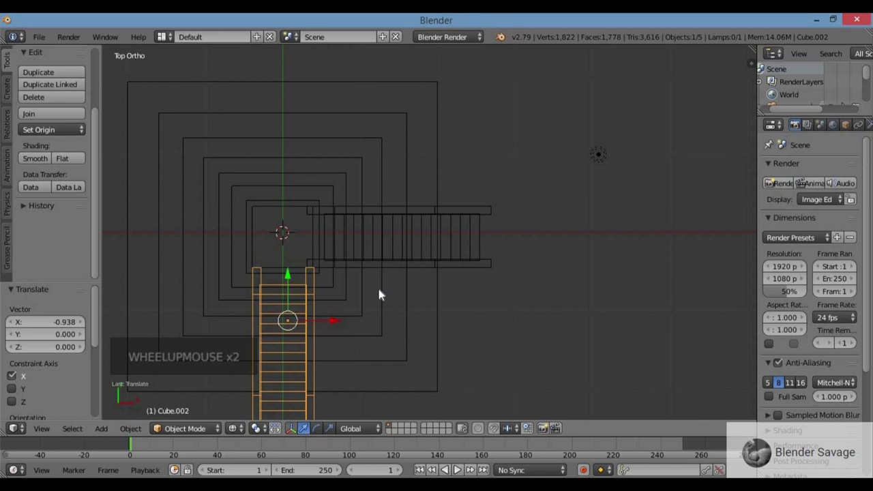
pyautogui.scroll(-3)
pyautogui.press('shift+d')
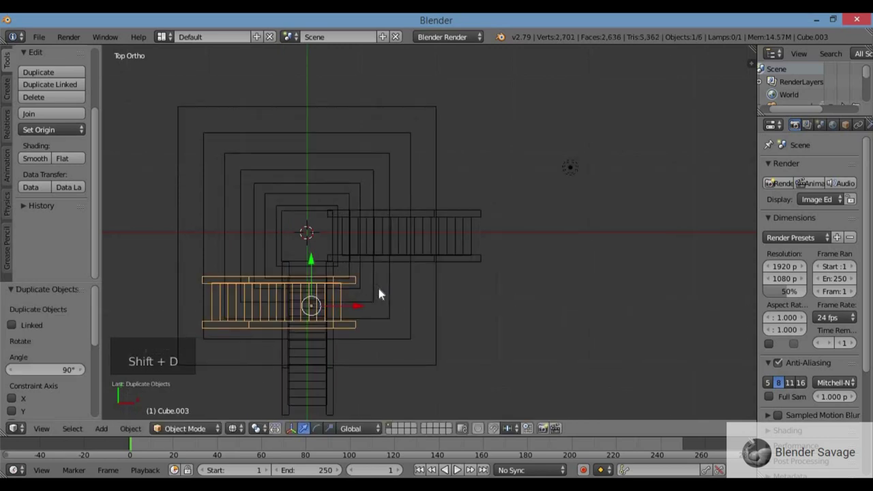
pyautogui.press('g')
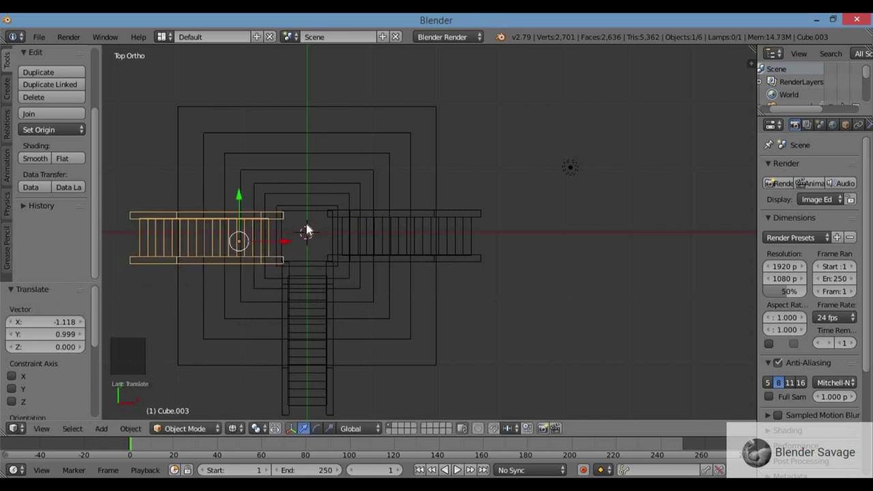
pyautogui.rightClick(330, 292)
pyautogui.scroll(3)
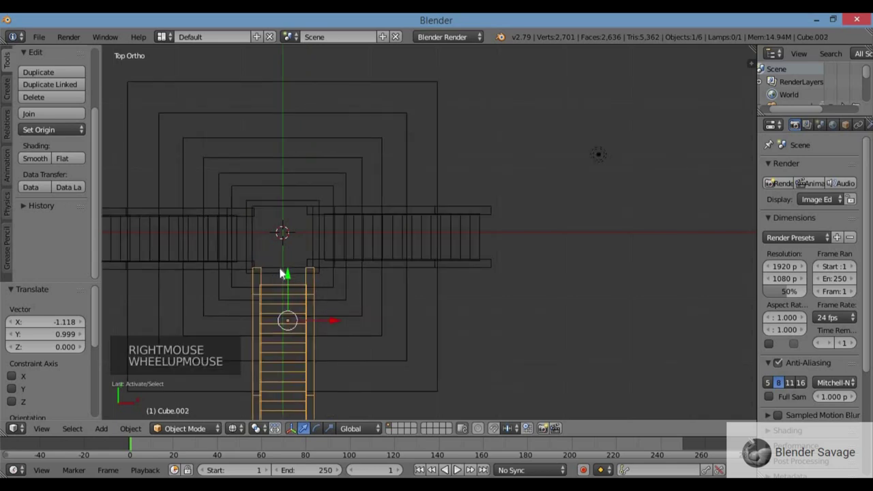
pyautogui.click(290, 275)
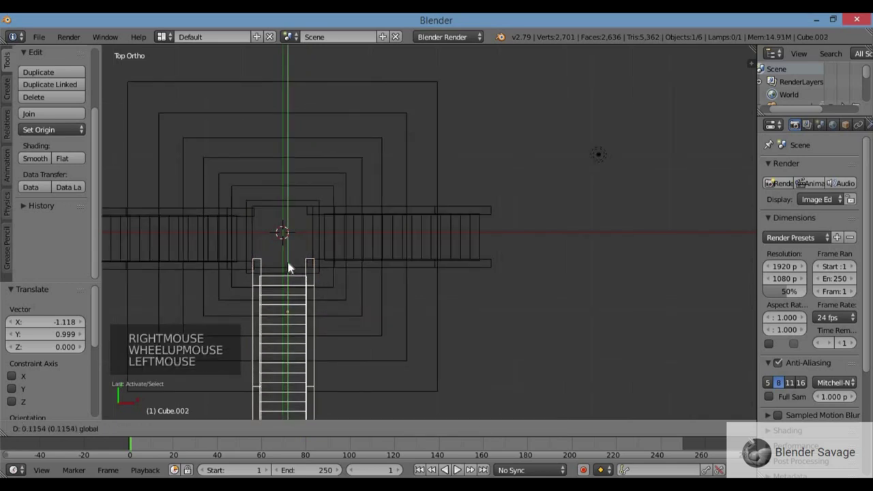
pyautogui.rightClick(244, 267)
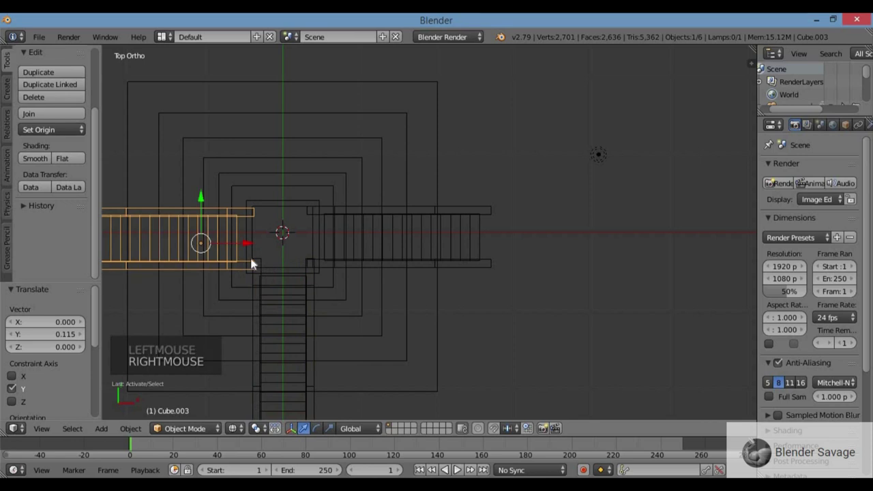
pyautogui.click(258, 246)
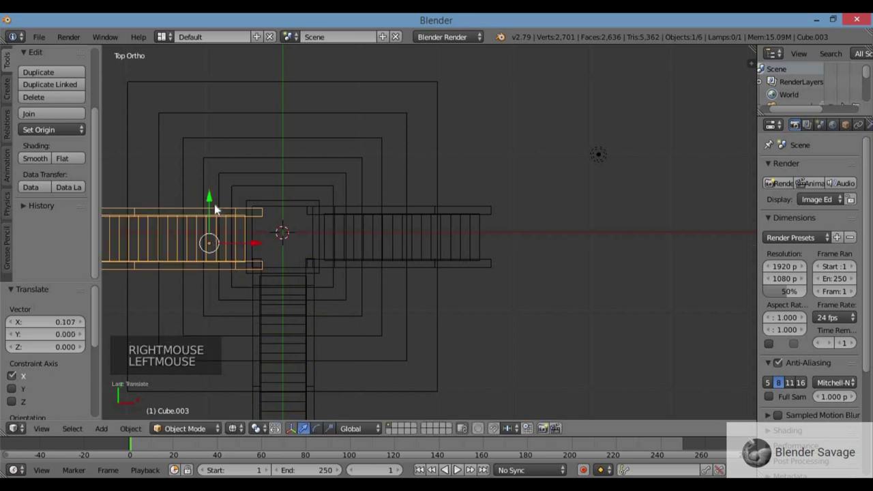
pyautogui.click(213, 198)
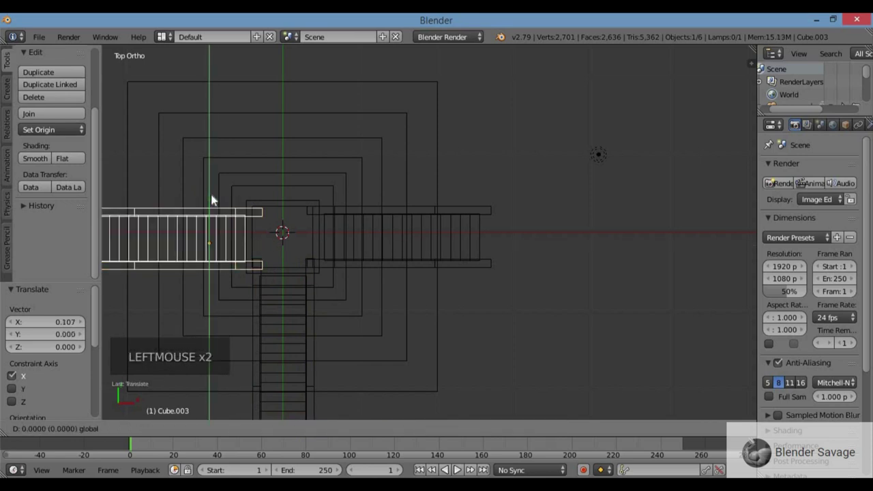
pyautogui.scroll(-3)
pyautogui.press('z')
pyautogui.middleClick(405, 248)
pyautogui.scroll(3)
pyautogui.middleClick(376, 198)
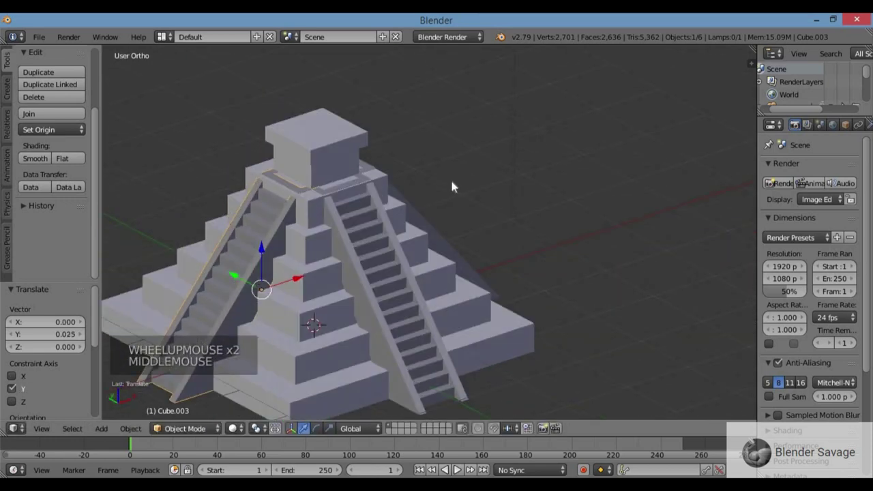
# - Duplicate the staircase once more, turn it a quarter turn and place it on the last face
pyautogui.press('KP_7')
pyautogui.press('z')
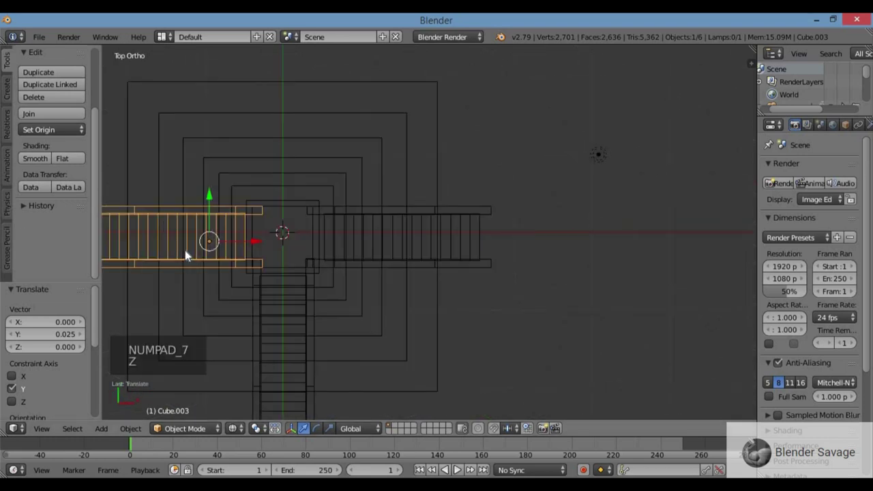
pyautogui.press('shift+d')
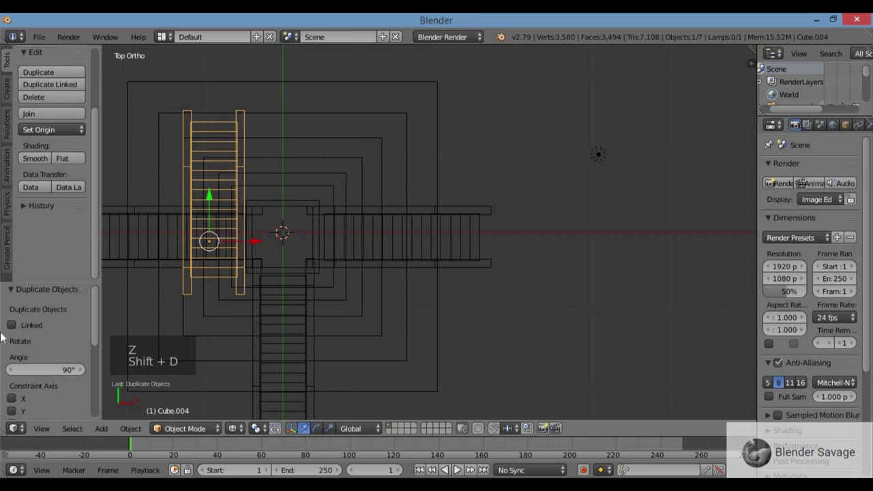
pyautogui.press('g')
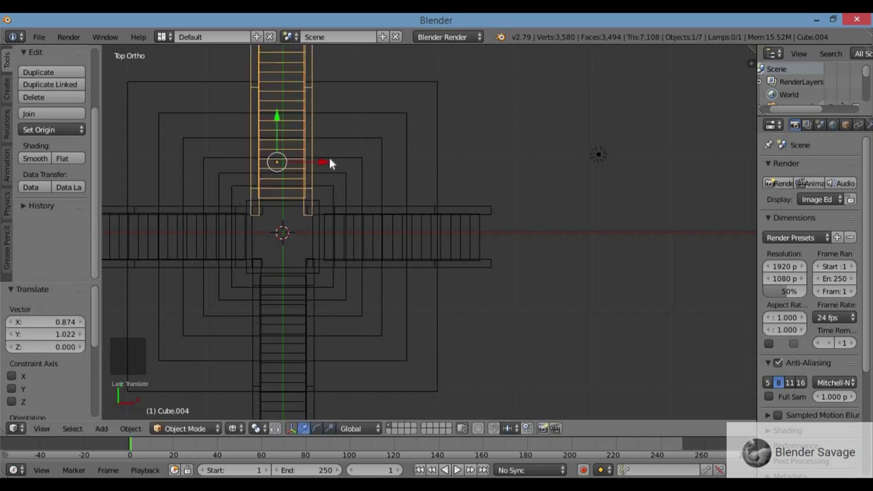
pyautogui.click(333, 161)
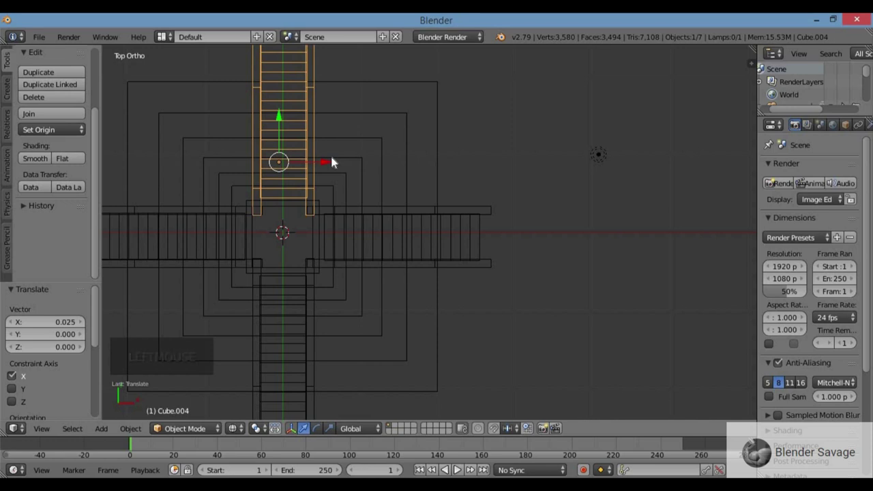
# - Return to solid shading and orbit the pyramid to check stairs climb all four faces
pyautogui.press('z')
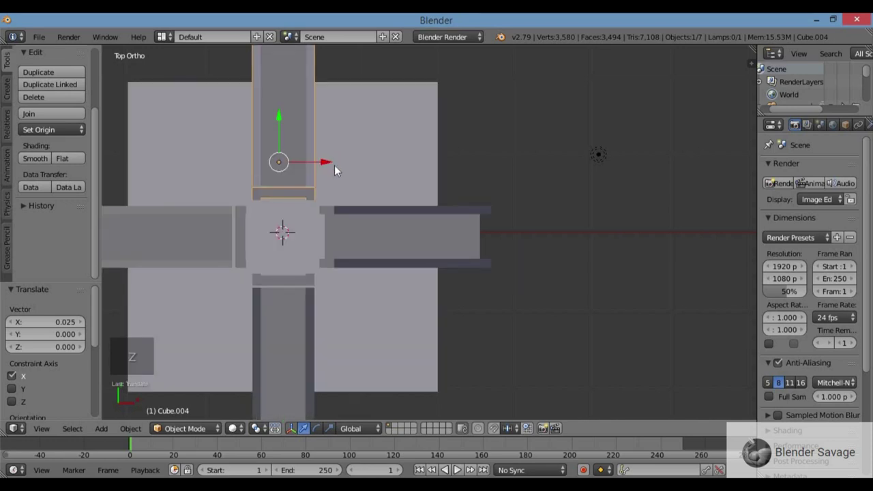
pyautogui.scroll(-3)
pyautogui.middleClick(344, 189)
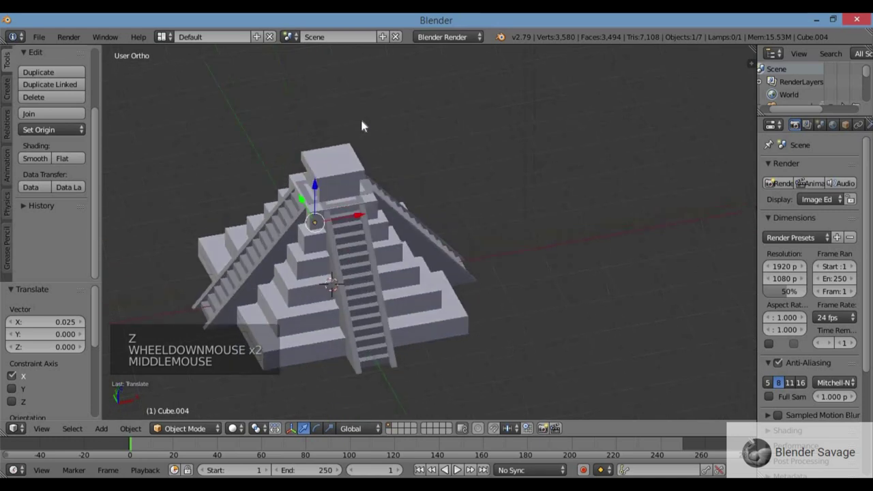
pyautogui.middleClick(358, 204)
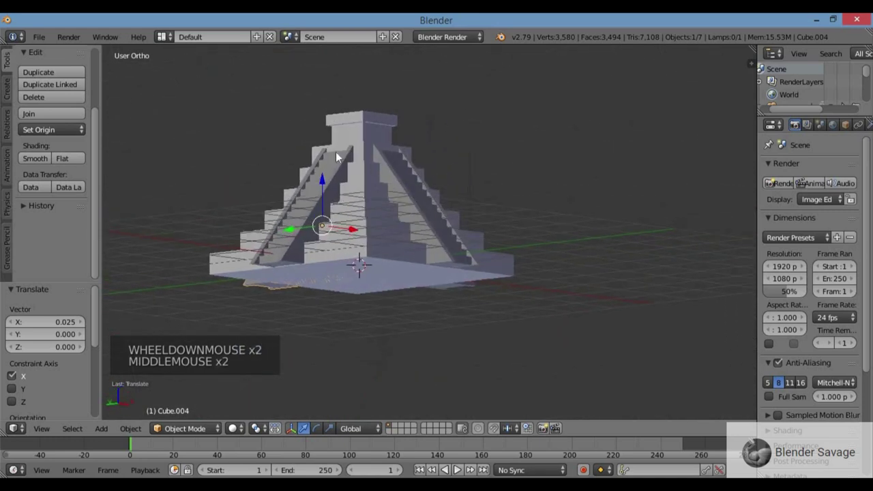
pyautogui.scroll(-3)
pyautogui.scroll(3)
pyautogui.middleClick(385, 199)
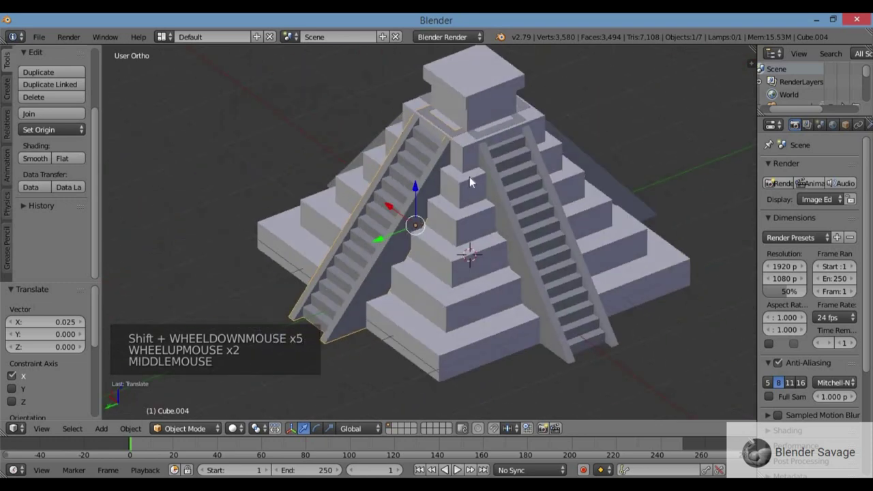
pyautogui.scroll(3)
pyautogui.click(237, 429)
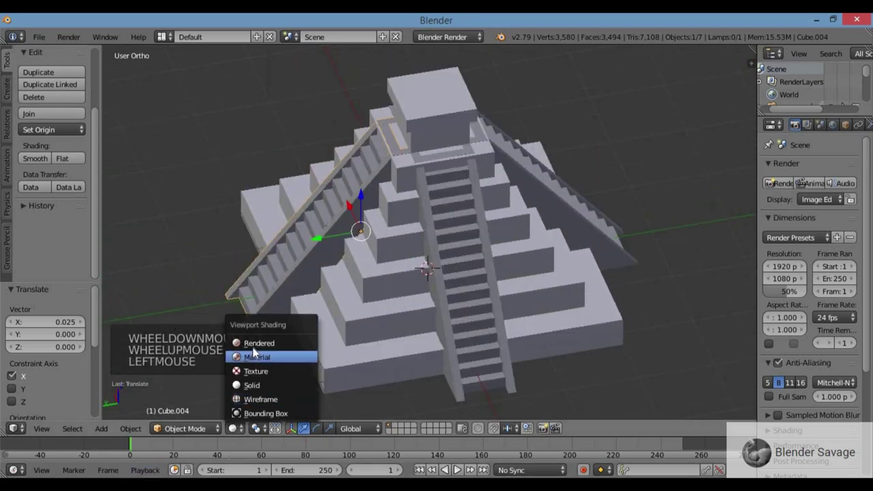
# - Orbit the rendered viewport preview to inspect the shadowed staircases on every side of the temple
pyautogui.scroll(-3)
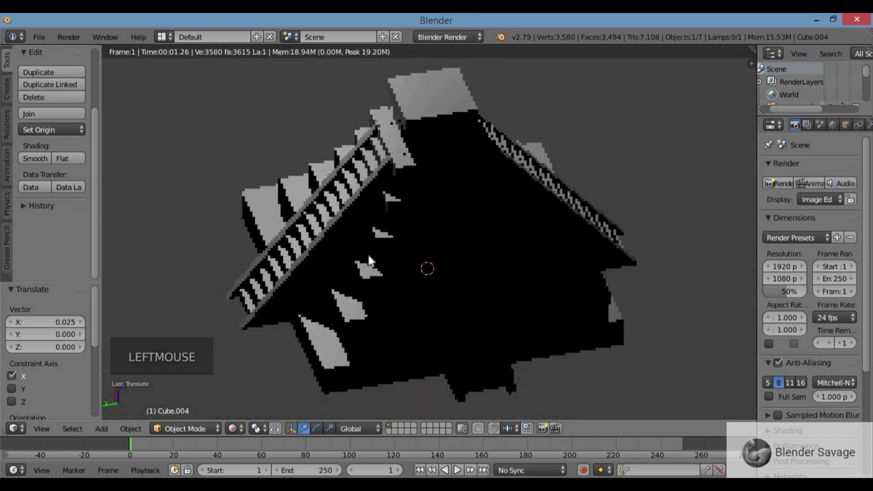
pyautogui.middleClick(410, 287)
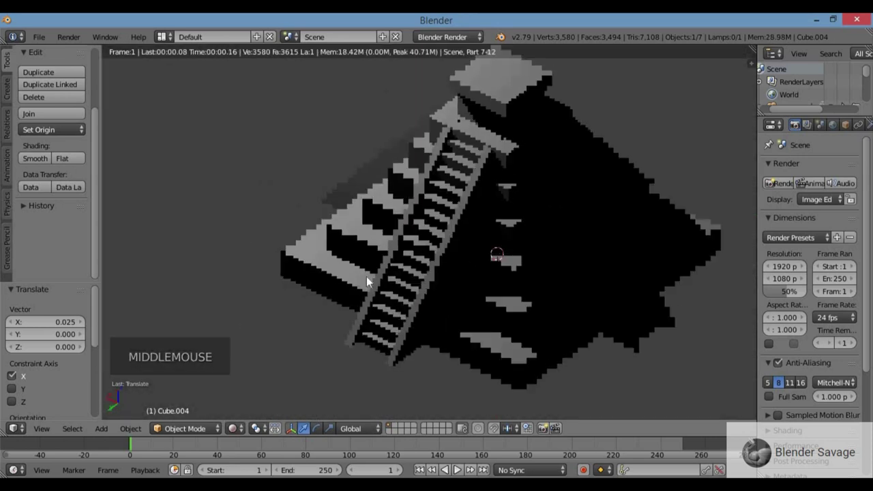
pyautogui.middleClick(419, 299)
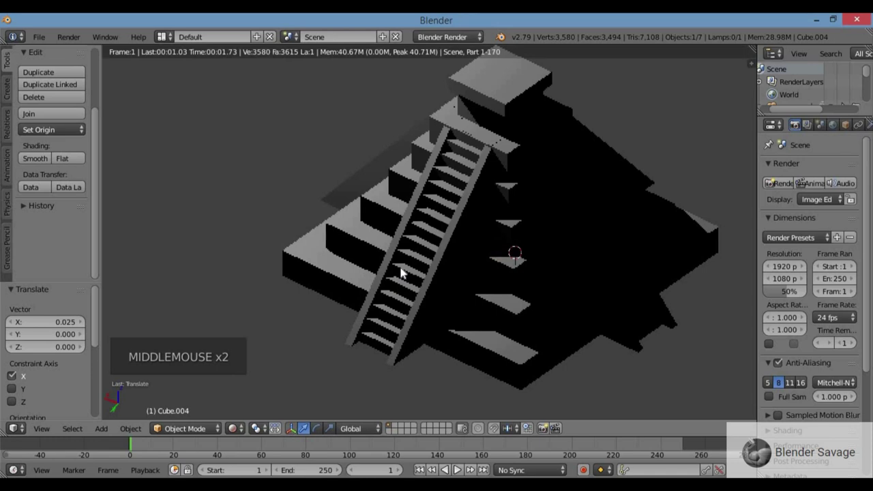
pyautogui.scroll(-3)
pyautogui.scroll(3)
pyautogui.middleClick(446, 312)
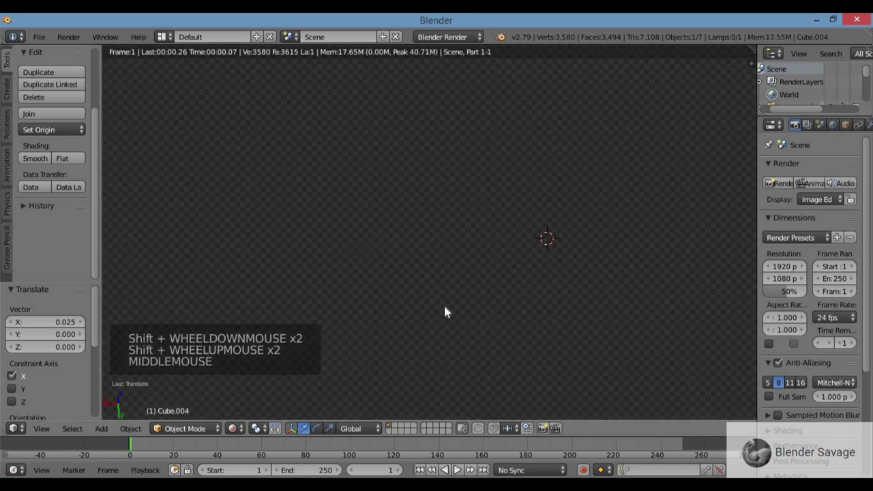
pyautogui.middleClick(472, 276)
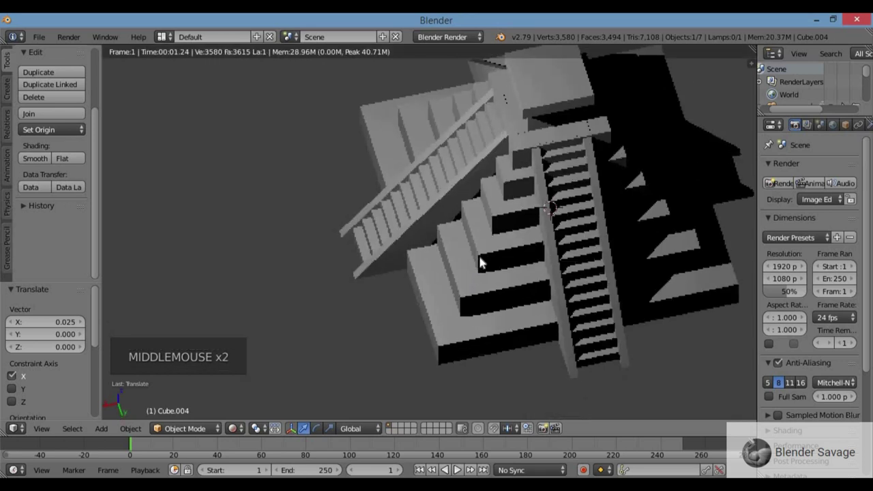
pyautogui.scroll(3)
pyautogui.middleClick(519, 263)
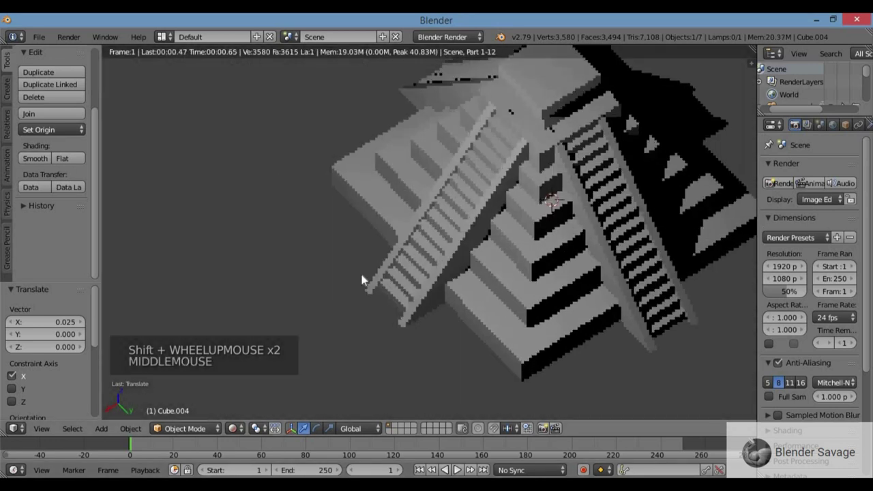